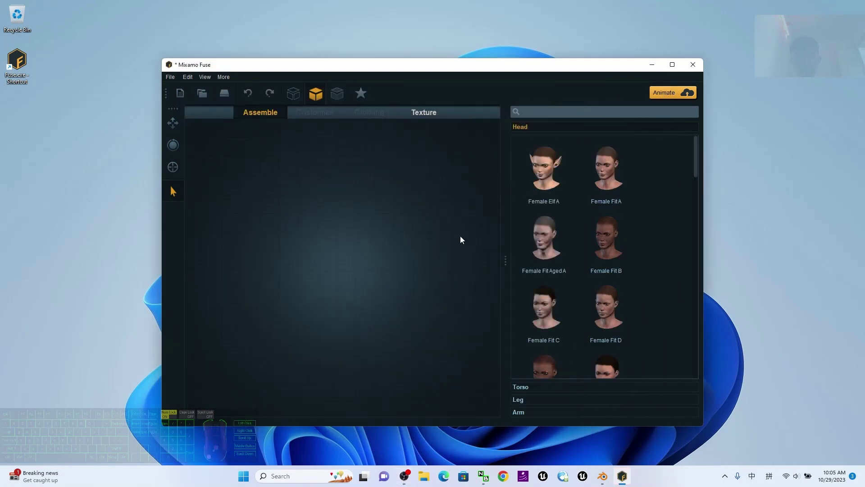
- Maximize the Fuse window and scroll the Head list down to the male heads
{"action": "left_click", "coordinate": [679, 72]}
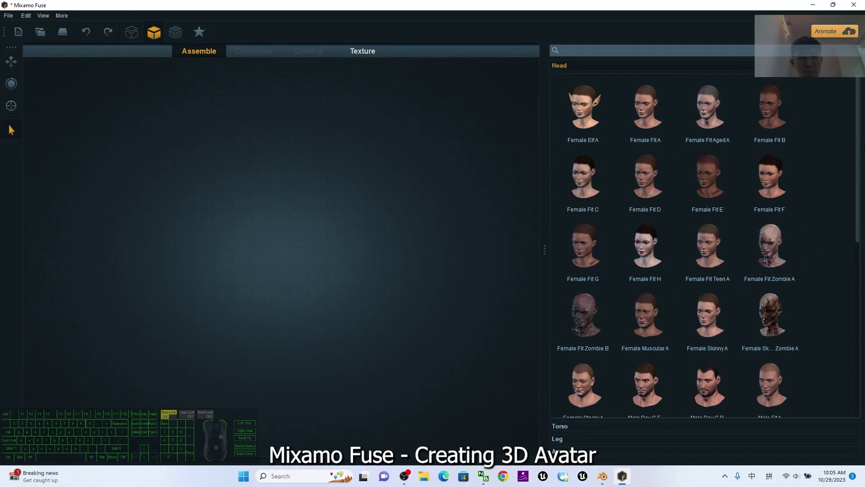
{"action": "left_click_drag", "start_coordinate": [863, 149], "coordinate": [862, 211]}
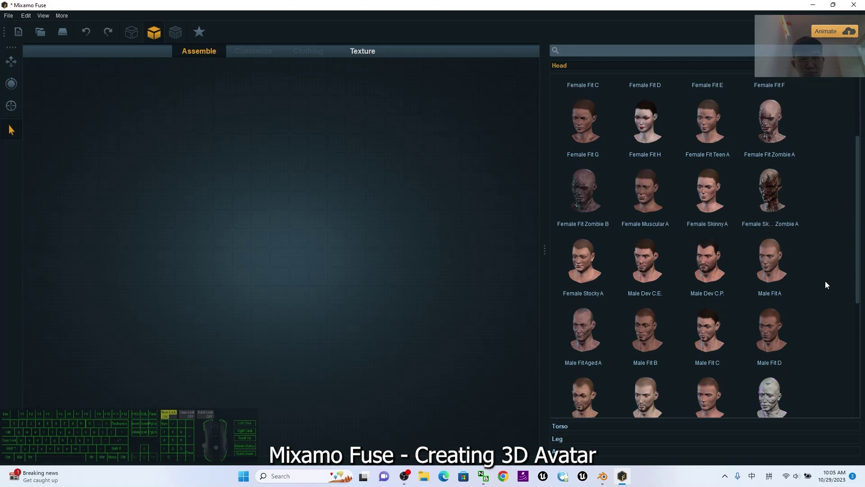
- Assemble a male body: Male Fit A head, a torso, legs and Male Fit A arms
{"action": "left_click", "coordinate": [775, 269]}
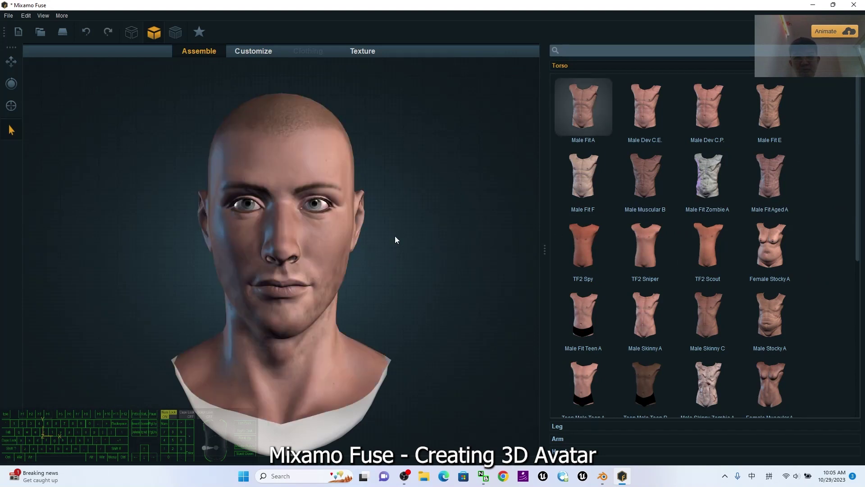
{"action": "scroll", "scroll_direction": "down", "scroll_amount": 3}
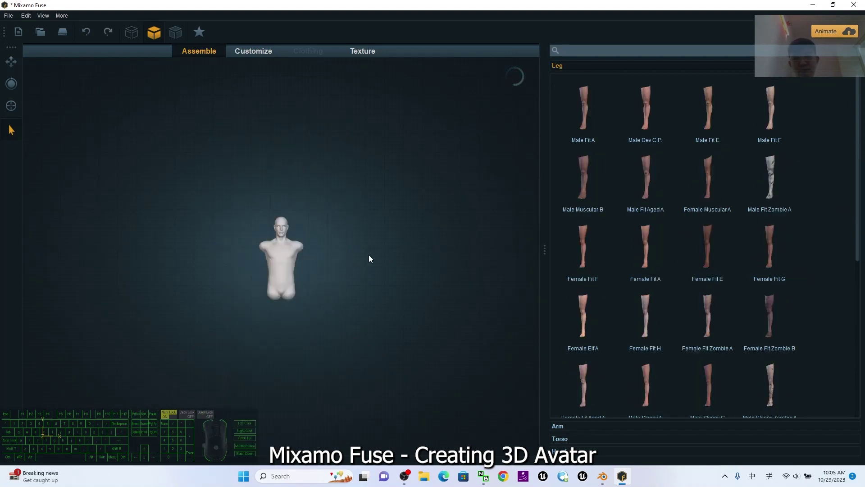
{"action": "left_click", "coordinate": [592, 116]}
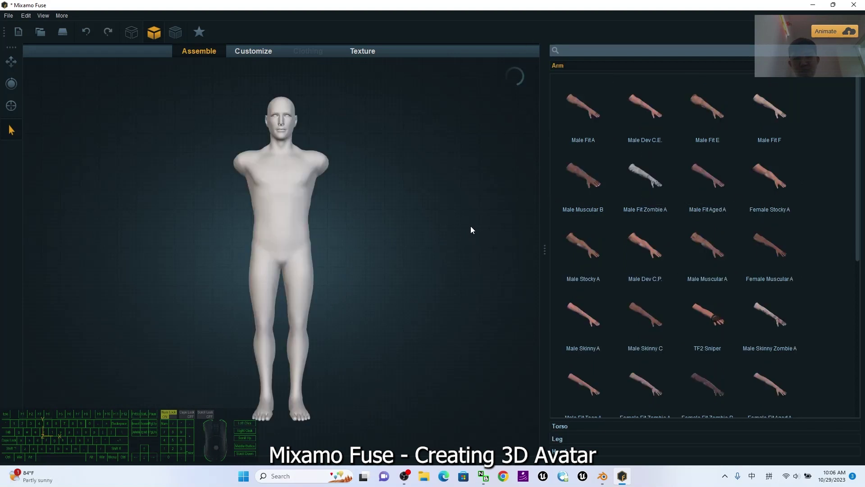
{"action": "scroll", "scroll_direction": "down", "scroll_amount": 3}
{"action": "left_click", "coordinate": [584, 101]}
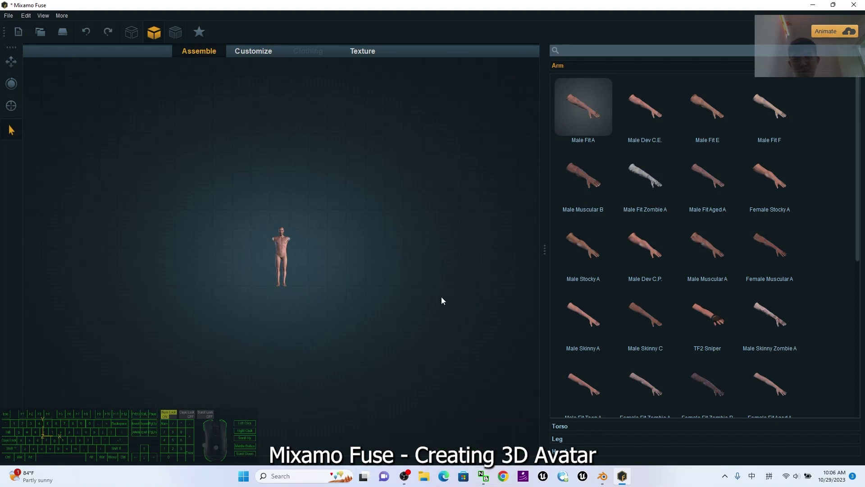
- Browse the remaining part list and recentre the view on the assembled figure
{"action": "scroll", "scroll_direction": "down", "scroll_amount": 3}
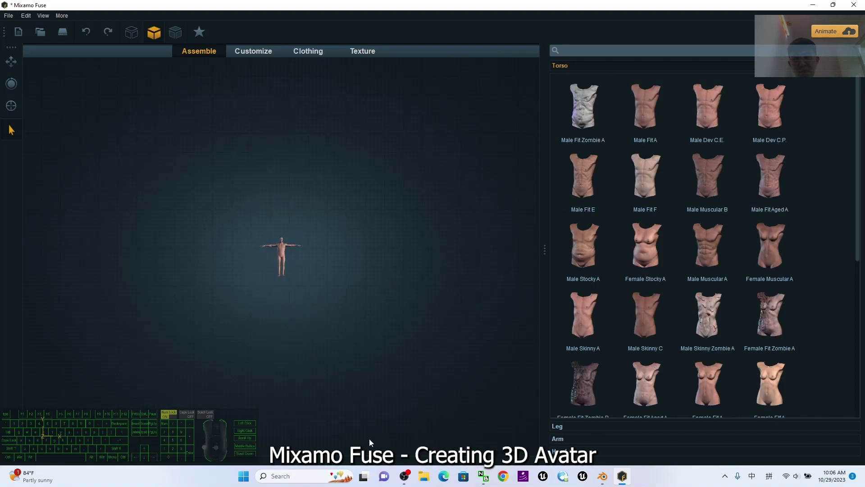
{"action": "scroll", "scroll_direction": "up", "scroll_amount": 3}
{"action": "scroll", "scroll_direction": "down", "scroll_amount": 3}
{"action": "middle_click", "coordinate": [330, 342]}
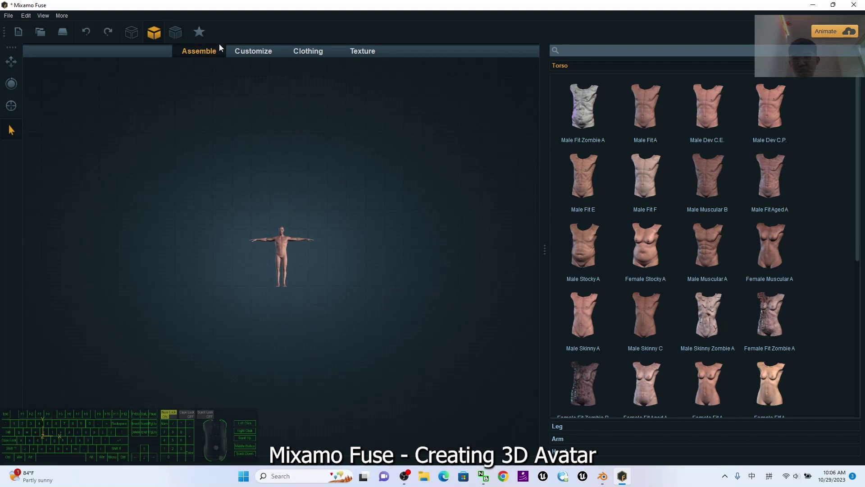
- Dress the figure in the BDU camo shirt and matching camo trousers
{"action": "left_click", "coordinate": [307, 58]}
{"action": "scroll", "scroll_direction": "up", "scroll_amount": 3}
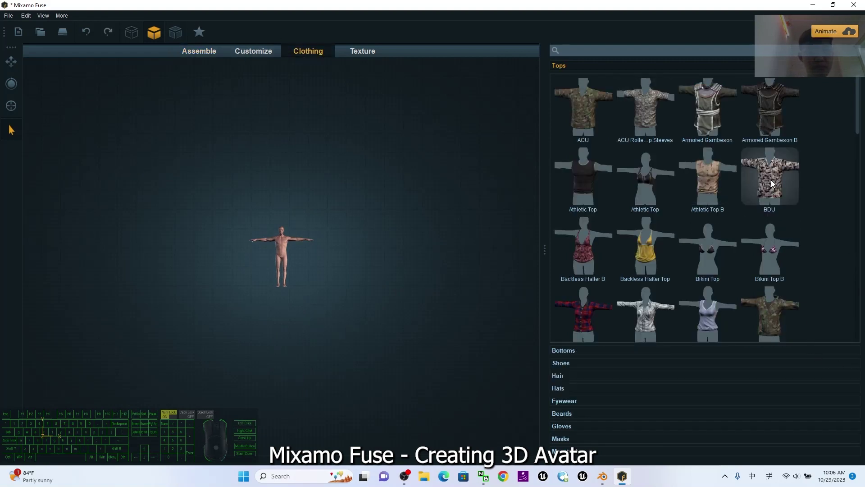
{"action": "left_click", "coordinate": [772, 183]}
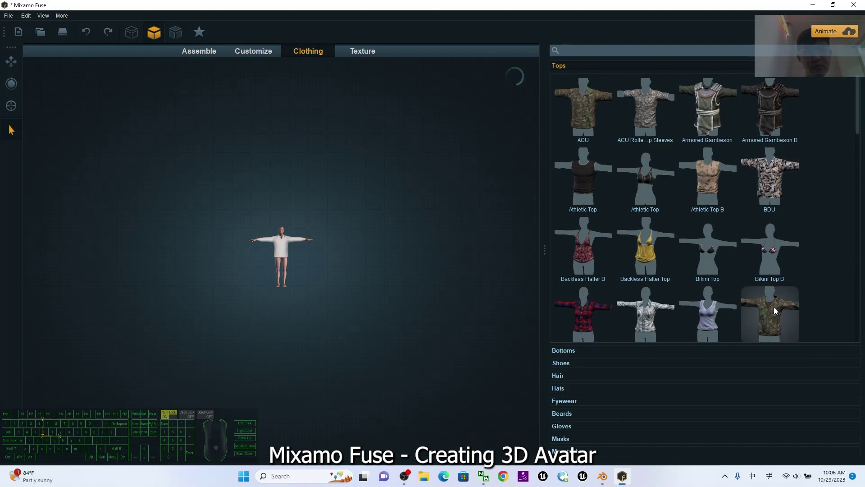
{"action": "scroll", "scroll_direction": "up", "scroll_amount": 3}
{"action": "scroll", "scroll_direction": "down", "scroll_amount": 3}
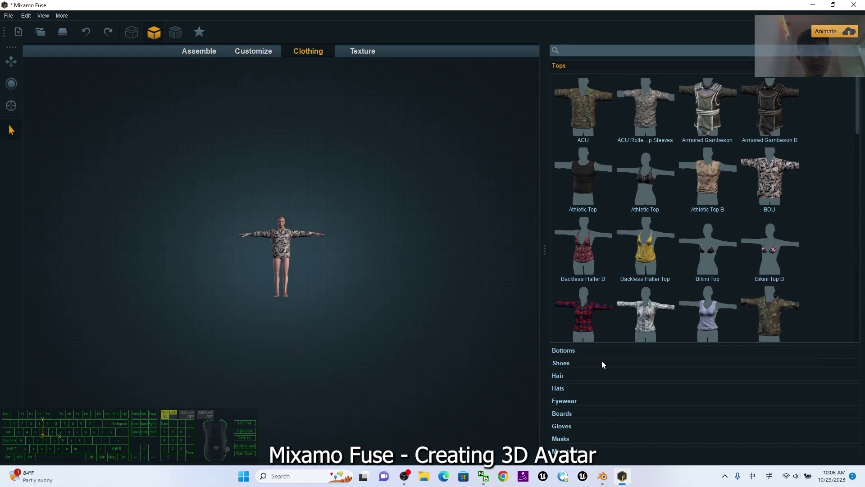
{"action": "left_click", "coordinate": [605, 358]}
{"action": "left_click", "coordinate": [599, 356]}
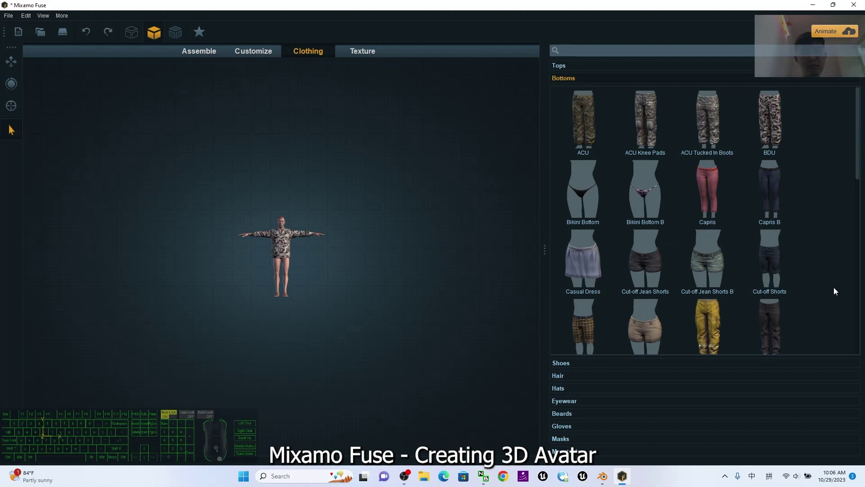
{"action": "left_click", "coordinate": [763, 125]}
- Put a combat helmet on the soldier from the Hats category
{"action": "scroll", "scroll_direction": "up", "scroll_amount": 3}
{"action": "scroll", "scroll_direction": "down", "scroll_amount": 3}
{"action": "left_click_drag", "start_coordinate": [378, 288], "coordinate": [378, 307]}
{"action": "left_click_drag", "start_coordinate": [380, 306], "coordinate": [362, 311]}
{"action": "scroll", "scroll_direction": "up", "scroll_amount": 3}
{"action": "scroll", "scroll_direction": "down", "scroll_amount": 3}
{"action": "left_click", "coordinate": [575, 393]}
{"action": "scroll", "scroll_direction": "down", "scroll_amount": 3}
{"action": "scroll", "scroll_direction": "up", "scroll_amount": 3}
{"action": "left_click", "coordinate": [588, 178]}
- Skip past Masks and add Combat Gloves from the Gloves category
{"action": "left_click_drag", "start_coordinate": [444, 323], "coordinate": [422, 333]}
{"action": "scroll", "scroll_direction": "down", "scroll_amount": 3}
{"action": "scroll", "scroll_direction": "down", "scroll_amount": 3}
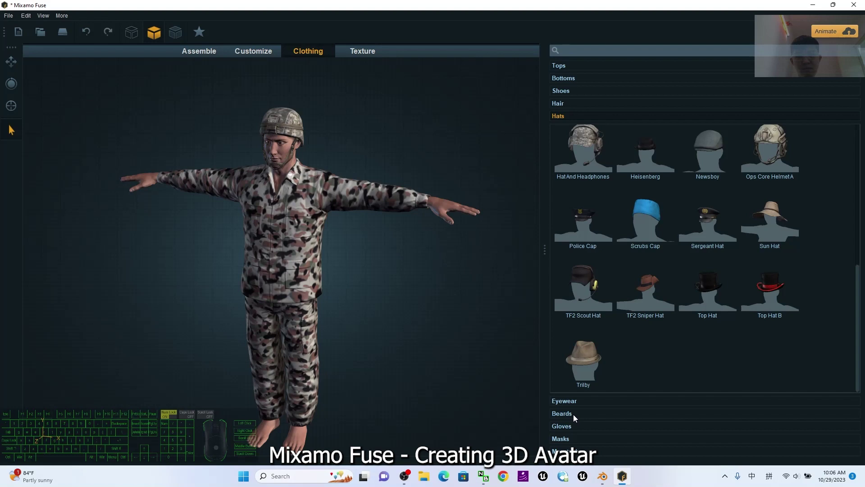
{"action": "left_click", "coordinate": [573, 444]}
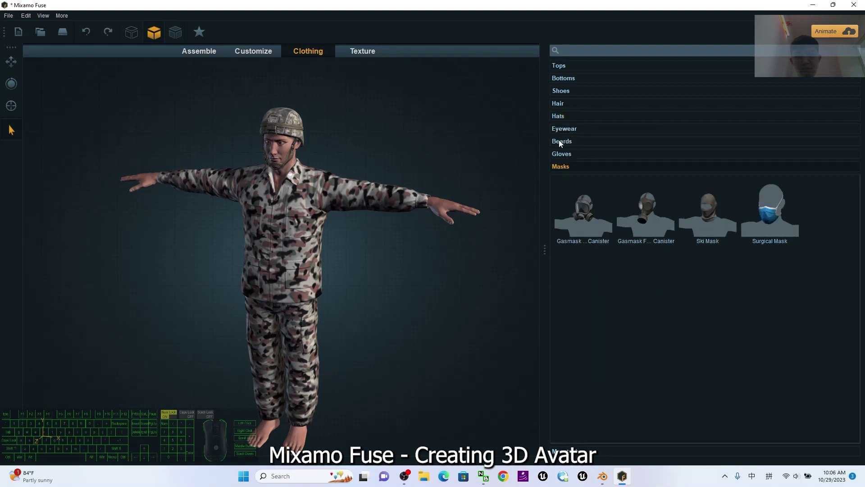
{"action": "scroll", "scroll_direction": "down", "scroll_amount": 3}
{"action": "left_click", "coordinate": [574, 155]}
{"action": "left_click", "coordinate": [636, 191]}
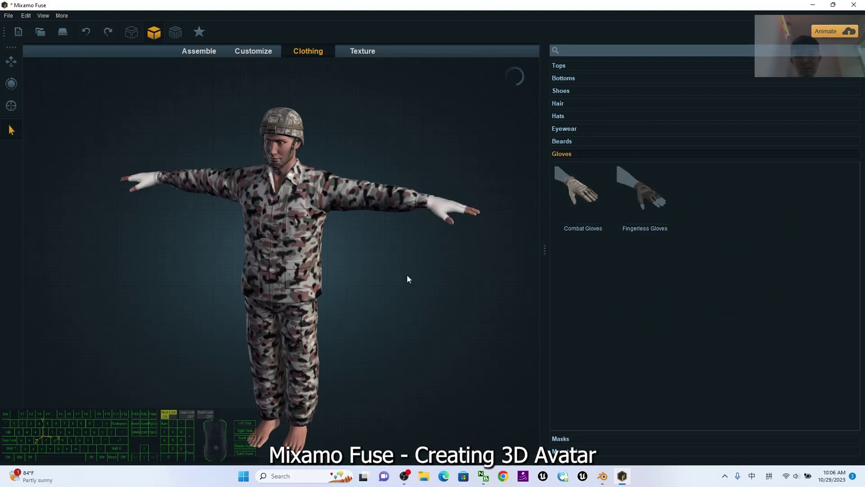
- Reframe the view to inspect the dressed soldier from different angles
{"action": "middle_click", "coordinate": [446, 299]}
{"action": "left_click_drag", "start_coordinate": [436, 302], "coordinate": [424, 305]}
{"action": "left_click", "coordinate": [584, 193]}
{"action": "left_click_drag", "start_coordinate": [447, 326], "coordinate": [403, 323]}
{"action": "scroll", "scroll_direction": "up", "scroll_amount": 3}
{"action": "left_click_drag", "start_coordinate": [255, 311], "coordinate": [497, 158]}
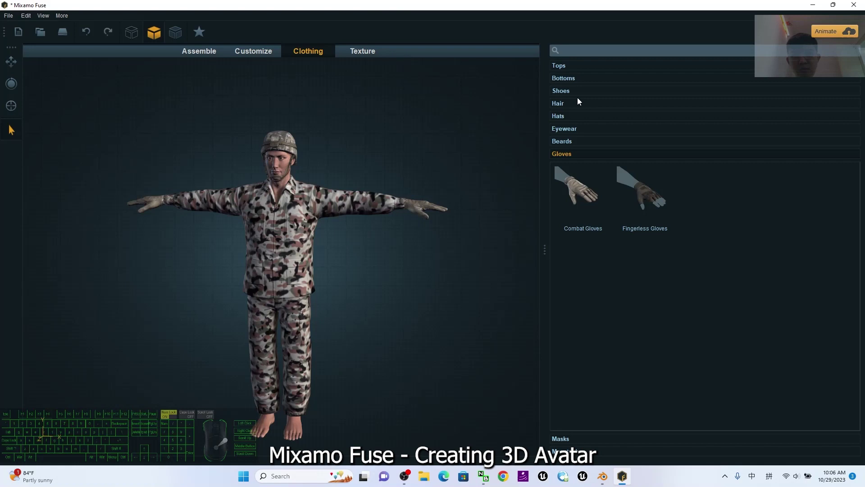
- Expand the Eyewear category and try goggles on the soldier, turning him to look
{"action": "left_click", "coordinate": [569, 130]}
{"action": "scroll", "scroll_direction": "up", "scroll_amount": 3}
{"action": "left_click", "coordinate": [342, 143]}
{"action": "scroll", "scroll_direction": "down", "scroll_amount": 3}
{"action": "scroll", "scroll_direction": "up", "scroll_amount": 3}
{"action": "scroll", "scroll_direction": "up", "scroll_amount": 3}
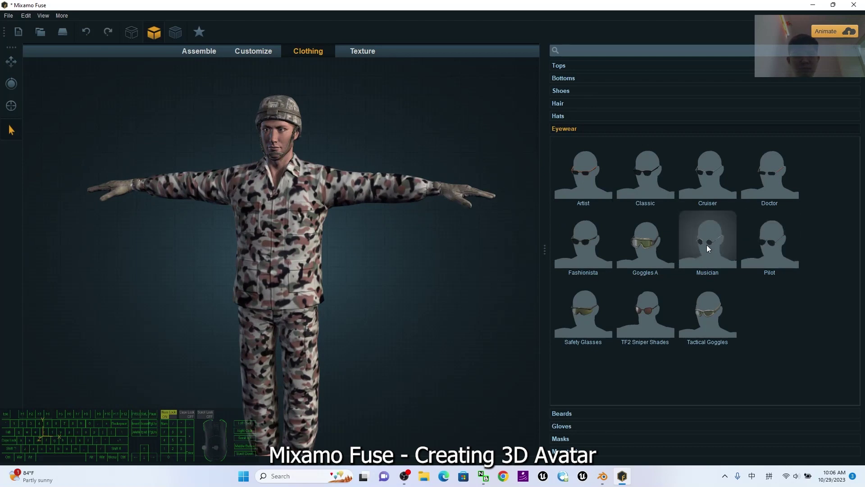
{"action": "left_click", "coordinate": [647, 259]}
{"action": "left_click_drag", "start_coordinate": [391, 255], "coordinate": [327, 250]}
{"action": "left_click_drag", "start_coordinate": [153, 270], "coordinate": [261, 266]}
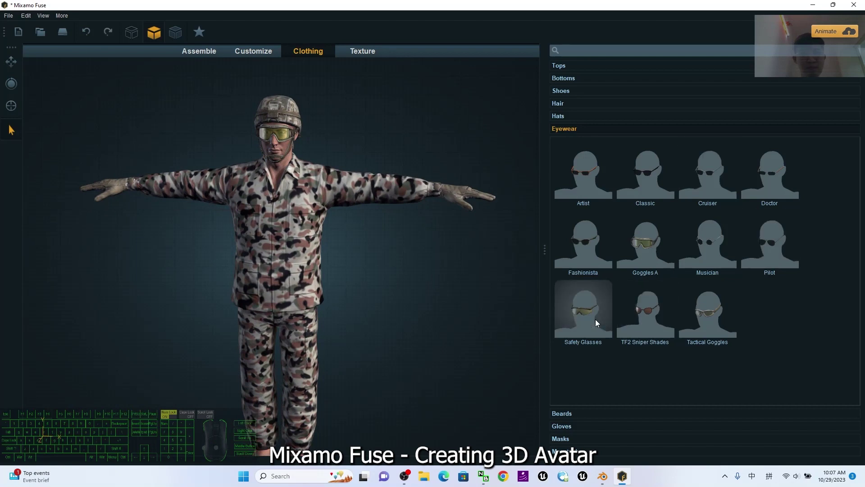
- Try Safety Glasses and TF2 Sniper Shades, zooming in on the soldier's face
{"action": "left_click", "coordinate": [597, 322]}
{"action": "left_click_drag", "start_coordinate": [393, 292], "coordinate": [284, 288]}
{"action": "left_click_drag", "start_coordinate": [155, 295], "coordinate": [335, 283]}
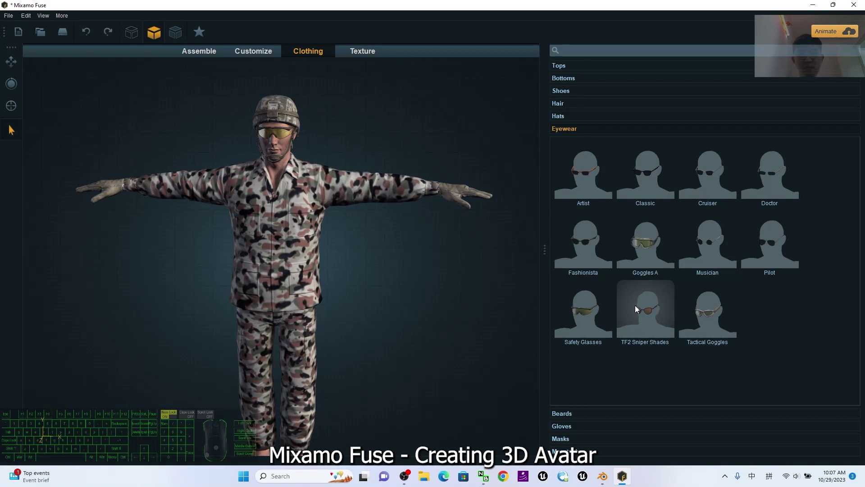
{"action": "left_click", "coordinate": [584, 302]}
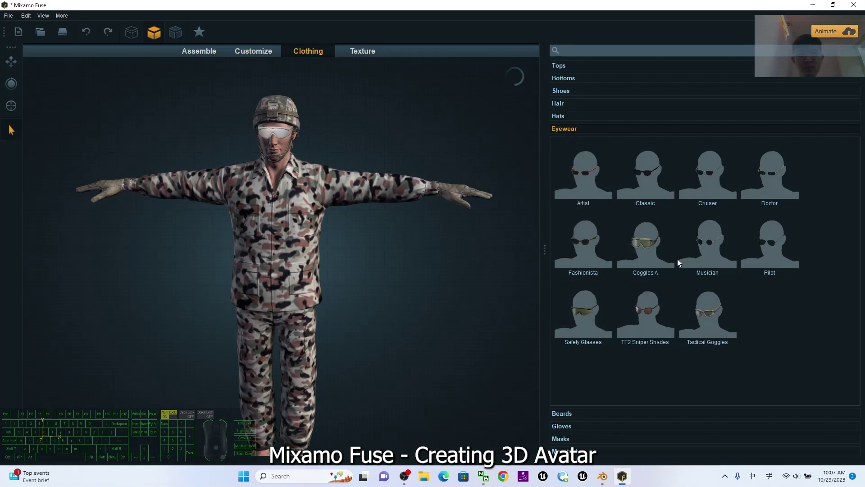
{"action": "scroll", "scroll_direction": "up", "scroll_amount": 3}
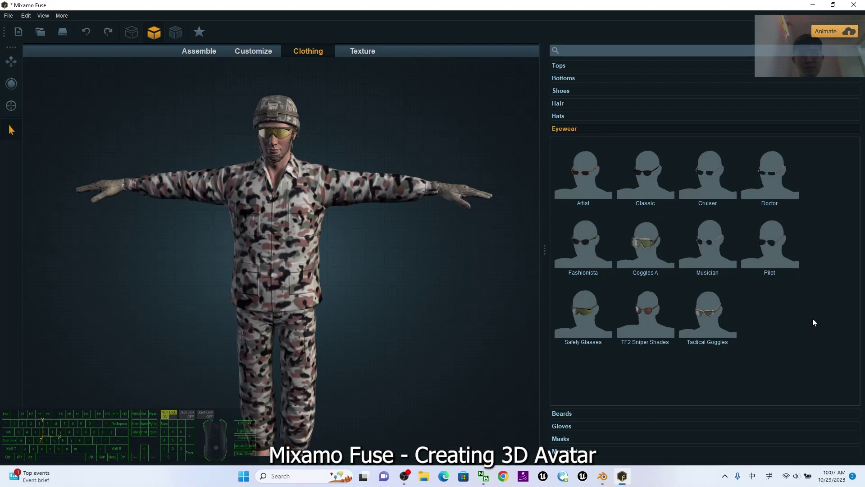
{"action": "scroll", "scroll_direction": "up", "scroll_amount": 3}
{"action": "scroll", "scroll_direction": "down", "scroll_amount": 3}
{"action": "middle_click", "coordinate": [394, 224]}
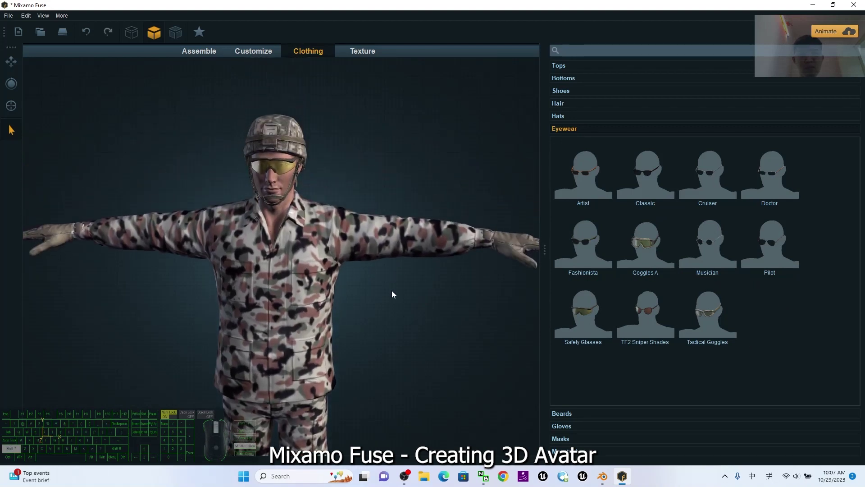
{"action": "left_click_drag", "start_coordinate": [409, 303], "coordinate": [625, 214]}
- Try dark glasses and Goggles A, then delete the eyewear so he wears none
{"action": "left_click", "coordinate": [636, 186]}
{"action": "left_click", "coordinate": [483, 329]}
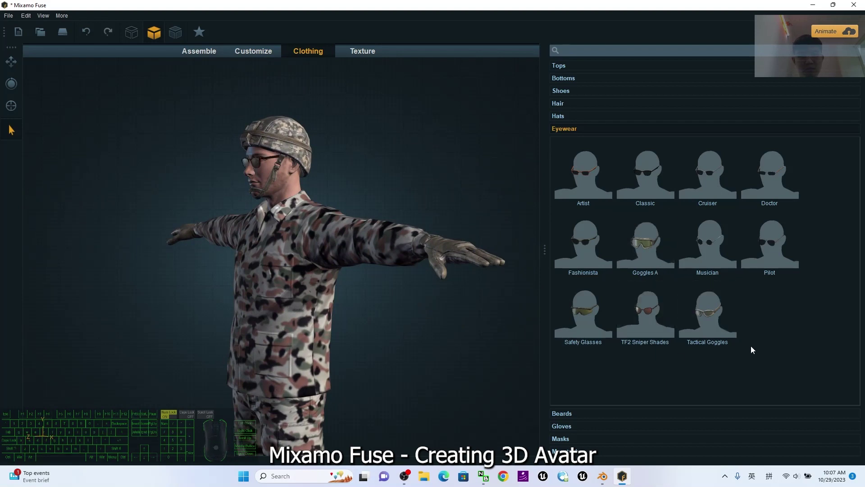
{"action": "left_click", "coordinate": [778, 322]}
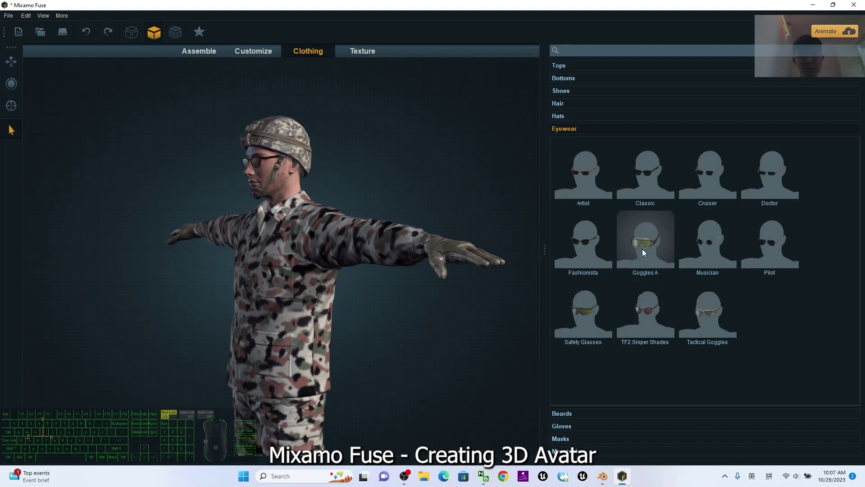
{"action": "left_click", "coordinate": [257, 166]}
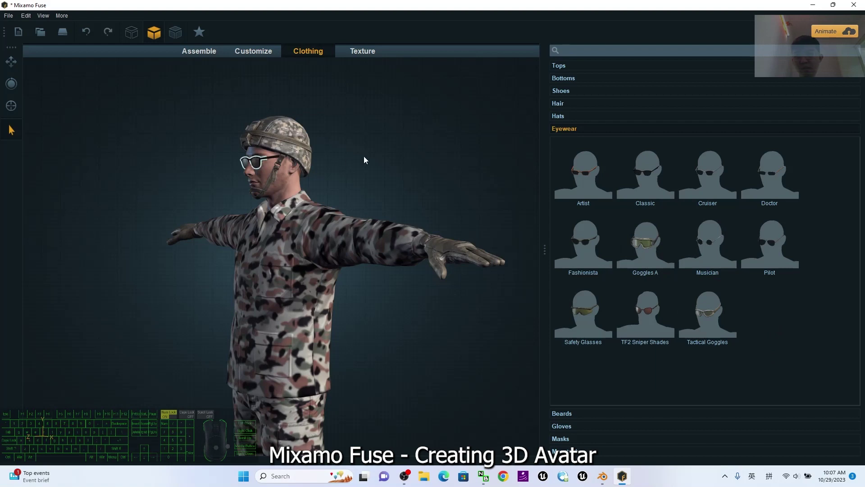
{"action": "key", "text": "Delete"}
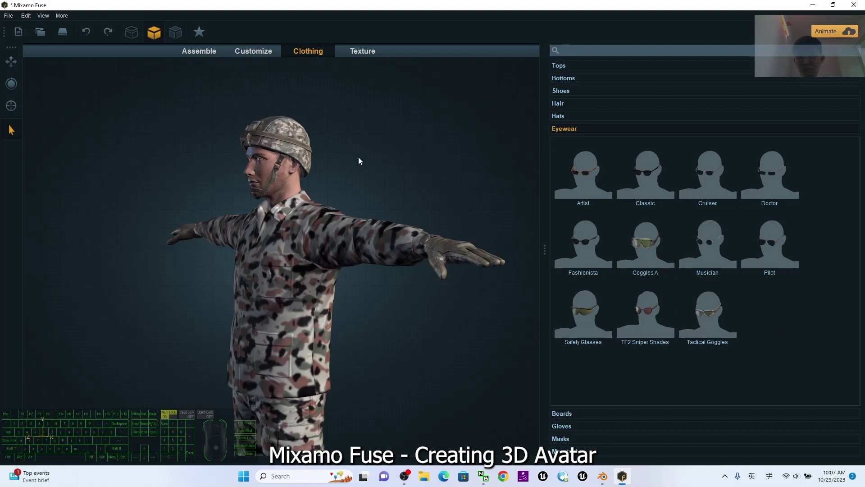
- Pull the view back and turn the soldier to face the front again
{"action": "scroll", "scroll_direction": "up", "scroll_amount": 3}
{"action": "left_click_drag", "start_coordinate": [366, 294], "coordinate": [394, 322]}
{"action": "scroll", "scroll_direction": "up", "scroll_amount": 3}
{"action": "left_click_drag", "start_coordinate": [391, 331], "coordinate": [456, 337]}
{"action": "middle_click", "coordinate": [439, 385]}
{"action": "scroll", "scroll_direction": "down", "scroll_amount": 3}
{"action": "left_click_drag", "start_coordinate": [357, 374], "coordinate": [357, 343]}
{"action": "left_click_drag", "start_coordinate": [362, 349], "coordinate": [410, 357]}
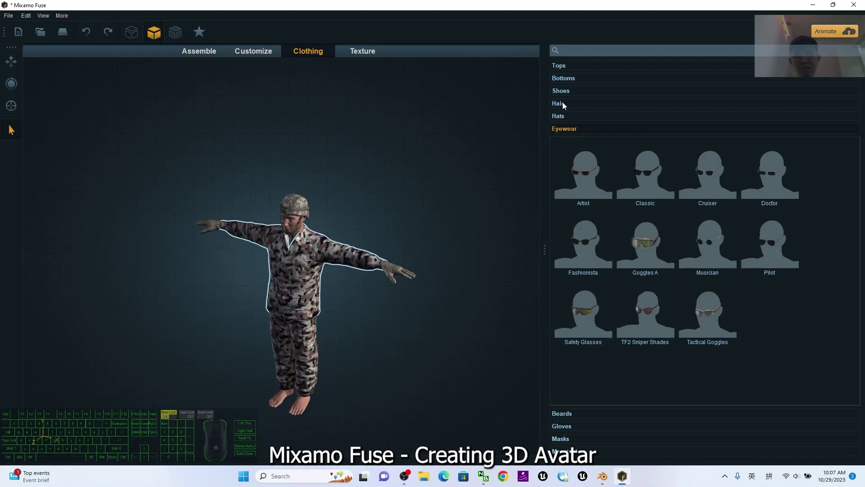
- Browse the Shoes category and try a first and second pair of boots on the soldier
{"action": "left_click", "coordinate": [562, 95]}
{"action": "scroll", "scroll_direction": "down", "scroll_amount": 3}
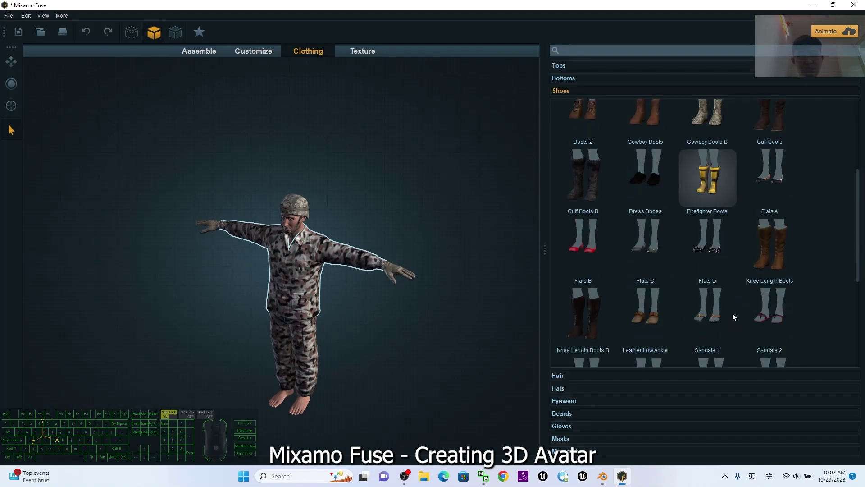
{"action": "scroll", "scroll_direction": "down", "scroll_amount": 3}
{"action": "scroll", "scroll_direction": "down", "scroll_amount": 3}
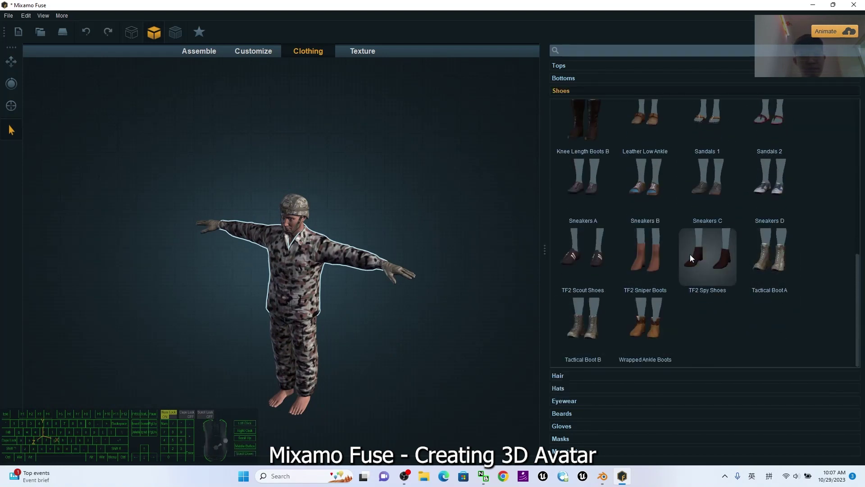
{"action": "scroll", "scroll_direction": "up", "scroll_amount": 3}
{"action": "scroll", "scroll_direction": "up", "scroll_amount": 3}
{"action": "scroll", "scroll_direction": "up", "scroll_amount": 3}
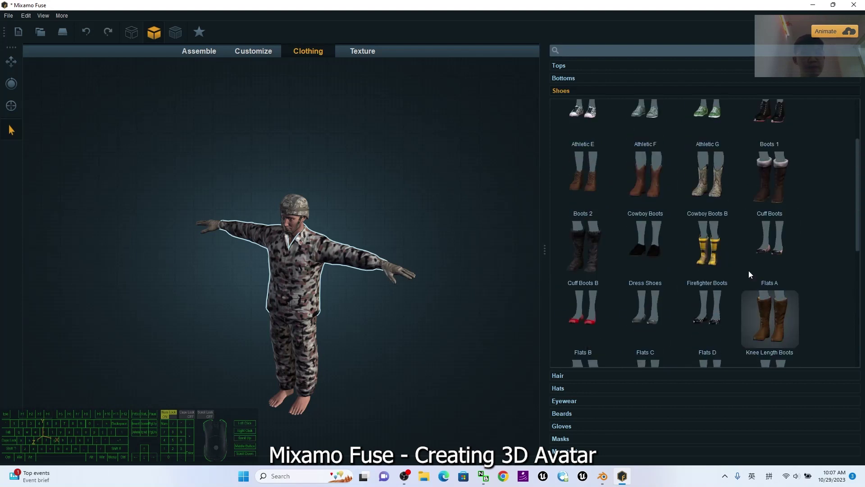
{"action": "scroll", "scroll_direction": "up", "scroll_amount": 3}
{"action": "scroll", "scroll_direction": "up", "scroll_amount": 3}
{"action": "left_click", "coordinate": [786, 203]}
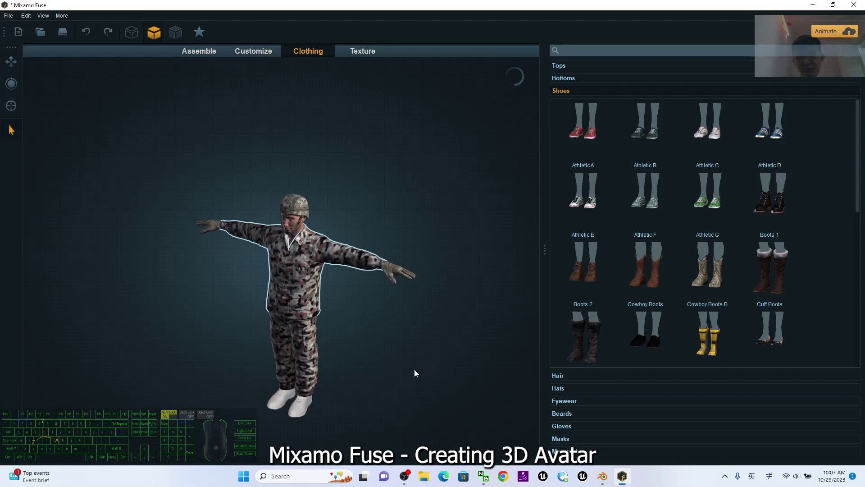
{"action": "left_click", "coordinate": [405, 379]}
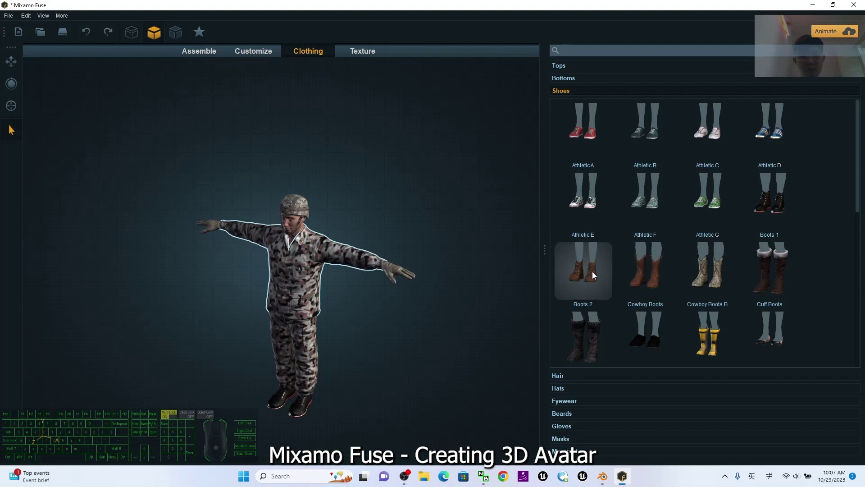
- Swap through further boot options, settling on tactical boots and framing the feet
{"action": "scroll", "scroll_direction": "up", "scroll_amount": 3}
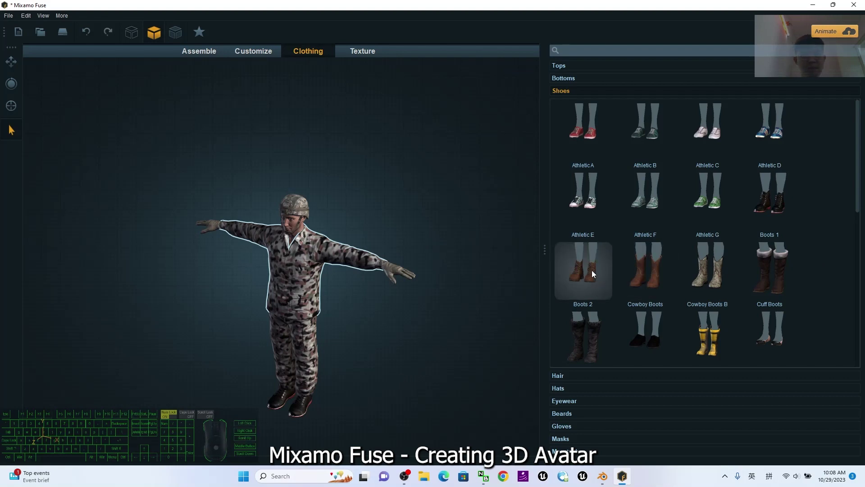
{"action": "left_click", "coordinate": [593, 273]}
{"action": "scroll", "scroll_direction": "down", "scroll_amount": 3}
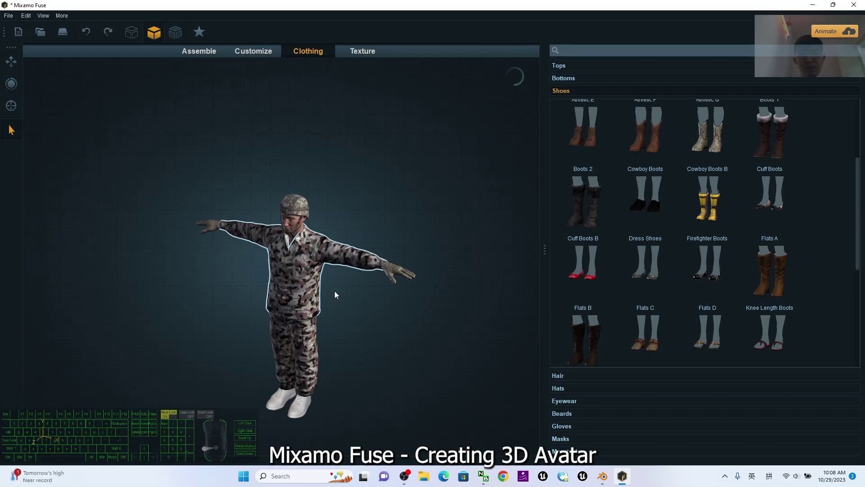
{"action": "scroll", "scroll_direction": "up", "scroll_amount": 3}
{"action": "middle_click", "coordinate": [401, 381]}
{"action": "left_click_drag", "start_coordinate": [400, 359], "coordinate": [438, 347]}
{"action": "scroll", "scroll_direction": "up", "scroll_amount": 3}
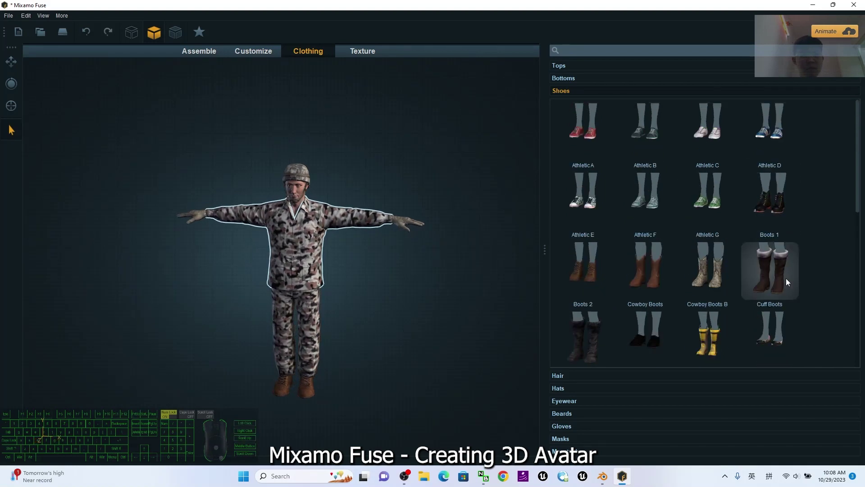
{"action": "scroll", "scroll_direction": "down", "scroll_amount": 3}
{"action": "scroll", "scroll_direction": "down", "scroll_amount": 3}
{"action": "scroll", "scroll_direction": "down", "scroll_amount": 3}
{"action": "left_click", "coordinate": [596, 315]}
- Orbit around the soldier to inspect the boots and full outfit
{"action": "scroll", "scroll_direction": "up", "scroll_amount": 3}
{"action": "left_click_drag", "start_coordinate": [388, 337], "coordinate": [388, 279]}
{"action": "left_click_drag", "start_coordinate": [384, 371], "coordinate": [576, 343]}
{"action": "left_click_drag", "start_coordinate": [361, 373], "coordinate": [400, 368]}
{"action": "scroll", "scroll_direction": "up", "scroll_amount": 3}
{"action": "scroll", "scroll_direction": "down", "scroll_amount": 3}
{"action": "left_click_drag", "start_coordinate": [385, 181], "coordinate": [394, 257]}
{"action": "left_click_drag", "start_coordinate": [394, 257], "coordinate": [377, 207]}
{"action": "left_click_drag", "start_coordinate": [421, 306], "coordinate": [423, 336]}
{"action": "left_click_drag", "start_coordinate": [410, 325], "coordinate": [381, 330]}
- Restore the Fuse window down to a smaller window over the desktop
{"action": "left_click_drag", "start_coordinate": [416, 1], "coordinate": [487, 61]}
{"action": "right_click", "coordinate": [20, 236]}
- Move the Fuse window aside and create a new desktop folder named soldier01
{"action": "left_click_drag", "start_coordinate": [447, 97], "coordinate": [400, 64]}
{"action": "left_click", "coordinate": [416, 59]}
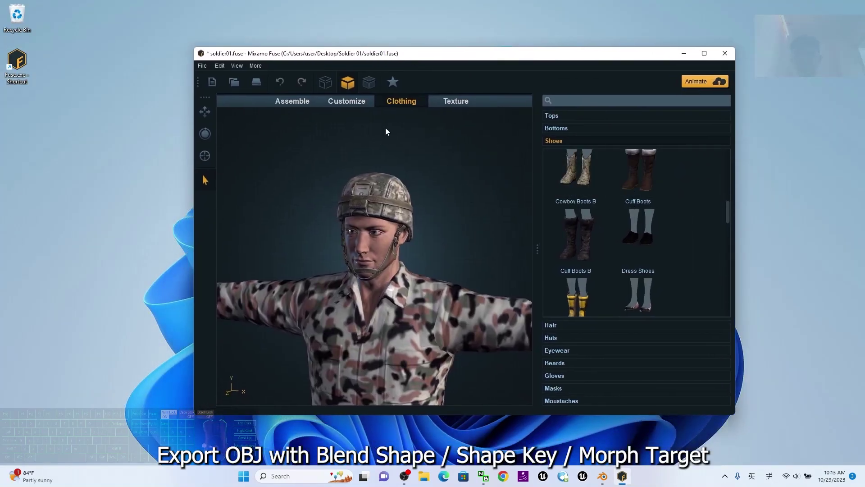
{"action": "right_click", "coordinate": [33, 159]}
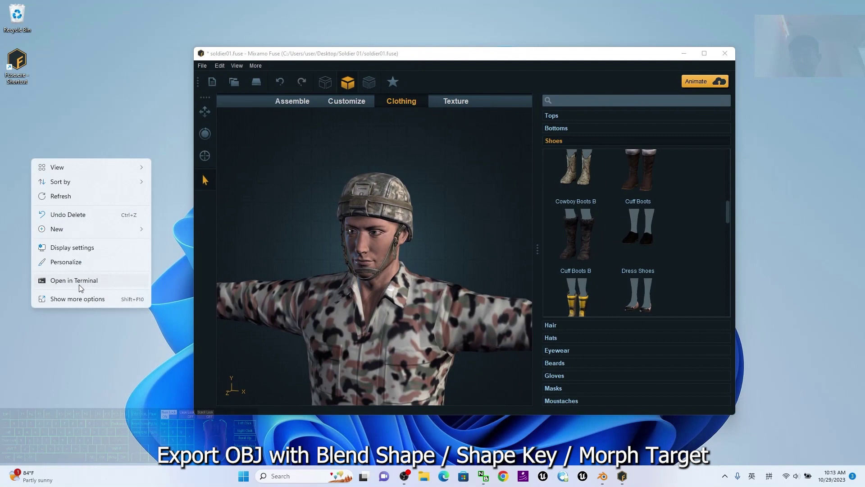
{"action": "left_click", "coordinate": [96, 233]}
{"action": "left_click", "coordinate": [205, 232]}
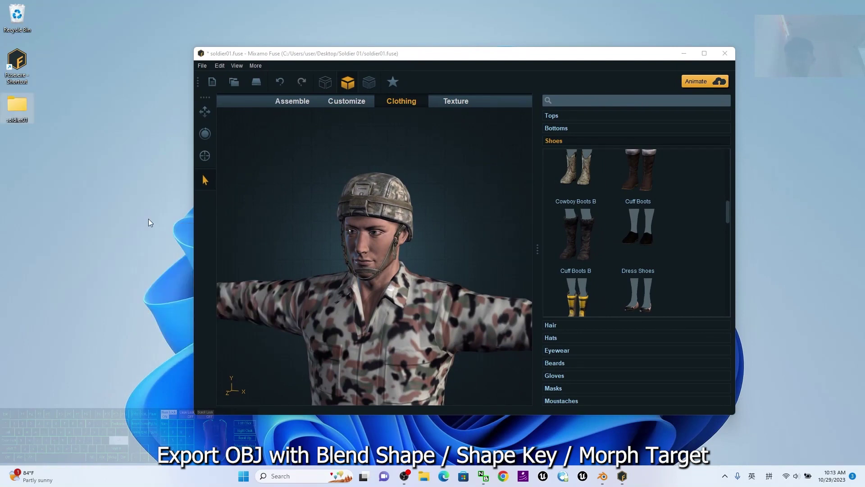
- Open the soldier01 folder in File Explorer beside the model and refocus Fuse
{"action": "left_click", "coordinate": [271, 114]}
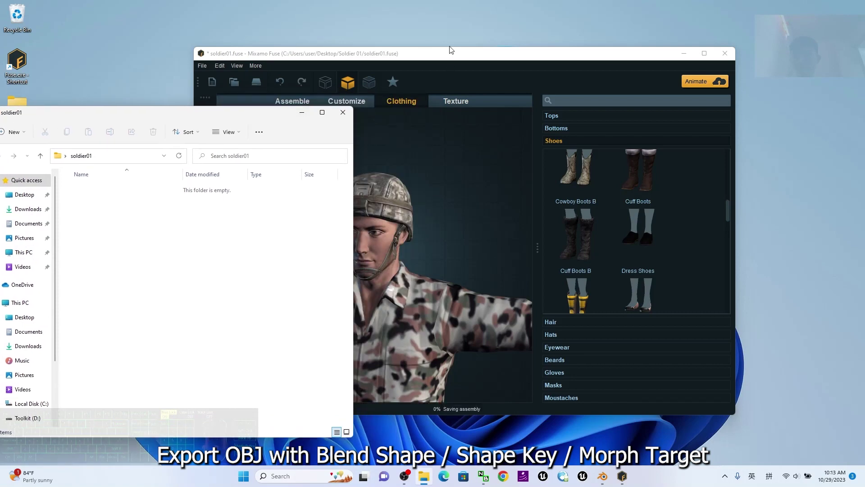
{"action": "left_click", "coordinate": [464, 57]}
{"action": "left_click_drag", "start_coordinate": [218, 114], "coordinate": [275, 90]}
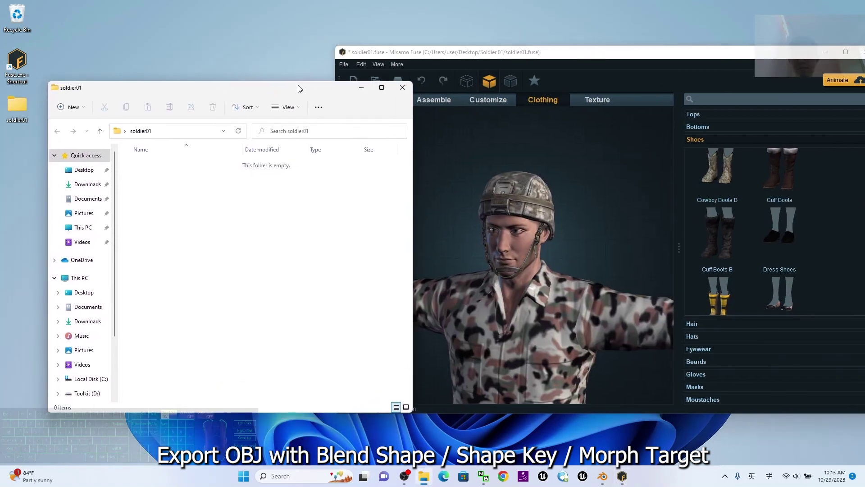
{"action": "left_click", "coordinate": [430, 56]}
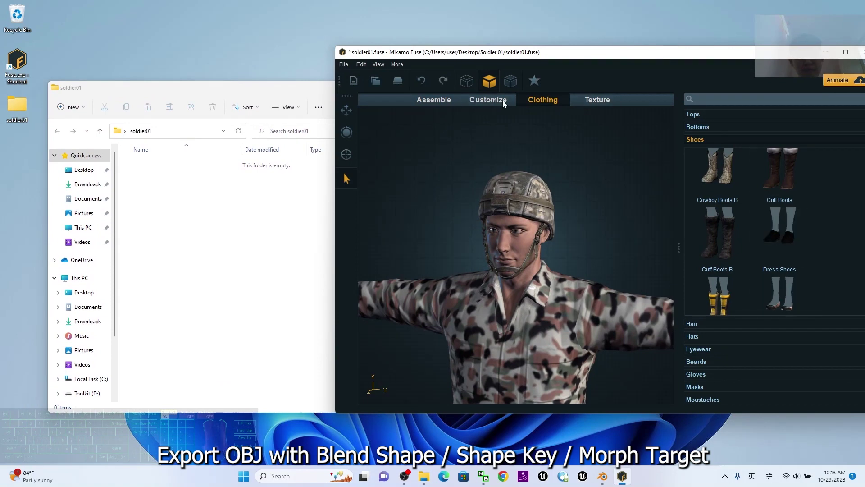
- Start Export Model as OBJ with default export options, prompting to save the assembly first
{"action": "left_click", "coordinate": [491, 106]}
{"action": "left_click_drag", "start_coordinate": [725, 55], "coordinate": [684, 62]}
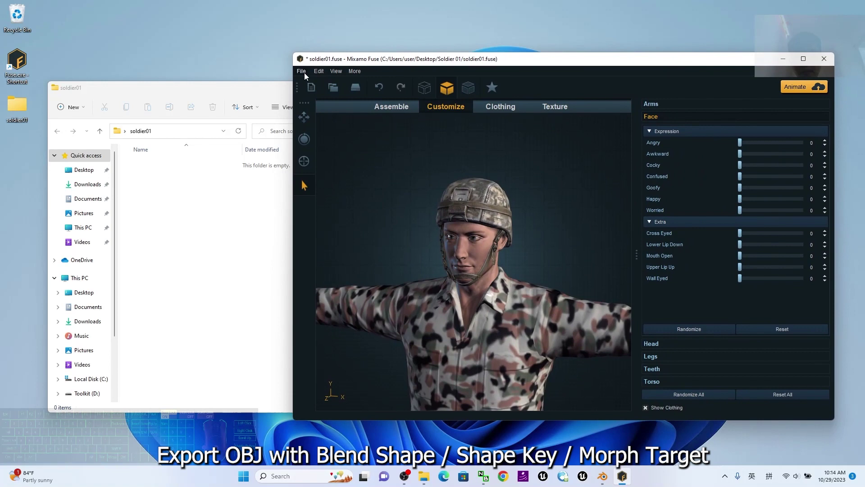
{"action": "left_click", "coordinate": [307, 76]}
{"action": "left_click", "coordinate": [330, 176]}
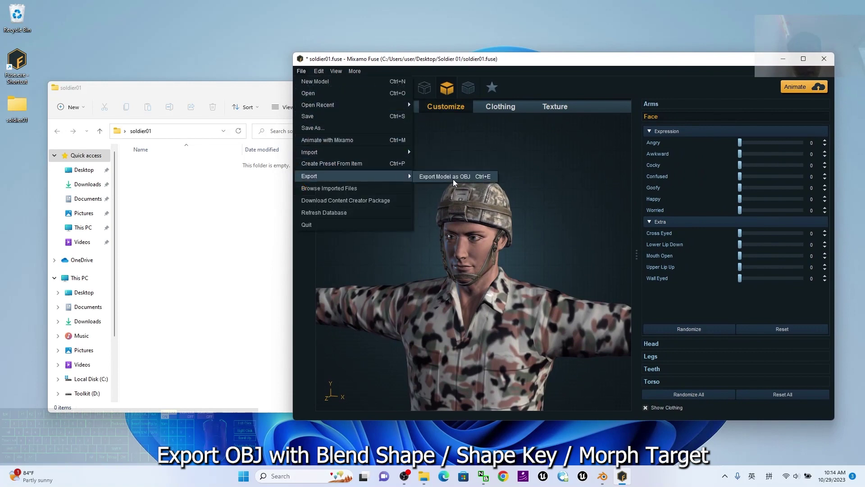
{"action": "left_click", "coordinate": [454, 180]}
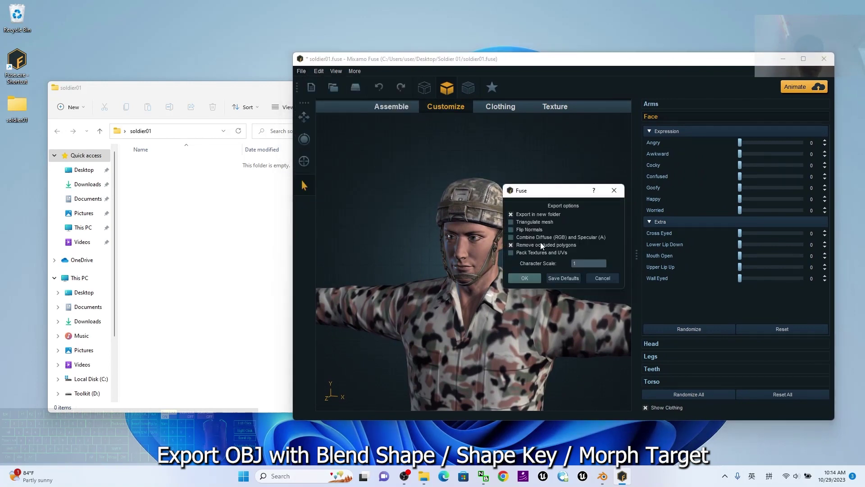
{"action": "left_click", "coordinate": [527, 279]}
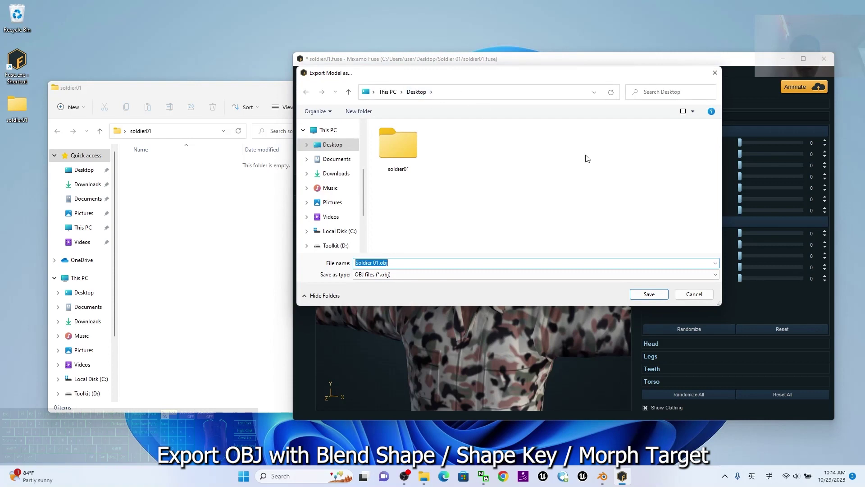
{"action": "left_click", "coordinate": [707, 296]}
- Agree to save and point the save dialog inside the soldier01 folder, ready to rename the file
{"action": "left_click", "coordinate": [305, 74]}
{"action": "left_click", "coordinate": [334, 131]}
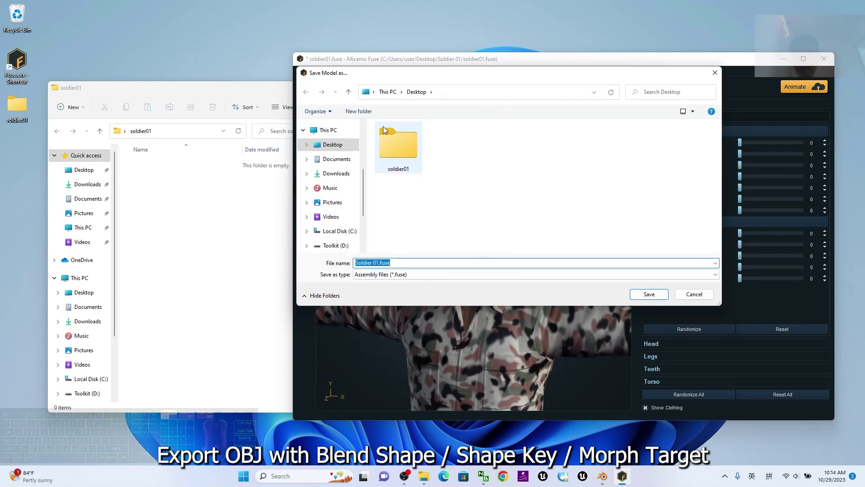
{"action": "left_click", "coordinate": [355, 147]}
{"action": "double_click", "coordinate": [385, 148]}
{"action": "left_click", "coordinate": [393, 256]}
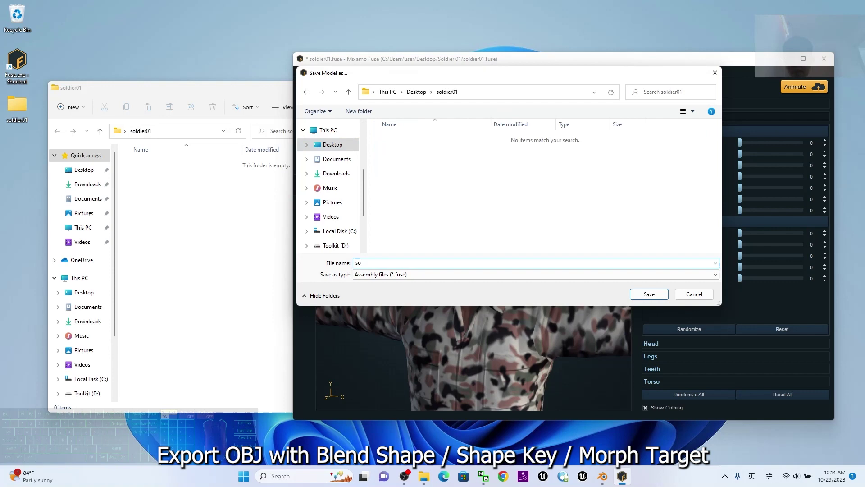
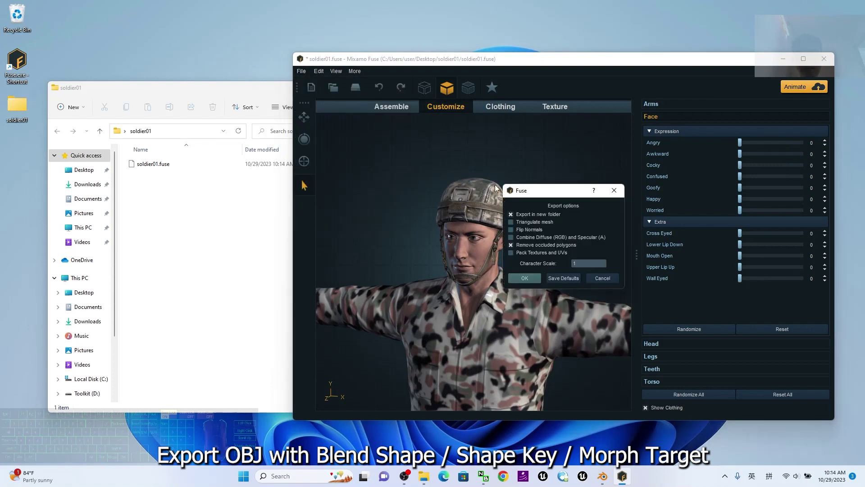
- Accept the export options and enter soldier01 as the export file name
{"action": "left_click", "coordinate": [531, 274]}
{"action": "left_click", "coordinate": [532, 277]}
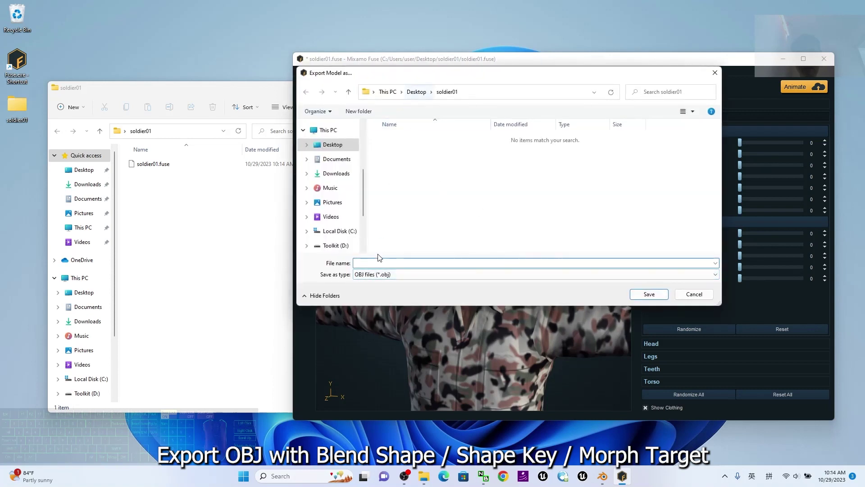
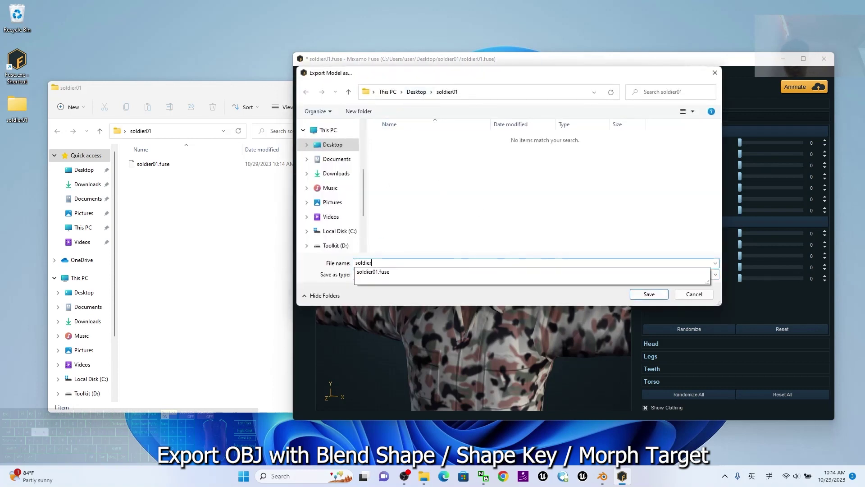
{"action": "key", "text": "n"}
{"action": "key", "text": "3"}
{"action": "key", "text": "BackSpace"}
{"action": "key", "text": "BackSpace"}
{"action": "key", "text": "BackSpace"}
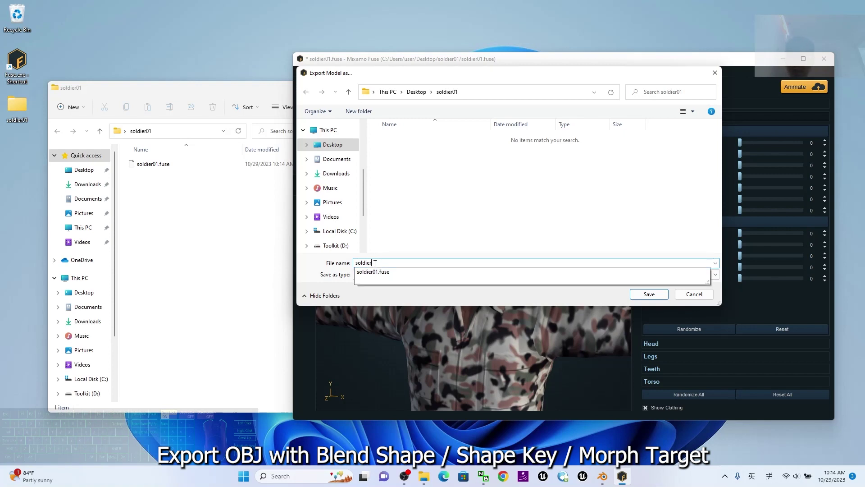
{"action": "key", "text": "Return"}
- Save the OBJ export into soldier01, producing a new soldier01 subfolder
{"action": "left_click", "coordinate": [192, 238]}
{"action": "left_click", "coordinate": [160, 167]}
{"action": "left_click", "coordinate": [625, 69]}
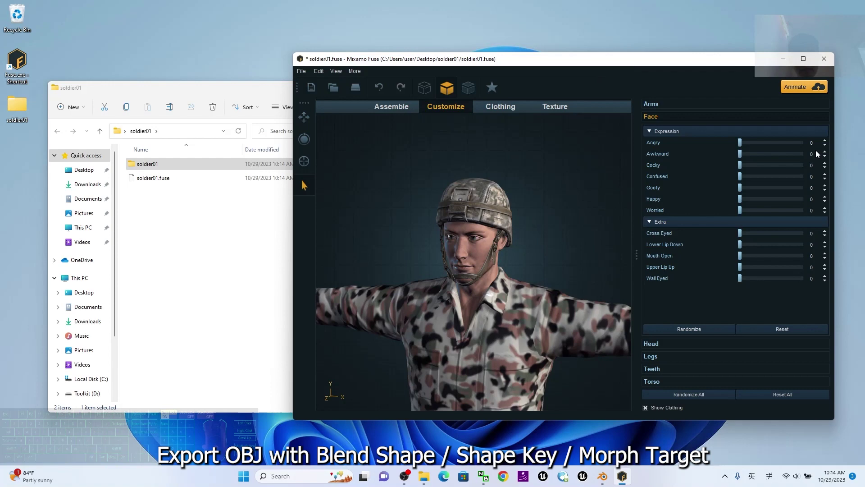
- Push the Angry expression to full and export it as an OBJ from Mixamo Fuse
{"action": "left_click", "coordinate": [745, 145]}
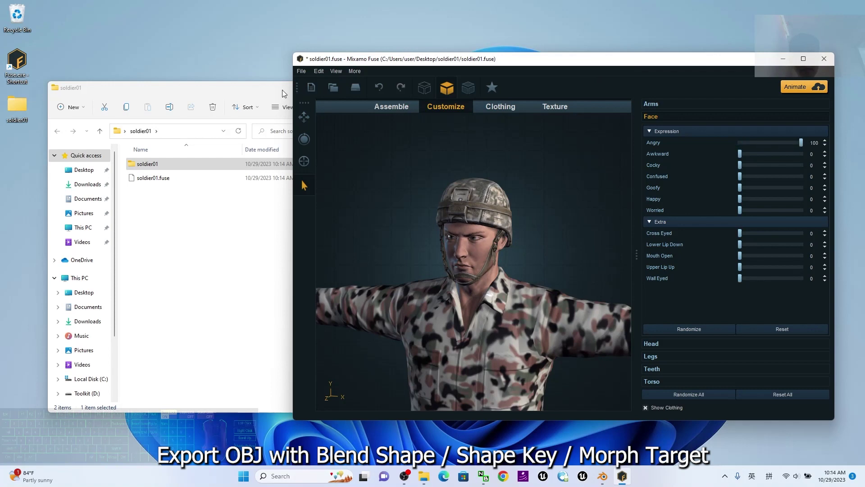
{"action": "left_click", "coordinate": [299, 73]}
{"action": "left_click", "coordinate": [338, 178]}
{"action": "left_click", "coordinate": [448, 178]}
{"action": "left_click", "coordinate": [521, 281]}
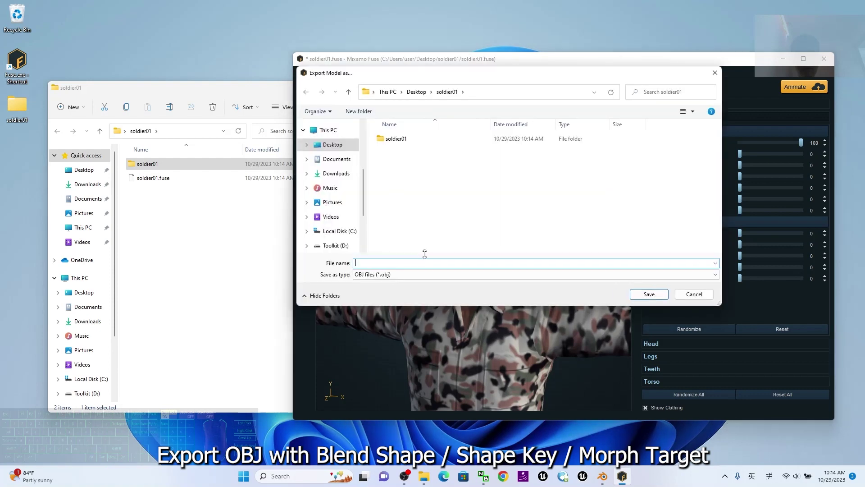
{"action": "left_click", "coordinate": [422, 256]}
{"action": "key", "text": "Return"}
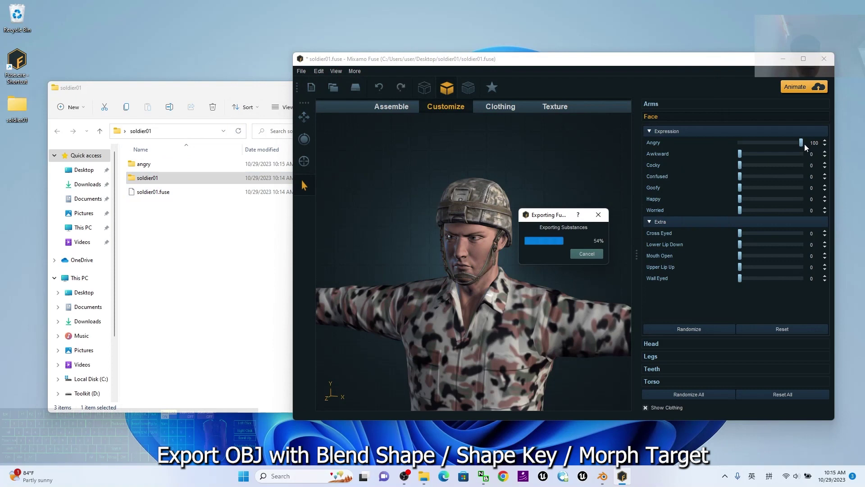
- Zero the Angry and Happy sliders, open the mouth wide and save as an OBJ
{"action": "left_click_drag", "start_coordinate": [807, 146], "coordinate": [691, 155]}
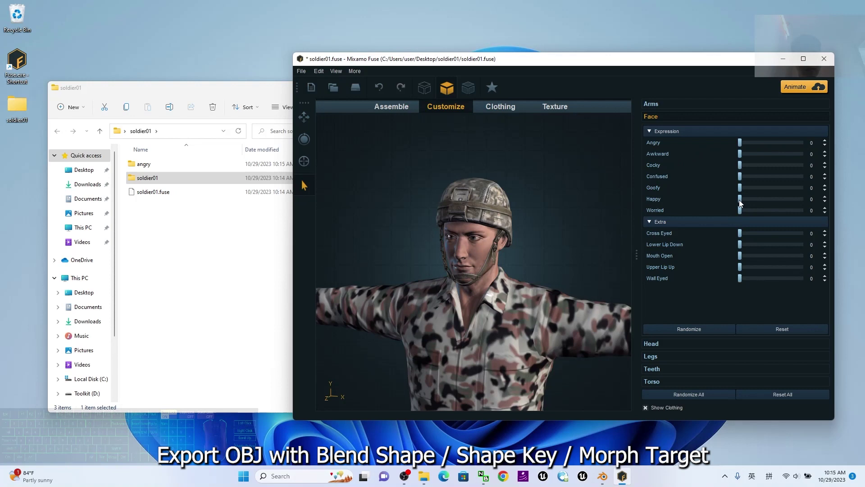
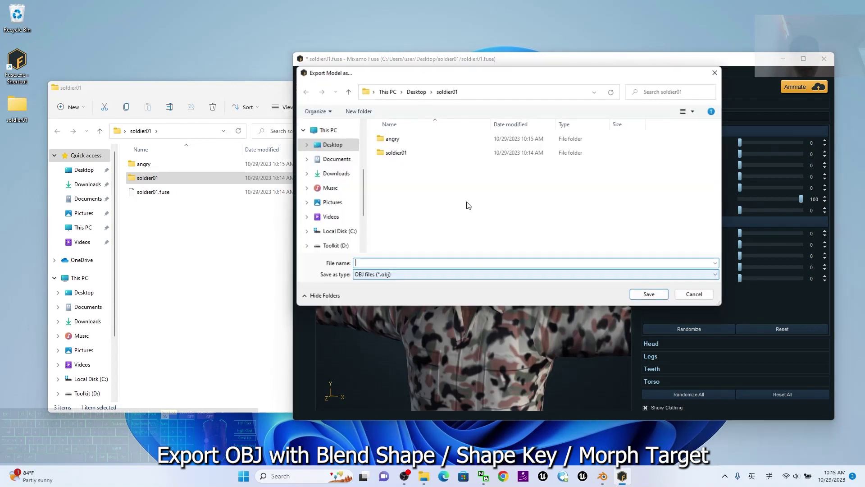
{"action": "left_click_drag", "start_coordinate": [485, 78], "coordinate": [499, 82]}
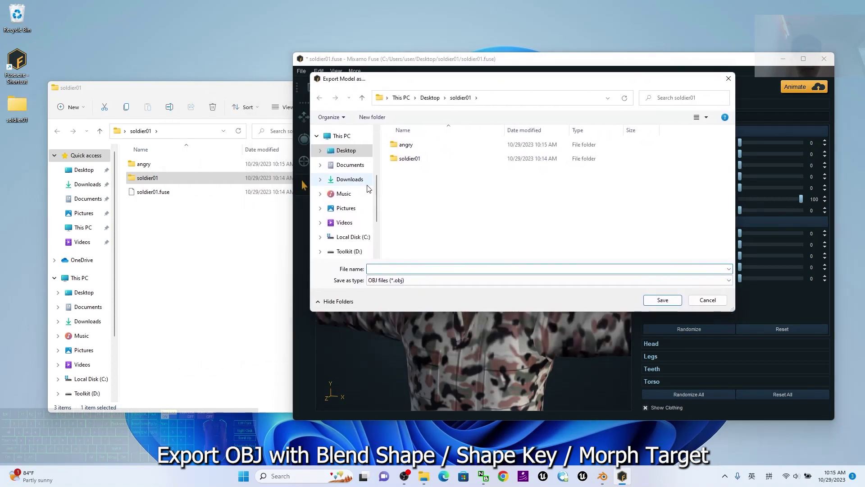
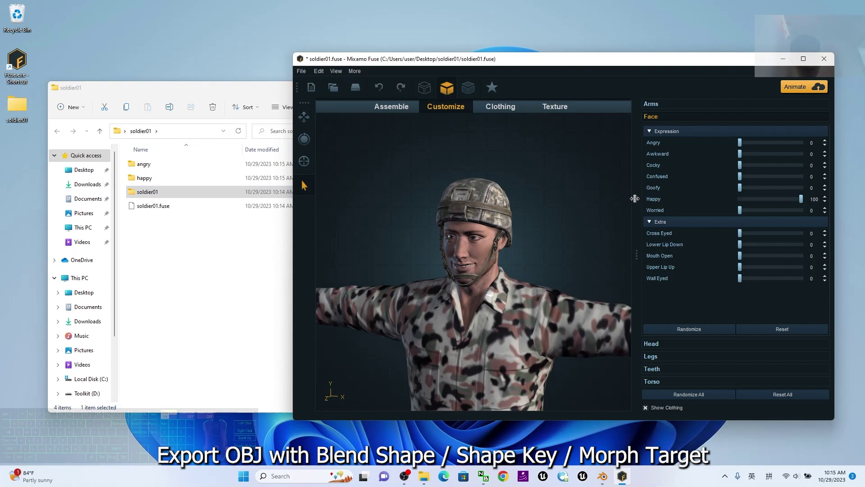
{"action": "left_click_drag", "start_coordinate": [801, 202], "coordinate": [659, 203]}
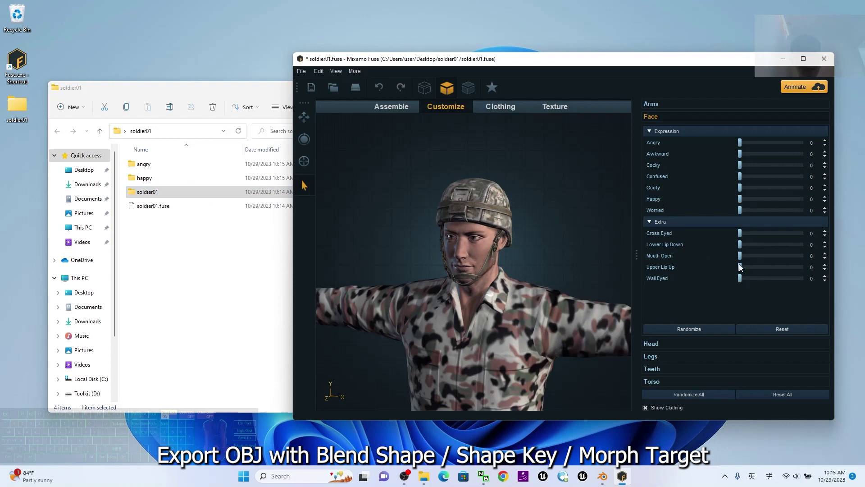
{"action": "left_click_drag", "start_coordinate": [741, 259], "coordinate": [795, 260]}
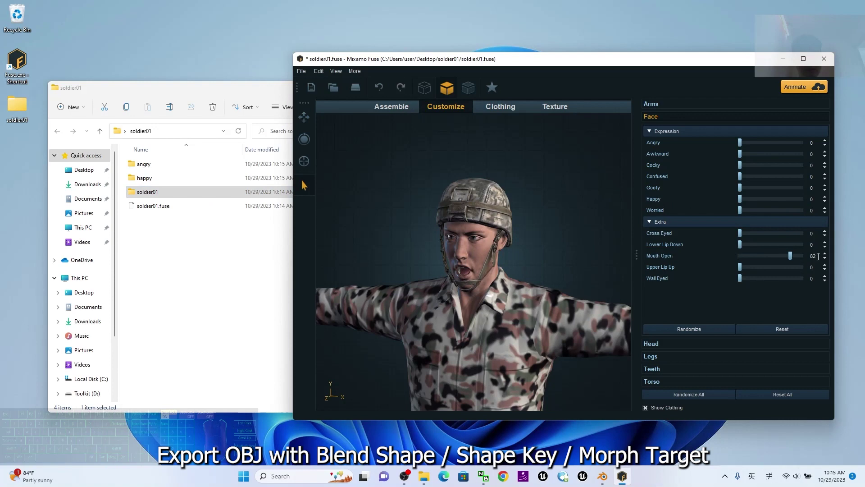
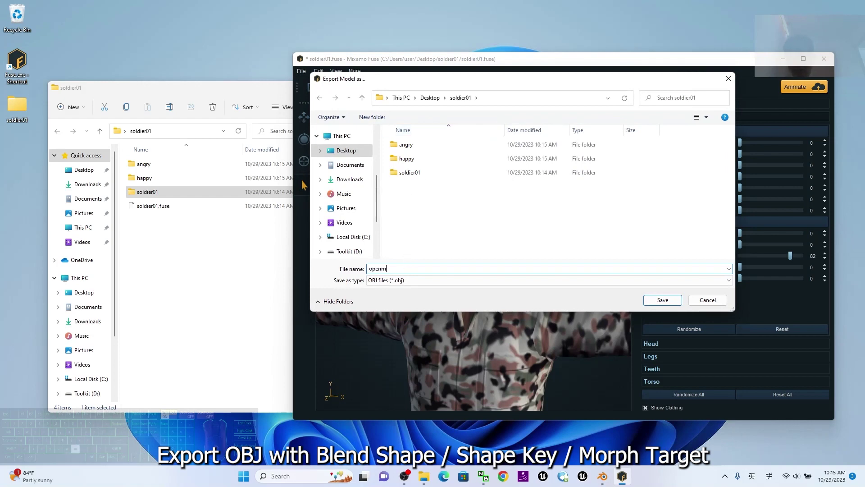
{"action": "left_click", "coordinate": [221, 306]}
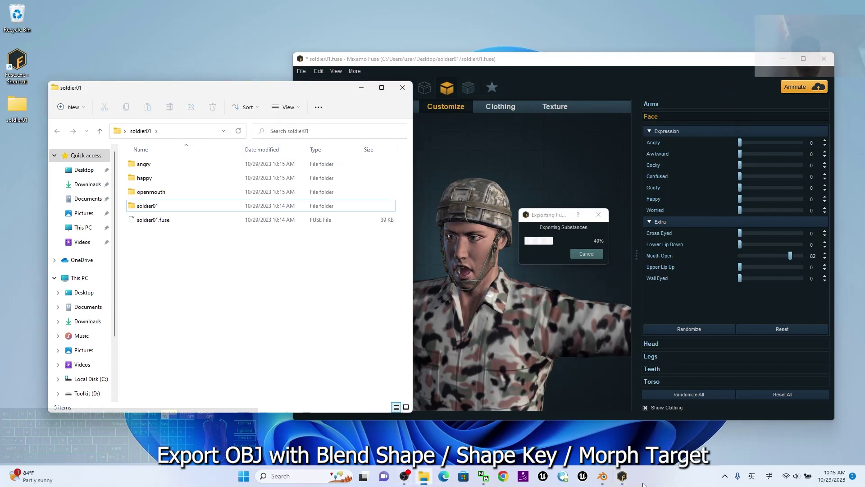
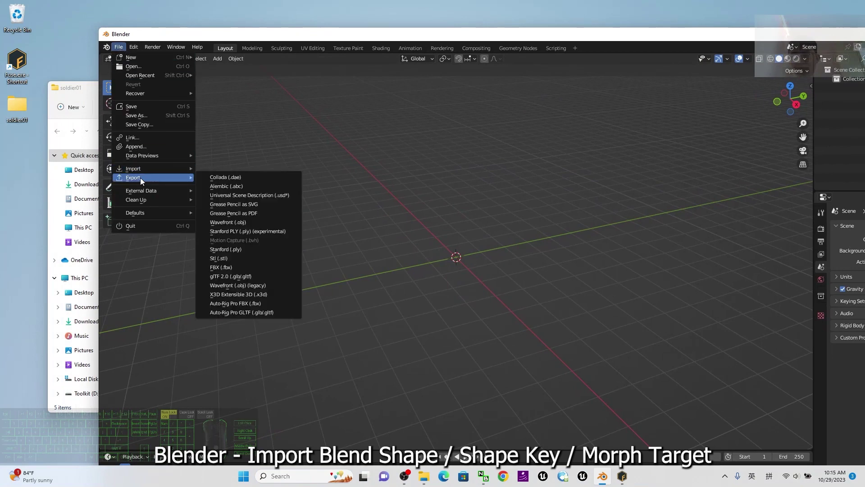
- Import soldier01.obj from the soldier01 folder as a Wavefront OBJ
{"action": "left_click", "coordinate": [146, 172]}
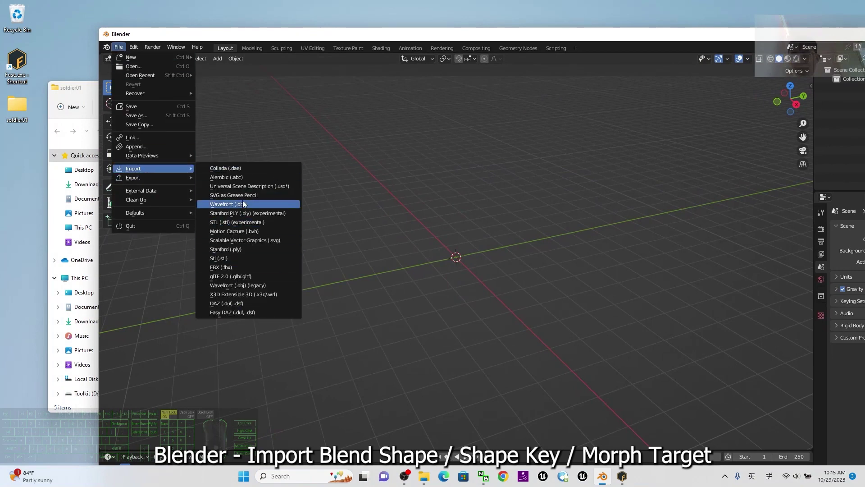
{"action": "left_click", "coordinate": [247, 203]}
{"action": "left_click", "coordinate": [337, 231]}
{"action": "double_click", "coordinate": [420, 189]}
{"action": "double_click", "coordinate": [433, 276]}
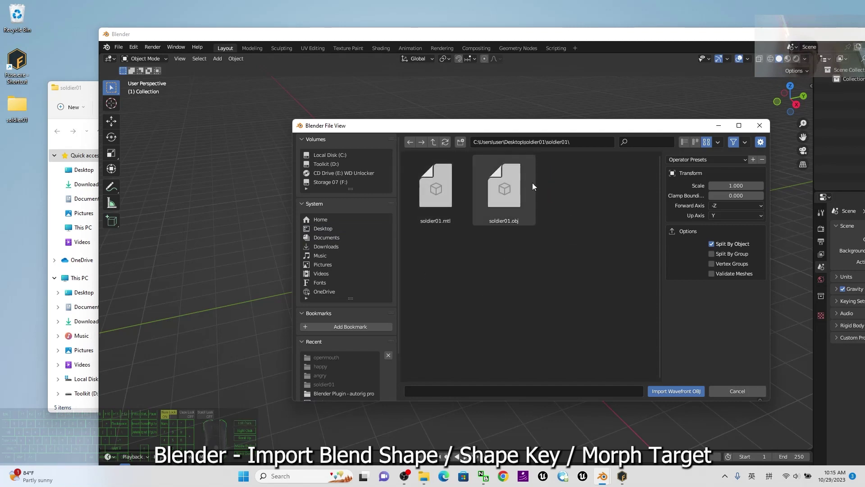
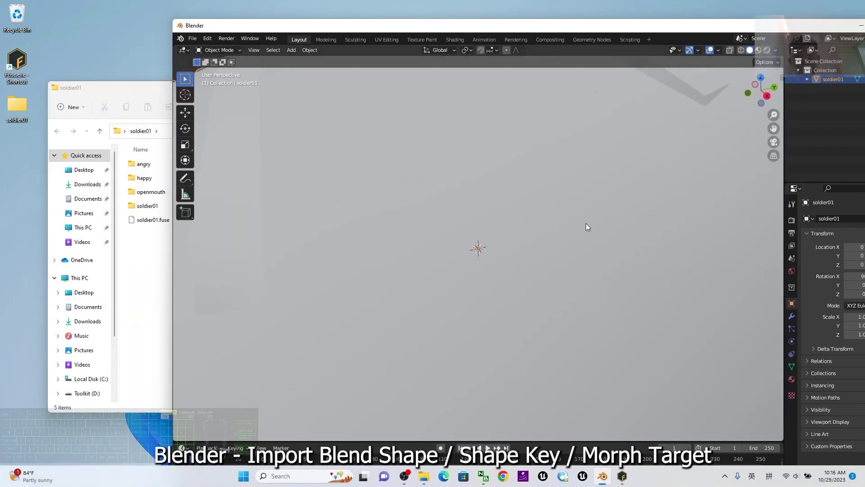
- Orbit the viewport around the imported T-posed soldier to face its front
{"action": "scroll", "scroll_direction": "down", "scroll_amount": 3}
{"action": "middle_click", "coordinate": [563, 261]}
{"action": "left_click_drag", "start_coordinate": [649, 28], "coordinate": [589, 26]}
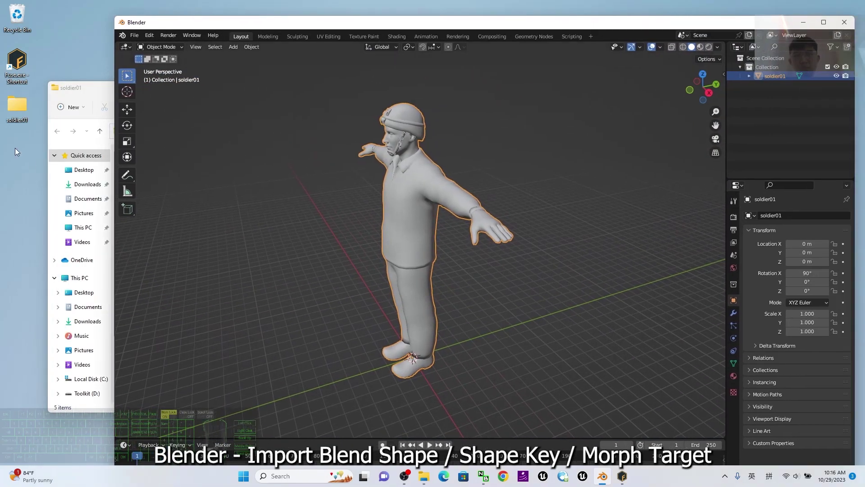
{"action": "left_click", "coordinate": [414, 357]}
{"action": "double_click", "coordinate": [219, 147]}
{"action": "middle_click", "coordinate": [510, 247]}
{"action": "left_click_drag", "start_coordinate": [571, 330], "coordinate": [598, 324]}
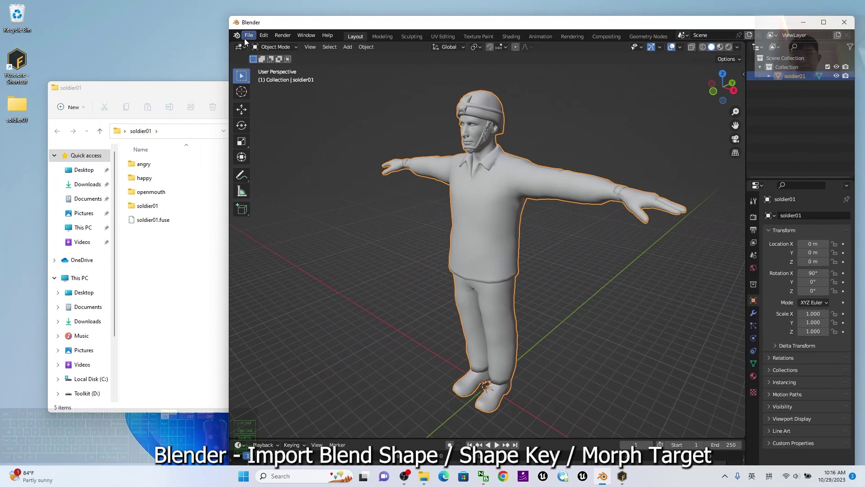
- Import angry.obj from the angry folder as a Wavefront OBJ
{"action": "left_click", "coordinate": [249, 39]}
{"action": "left_click", "coordinate": [281, 163]}
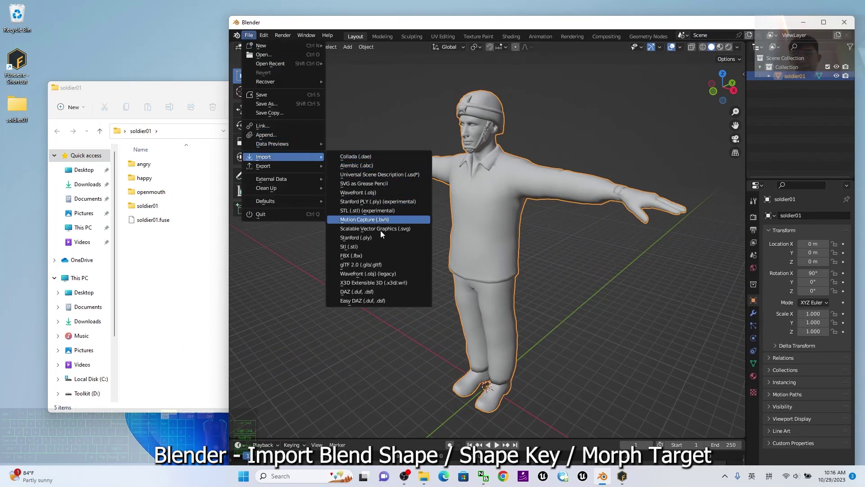
{"action": "left_click", "coordinate": [384, 197]}
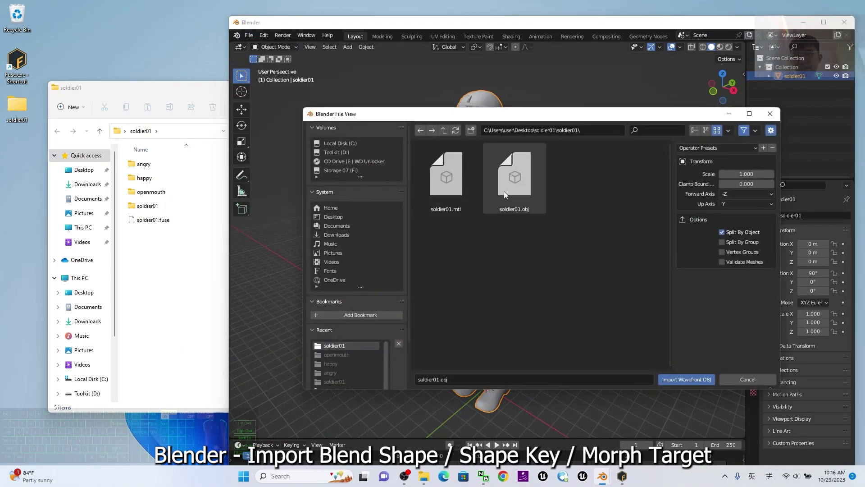
{"action": "left_click", "coordinate": [446, 133]}
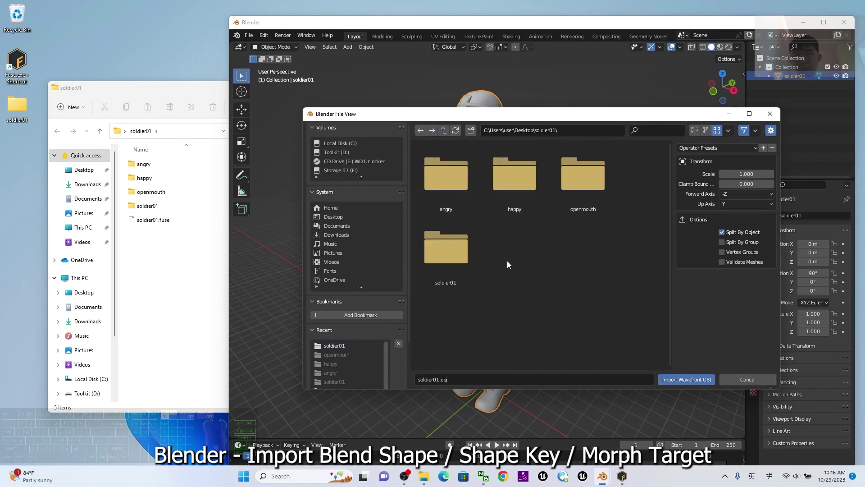
{"action": "double_click", "coordinate": [462, 187]}
{"action": "double_click", "coordinate": [509, 194]}
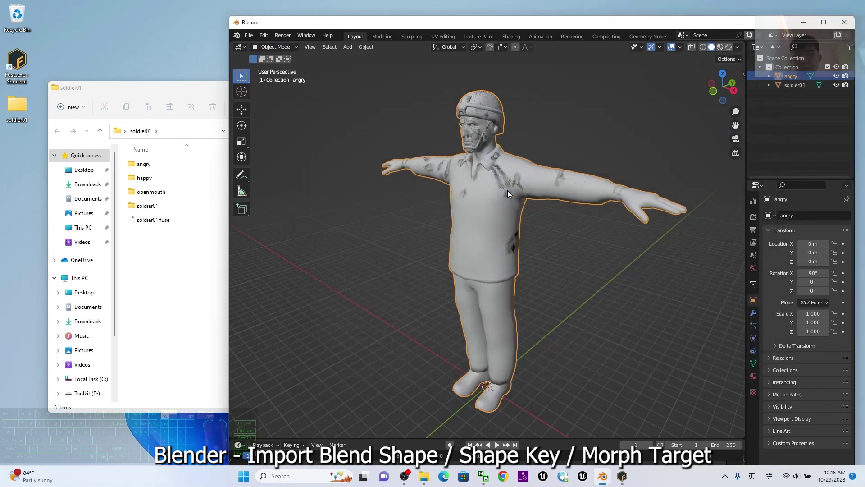
- Import happy.obj from the happy folder as a Wavefront OBJ
{"action": "left_click", "coordinate": [253, 41]}
{"action": "left_click", "coordinate": [290, 158]}
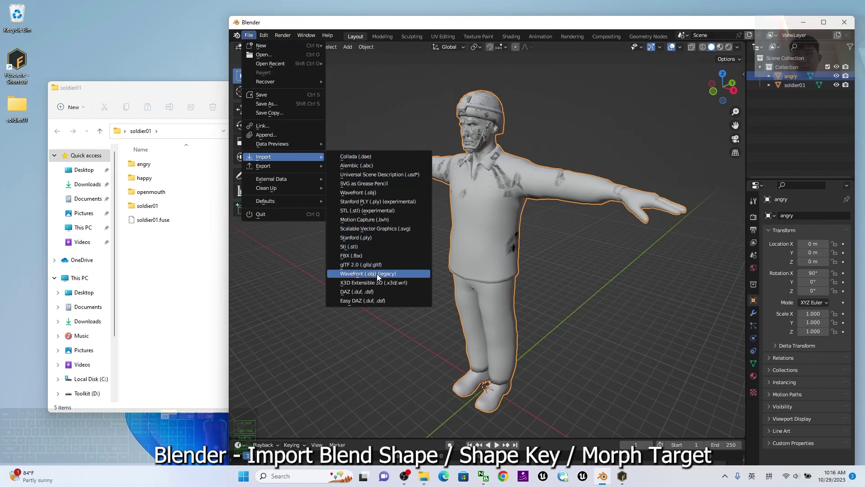
{"action": "left_click", "coordinate": [388, 197]}
{"action": "left_click", "coordinate": [445, 133]}
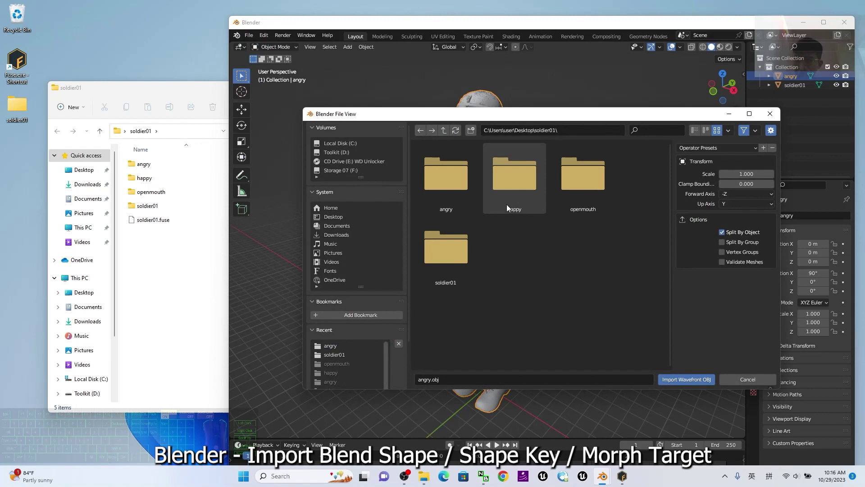
{"action": "double_click", "coordinate": [524, 196]}
{"action": "double_click", "coordinate": [514, 185]}
- Start the openmouth.obj import from the expressions folder and maximize the Blender window
{"action": "left_click", "coordinate": [253, 37]}
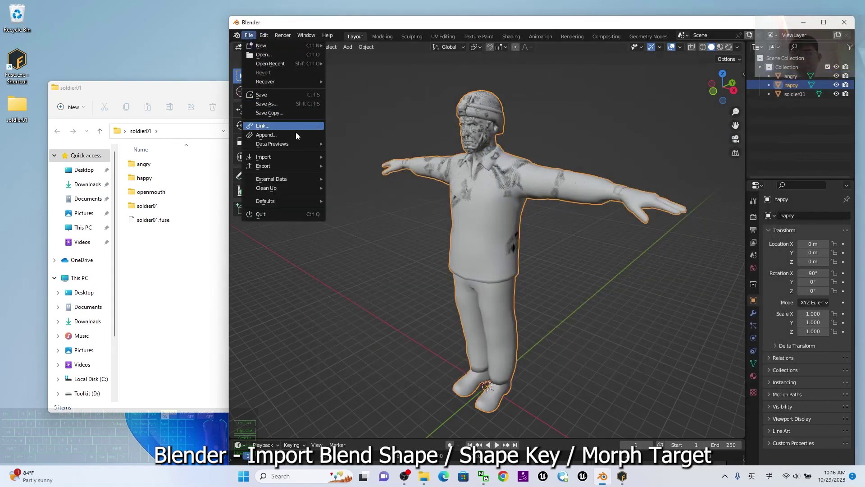
{"action": "left_click", "coordinate": [289, 160]}
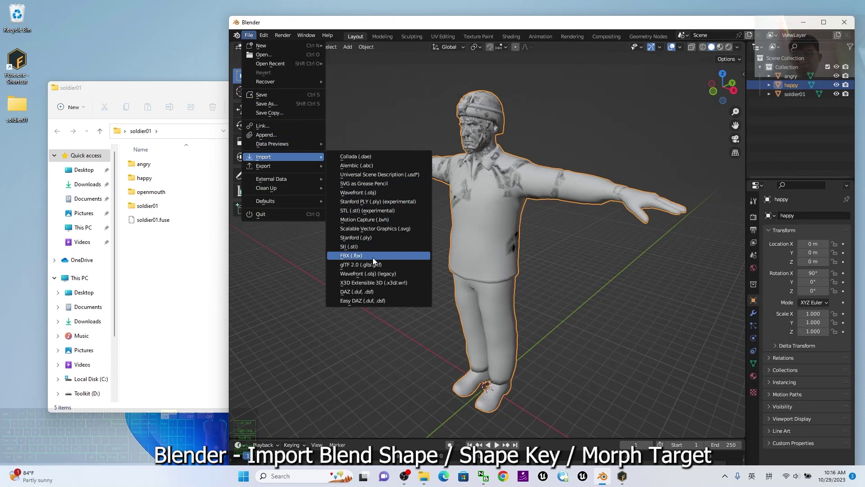
{"action": "left_click", "coordinate": [374, 195]}
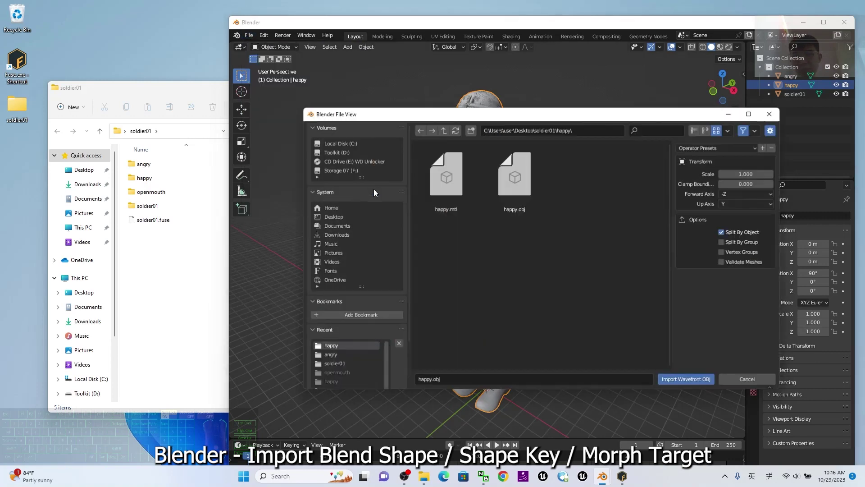
{"action": "left_click", "coordinate": [446, 132]}
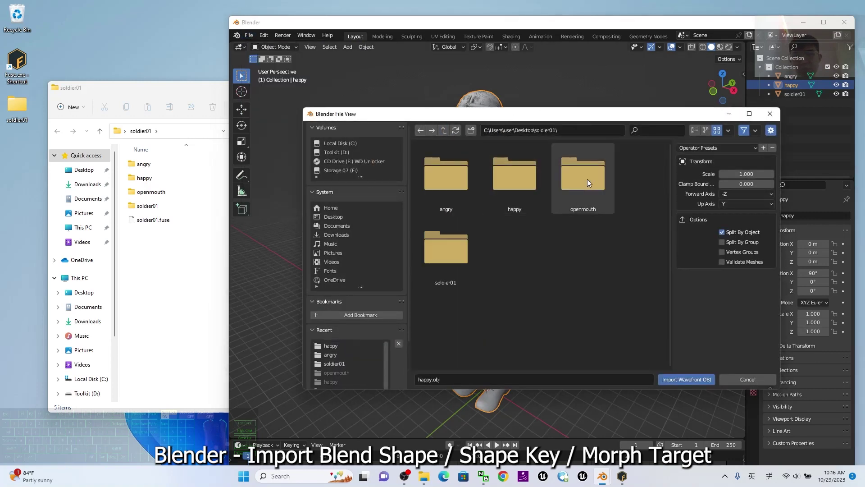
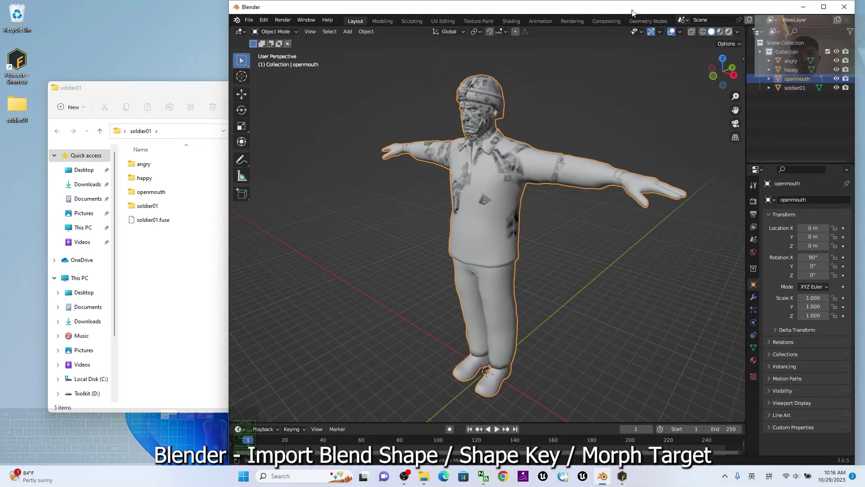
{"action": "left_click_drag", "start_coordinate": [636, 12], "coordinate": [536, 4]}
- Preview the soldier meshes with textures, then return to untextured shading
{"action": "middle_click", "coordinate": [515, 182]}
{"action": "left_click", "coordinate": [690, 31]}
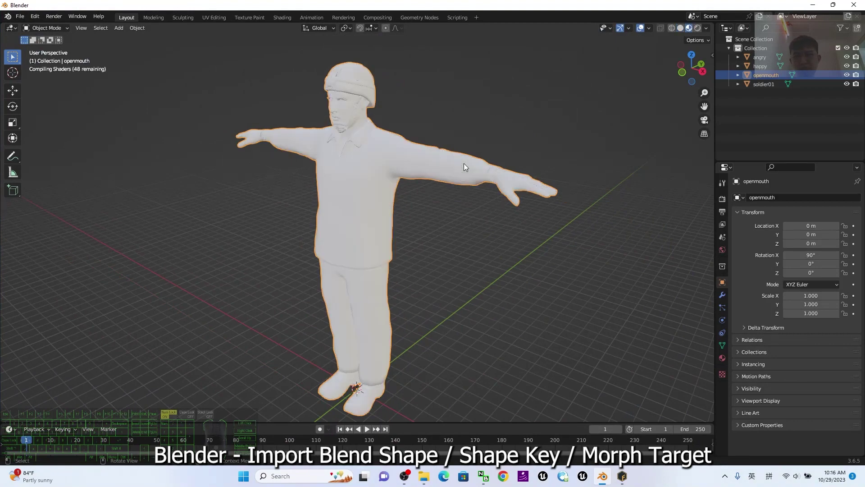
{"action": "scroll", "scroll_direction": "up", "scroll_amount": 3}
{"action": "scroll", "scroll_direction": "up", "scroll_amount": 3}
{"action": "scroll", "scroll_direction": "up", "scroll_amount": 3}
{"action": "left_click_drag", "start_coordinate": [442, 289], "coordinate": [454, 292]}
{"action": "left_click", "coordinate": [385, 190]}
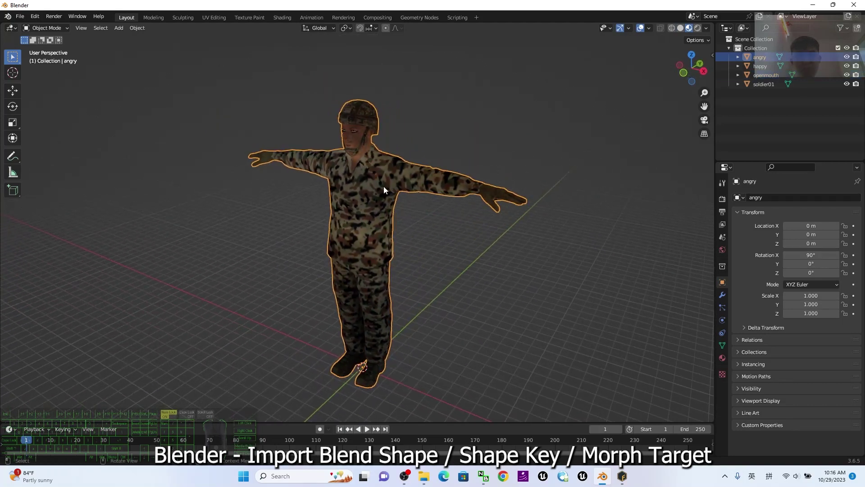
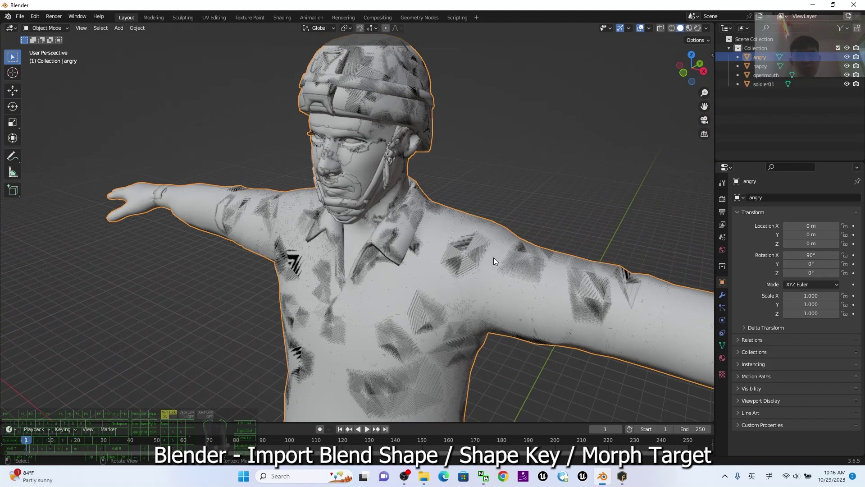
{"action": "left_click", "coordinate": [526, 280]}
- Add a Basis shape key to soldier01 in its mesh data properties
{"action": "left_click", "coordinate": [767, 88]}
{"action": "left_click", "coordinate": [724, 350]}
{"action": "left_click", "coordinate": [856, 286]}
{"action": "left_click", "coordinate": [811, 125]}
{"action": "left_click", "coordinate": [770, 89]}
{"action": "left_click", "coordinate": [769, 78]}
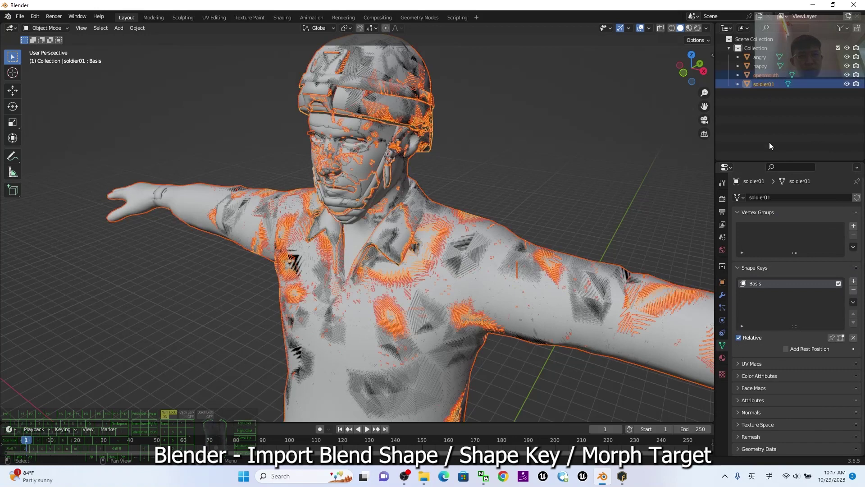
{"action": "left_click", "coordinate": [773, 146]}
- Join the angry, happy and openmouth meshes into soldier01 as shape keys
{"action": "left_click", "coordinate": [766, 61]}
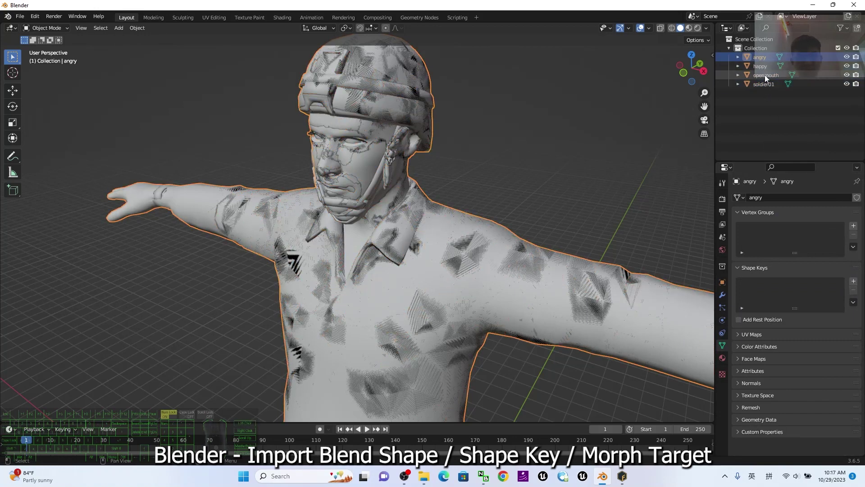
{"action": "left_click", "coordinate": [765, 78]}
{"action": "left_click", "coordinate": [768, 89]}
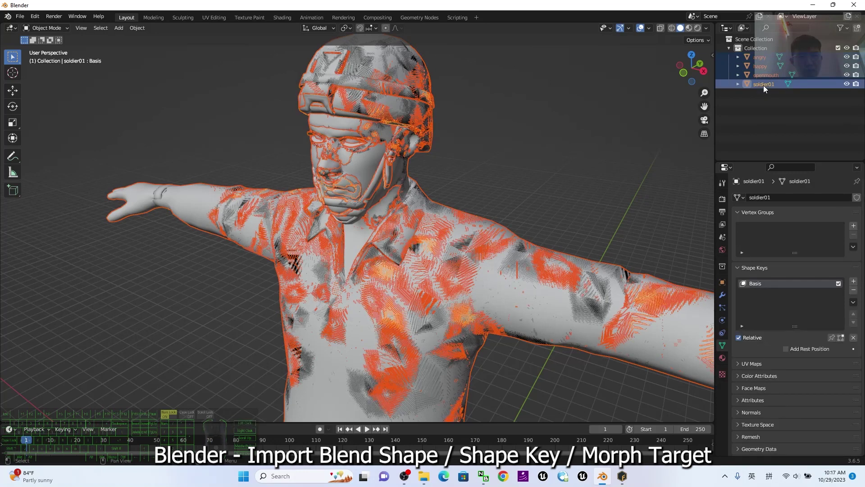
{"action": "left_click", "coordinate": [855, 304]}
{"action": "left_click", "coordinate": [804, 350]}
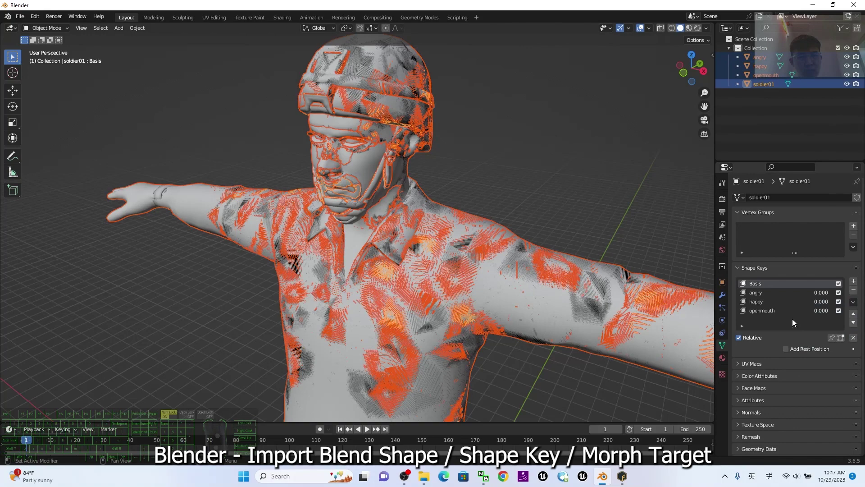
- Delete the separate angry, happy and openmouth meshes from the scene
{"action": "left_click", "coordinate": [779, 133]}
{"action": "left_click", "coordinate": [769, 78]}
{"action": "left_click", "coordinate": [763, 59]}
{"action": "key", "text": "Delete"}
{"action": "left_click", "coordinate": [432, 250]}
{"action": "middle_click", "coordinate": [469, 71]}
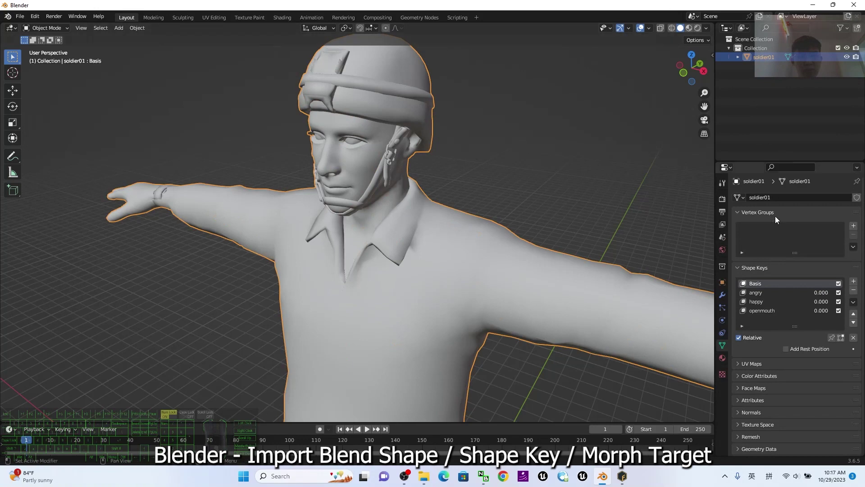
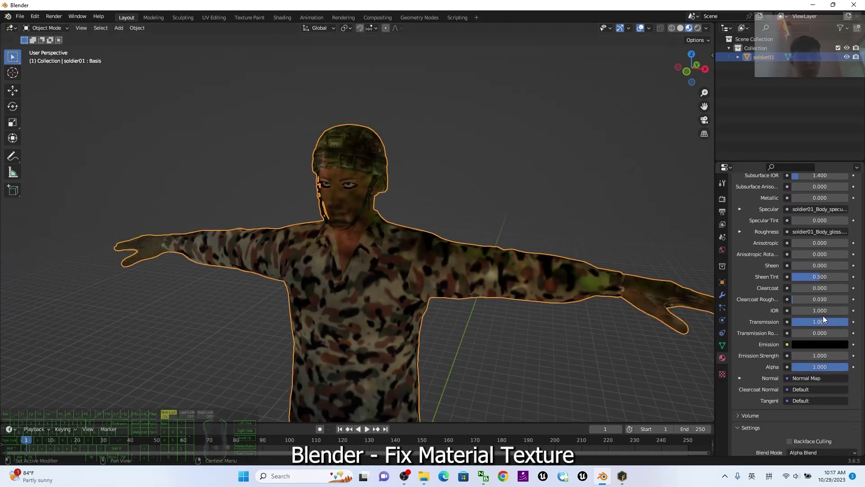
- Set Principled BSDF Transmission to 0 on the first two material slots
{"action": "left_click", "coordinate": [825, 322]}
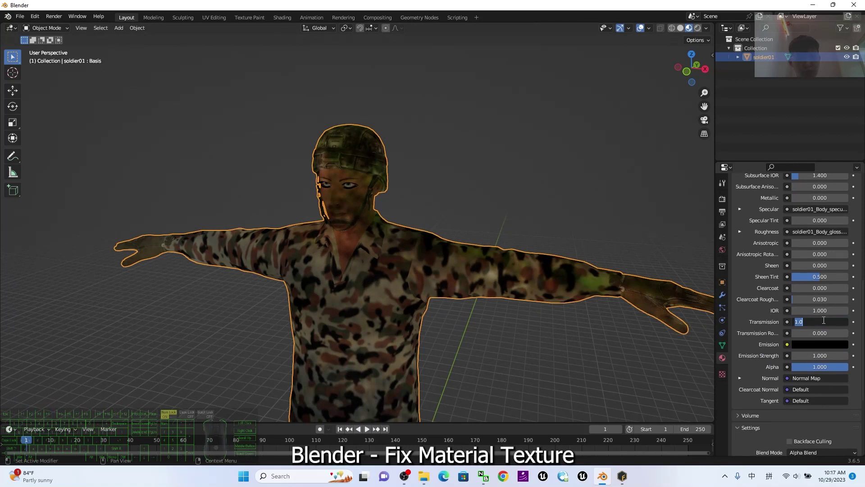
{"action": "key", "text": "KP_0"}
{"action": "key", "text": "KP_Enter"}
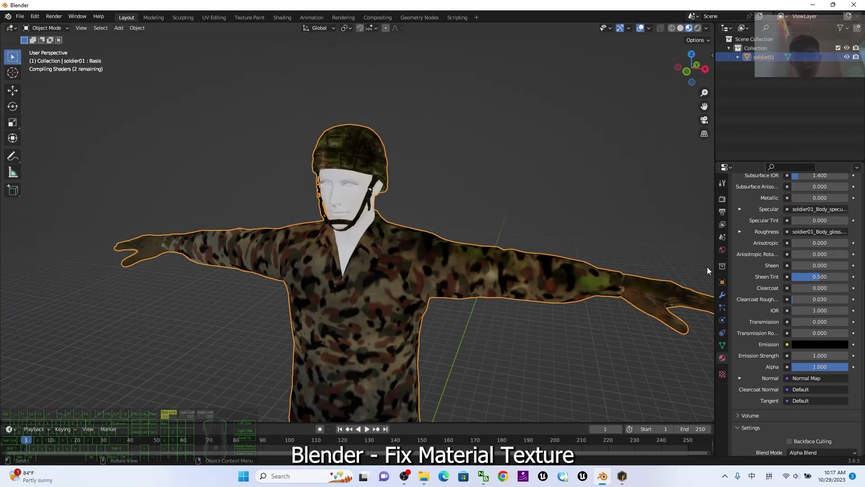
{"action": "left_click", "coordinate": [523, 177]}
{"action": "left_click", "coordinate": [458, 287]}
{"action": "left_click_drag", "start_coordinate": [760, 211], "coordinate": [731, 110]}
{"action": "left_click", "coordinate": [738, 104]}
{"action": "scroll", "scroll_direction": "up", "scroll_amount": 3}
{"action": "left_click", "coordinate": [796, 282]}
{"action": "left_click", "coordinate": [755, 214]}
{"action": "scroll", "scroll_direction": "down", "scroll_amount": 3}
{"action": "scroll", "scroll_direction": "up", "scroll_amount": 3}
{"action": "scroll", "scroll_direction": "down", "scroll_amount": 3}
{"action": "left_click", "coordinate": [824, 363]}
{"action": "key", "text": "KP_0"}
- Set Transmission to 0 on the bottom material and the next material slot
{"action": "scroll", "scroll_direction": "up", "scroll_amount": 3}
{"action": "left_click", "coordinate": [818, 128]}
{"action": "scroll", "scroll_direction": "up", "scroll_amount": 3}
{"action": "left_click", "coordinate": [764, 219]}
{"action": "scroll", "scroll_direction": "down", "scroll_amount": 3}
{"action": "scroll", "scroll_direction": "down", "scroll_amount": 3}
{"action": "scroll", "scroll_direction": "up", "scroll_amount": 3}
{"action": "left_click_drag", "start_coordinate": [444, 383], "coordinate": [460, 270]}
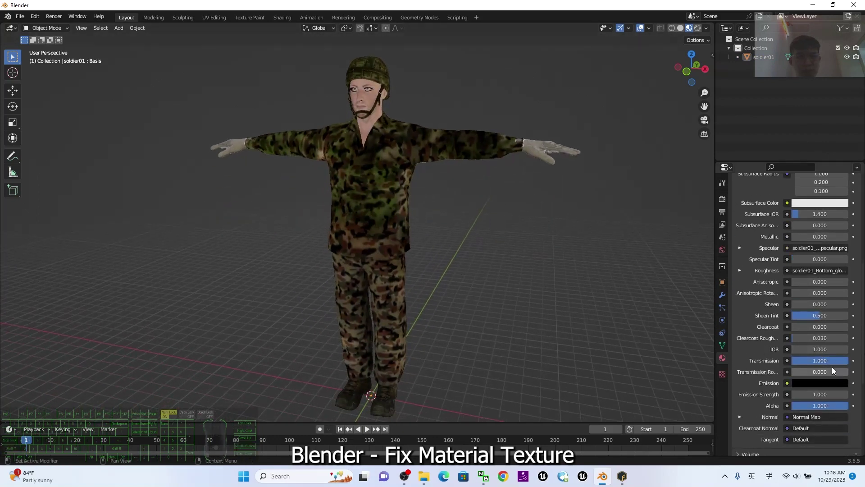
{"action": "left_click", "coordinate": [816, 365]}
{"action": "key", "text": "KP_0"}
{"action": "scroll", "scroll_direction": "up", "scroll_amount": 3}
{"action": "left_click", "coordinate": [769, 227]}
{"action": "scroll", "scroll_direction": "down", "scroll_amount": 3}
{"action": "scroll", "scroll_direction": "up", "scroll_amount": 3}
{"action": "left_click", "coordinate": [819, 325]}
{"action": "key", "text": "KP_0"}
{"action": "key", "text": "KP_Enter"}
- Set Transmission to 0 on the Hat and Top materials so the camo textures show
{"action": "scroll", "scroll_direction": "up", "scroll_amount": 3}
{"action": "left_click", "coordinate": [758, 241]}
{"action": "scroll", "scroll_direction": "down", "scroll_amount": 3}
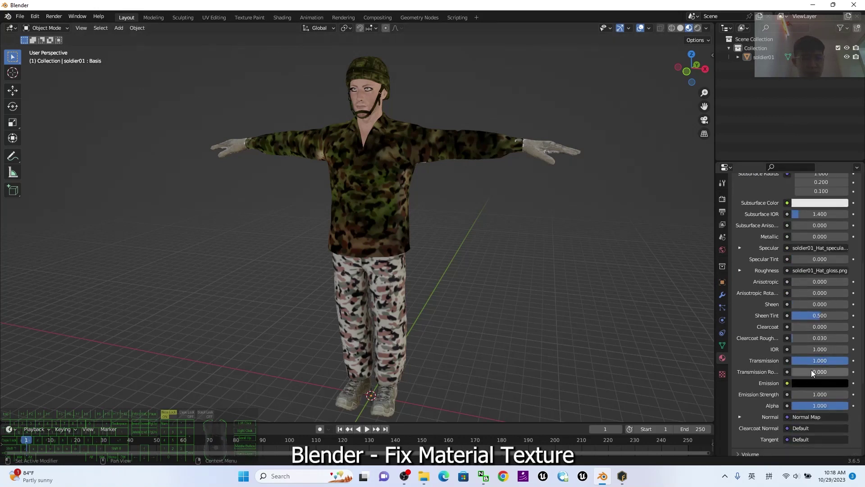
{"action": "left_click", "coordinate": [818, 367]}
{"action": "key", "text": "KP_0"}
{"action": "key", "text": "KP_Enter"}
{"action": "scroll", "scroll_direction": "up", "scroll_amount": 3}
{"action": "left_click", "coordinate": [763, 236]}
{"action": "scroll", "scroll_direction": "down", "scroll_amount": 3}
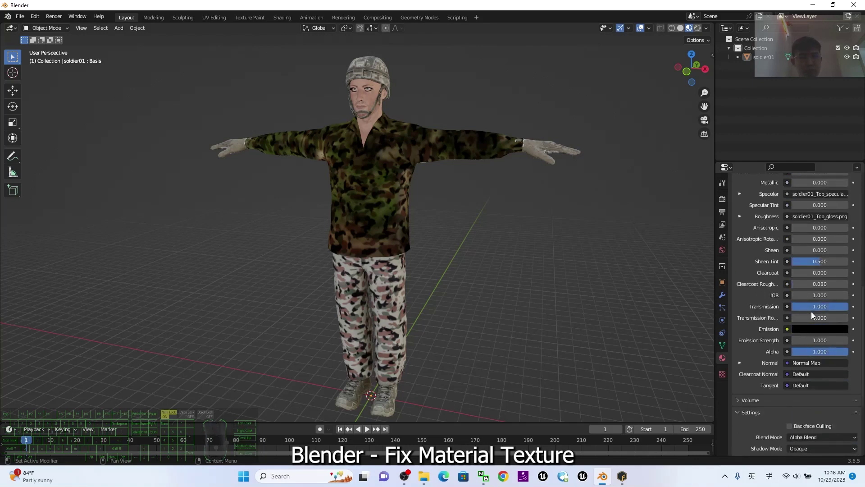
{"action": "left_click", "coordinate": [821, 310]}
{"action": "key", "text": "KP_0"}
{"action": "key", "text": "KP_Enter"}
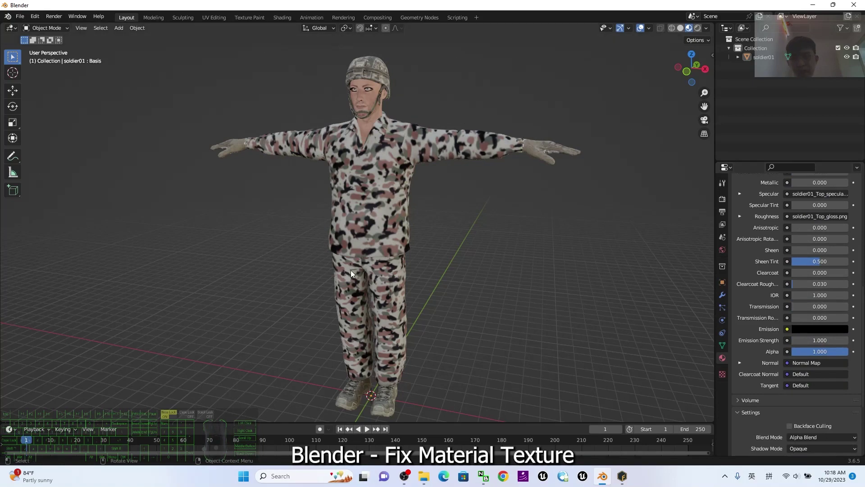
- Frame the soldier's head and shoulders and select the model
{"action": "scroll", "scroll_direction": "up", "scroll_amount": 3}
{"action": "scroll", "scroll_direction": "down", "scroll_amount": 3}
{"action": "left_click_drag", "start_coordinate": [439, 183], "coordinate": [847, 203]}
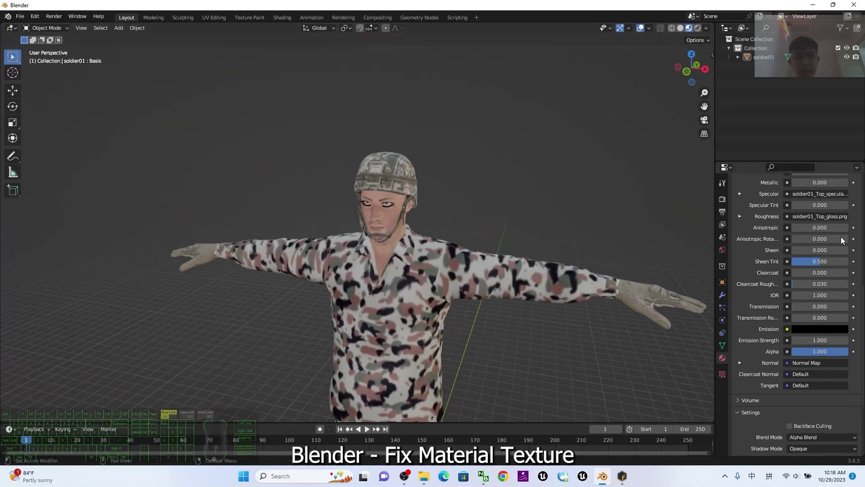
{"action": "scroll", "scroll_direction": "up", "scroll_amount": 3}
{"action": "left_click_drag", "start_coordinate": [552, 337], "coordinate": [560, 341]}
{"action": "left_click", "coordinate": [443, 201]}
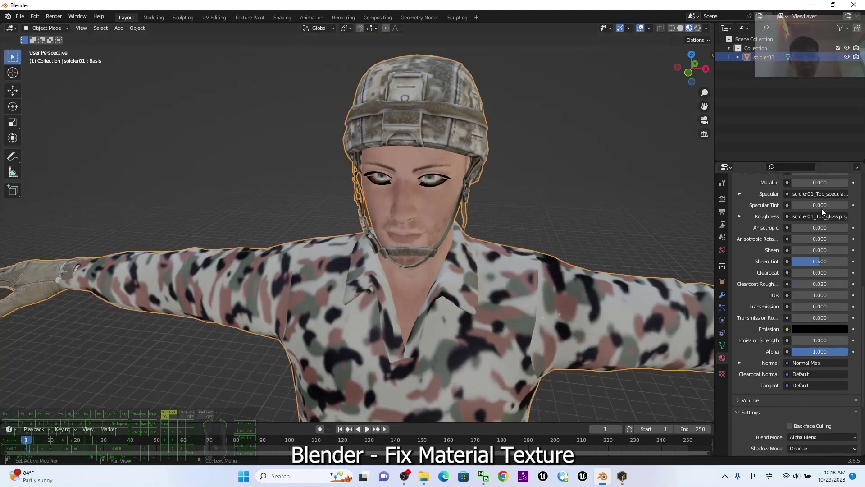
{"action": "scroll", "scroll_direction": "up", "scroll_amount": 3}
- Select the face material and set its Blend Mode to Alpha Hashed
{"action": "left_click", "coordinate": [771, 215]}
{"action": "left_click", "coordinate": [761, 221]}
{"action": "left_click", "coordinate": [762, 233]}
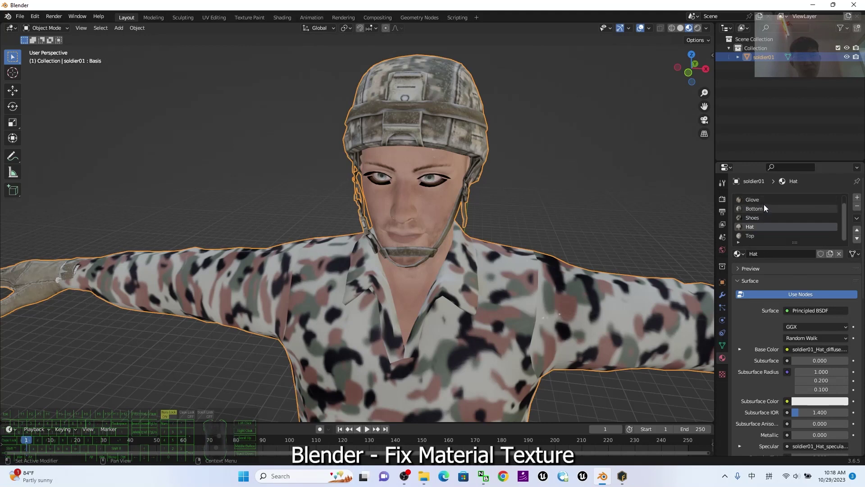
{"action": "scroll", "scroll_direction": "up", "scroll_amount": 3}
{"action": "left_click", "coordinate": [765, 203]}
{"action": "scroll", "scroll_direction": "down", "scroll_amount": 3}
{"action": "left_click", "coordinate": [817, 336]}
{"action": "left_click", "coordinate": [833, 365]}
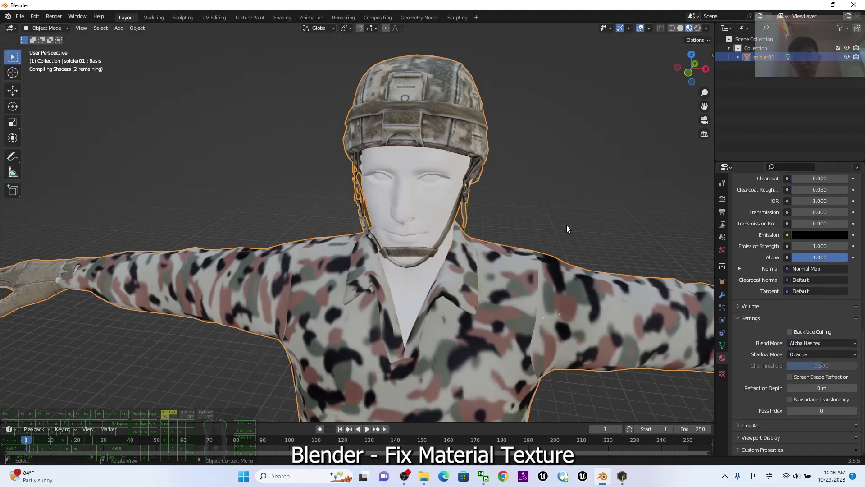
- Change the face blending to Alpha Blend and bring up the node list for its Alpha input
{"action": "scroll", "scroll_direction": "up", "scroll_amount": 3}
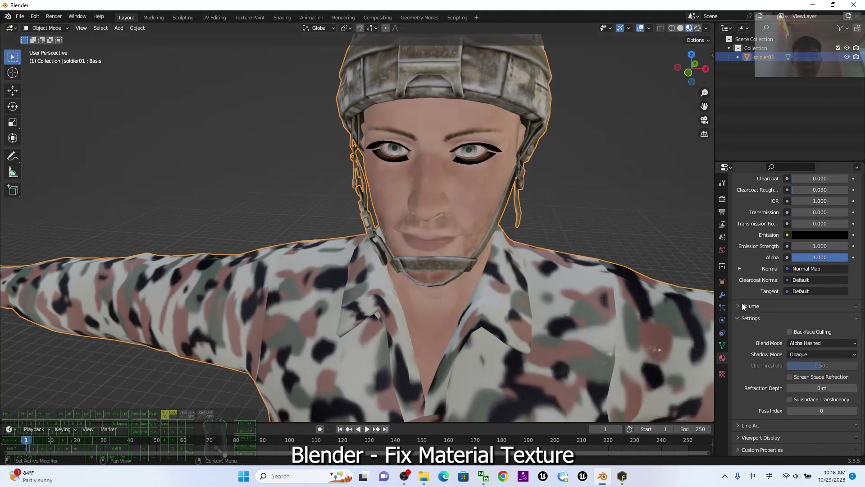
{"action": "left_click", "coordinate": [839, 350]}
{"action": "left_click", "coordinate": [816, 387]}
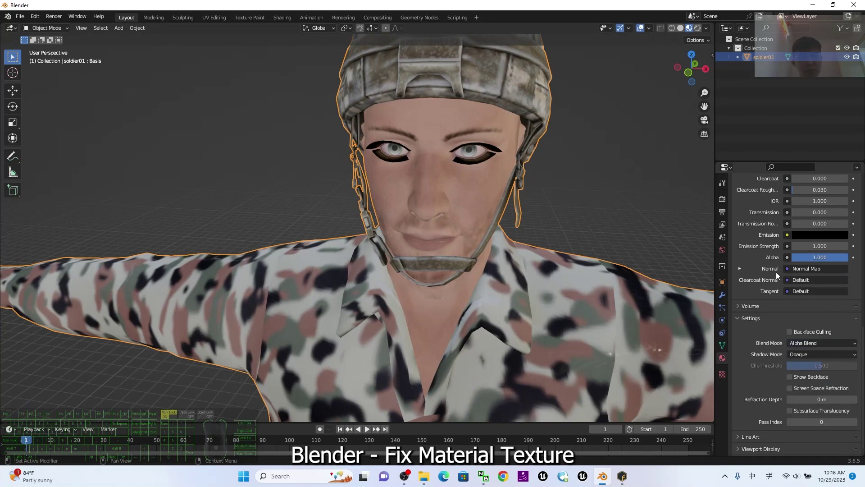
{"action": "left_click", "coordinate": [787, 263]}
{"action": "scroll", "scroll_direction": "up", "scroll_amount": 3}
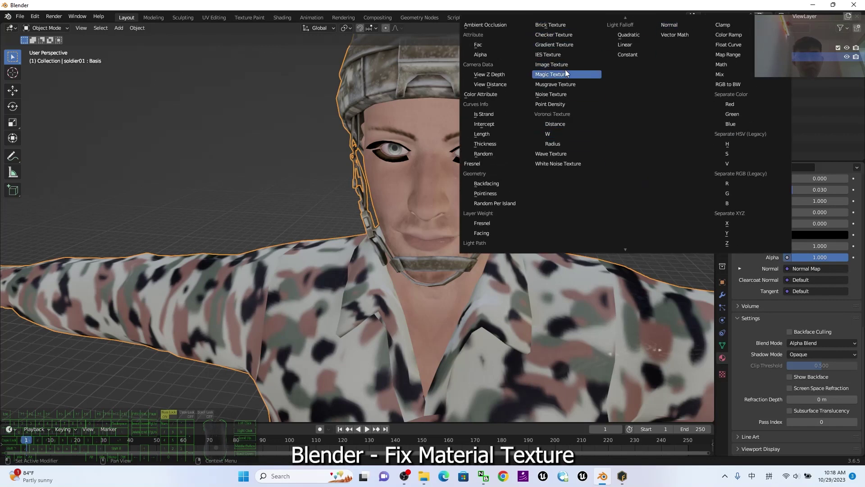
- Feed an Image Texture using soldier01_Body_diffuse.png into the body material's Alpha input
{"action": "left_click", "coordinate": [560, 70]}
{"action": "left_click_drag", "start_coordinate": [560, 70], "coordinate": [817, 271]}
{"action": "left_click", "coordinate": [825, 271]}
{"action": "left_click", "coordinate": [639, 368]}
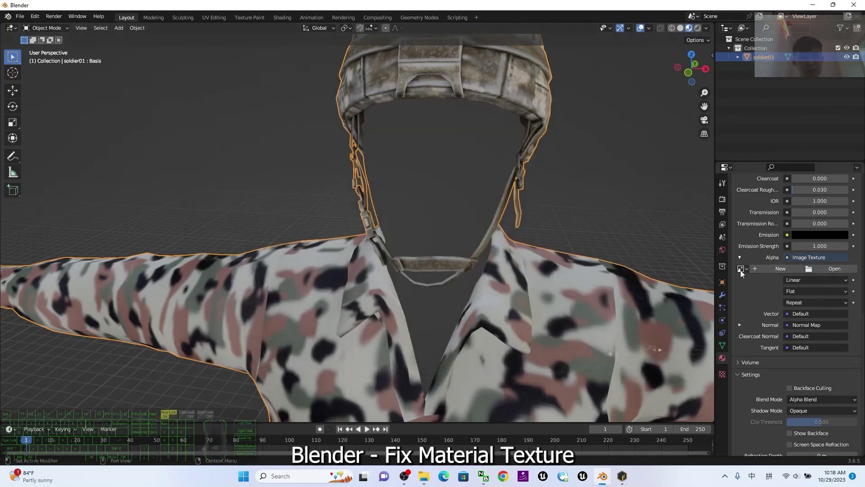
{"action": "left_click", "coordinate": [745, 274]}
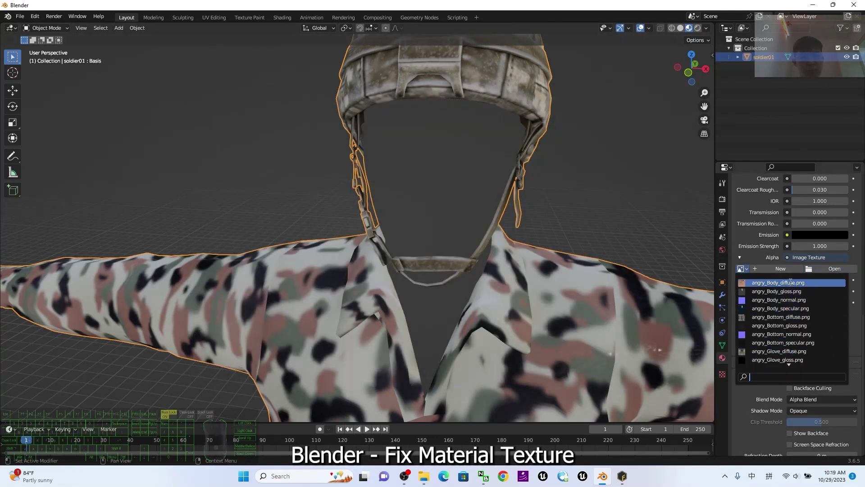
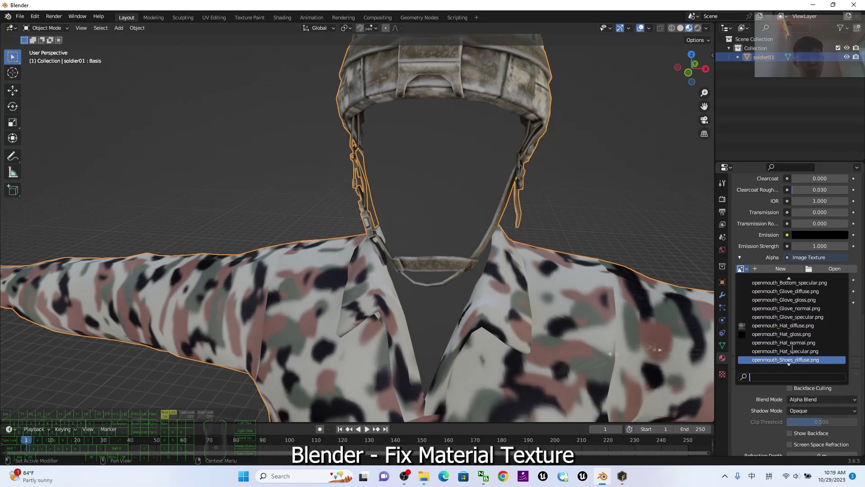
{"action": "scroll", "scroll_direction": "up", "scroll_amount": 3}
{"action": "scroll", "scroll_direction": "up", "scroll_amount": 3}
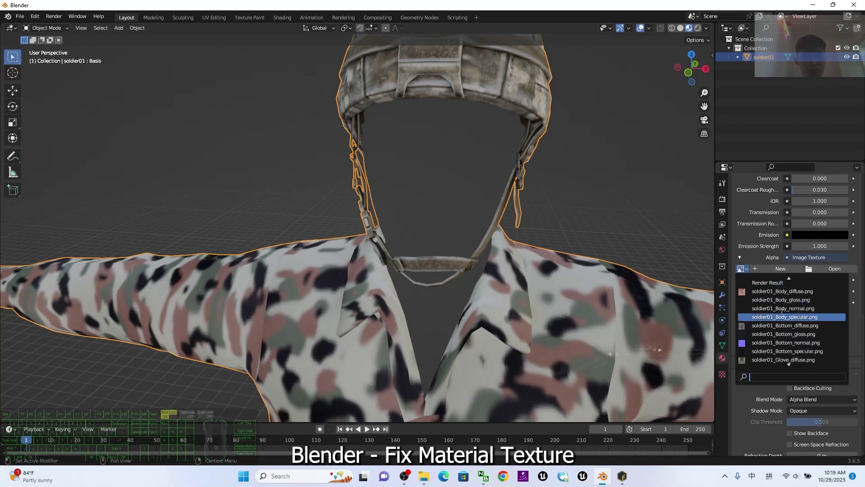
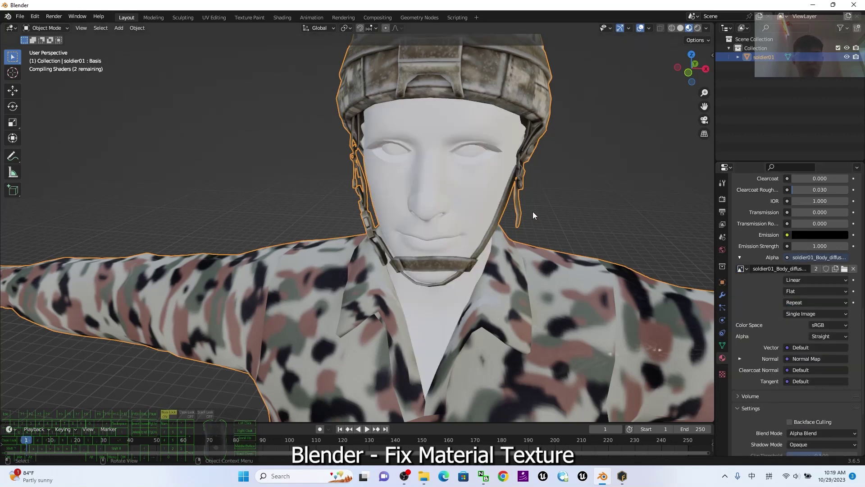
{"action": "left_click_drag", "start_coordinate": [532, 195], "coordinate": [515, 185]}
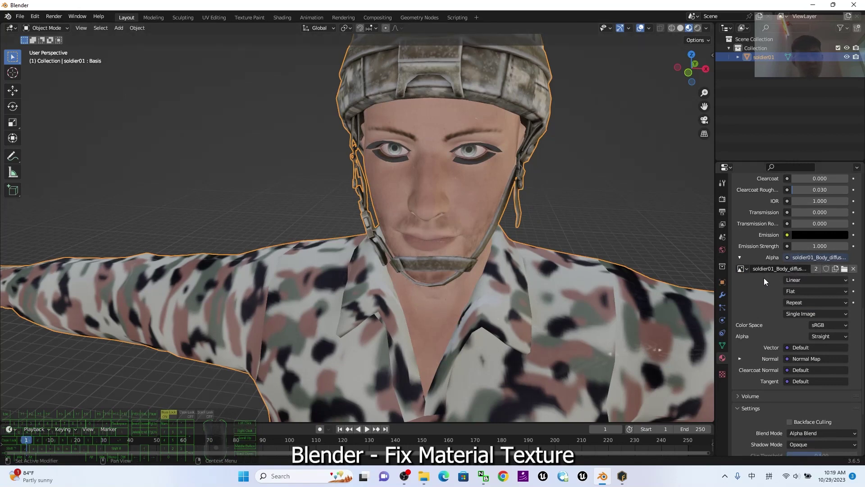
{"action": "scroll", "scroll_direction": "up", "scroll_amount": 3}
{"action": "scroll", "scroll_direction": "down", "scroll_amount": 3}
- Set the body material's Blend Mode to Alpha Hashed
{"action": "left_click", "coordinate": [820, 343]}
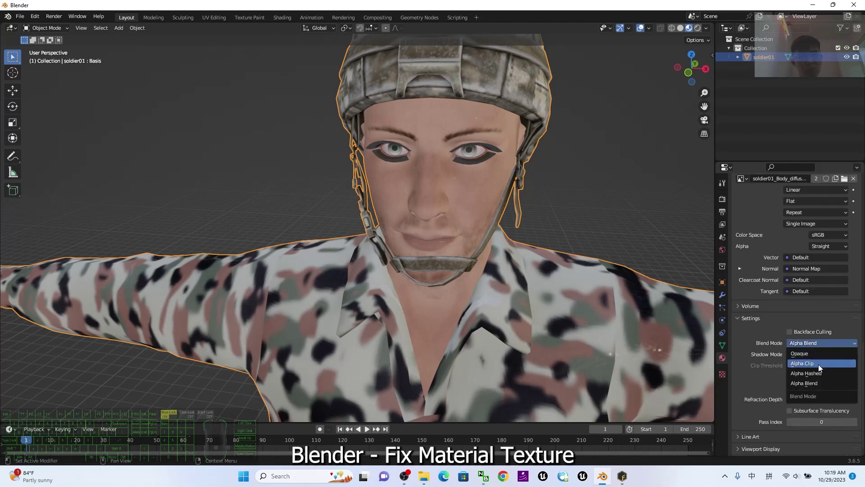
{"action": "left_click", "coordinate": [823, 375]}
{"action": "left_click", "coordinate": [477, 252]}
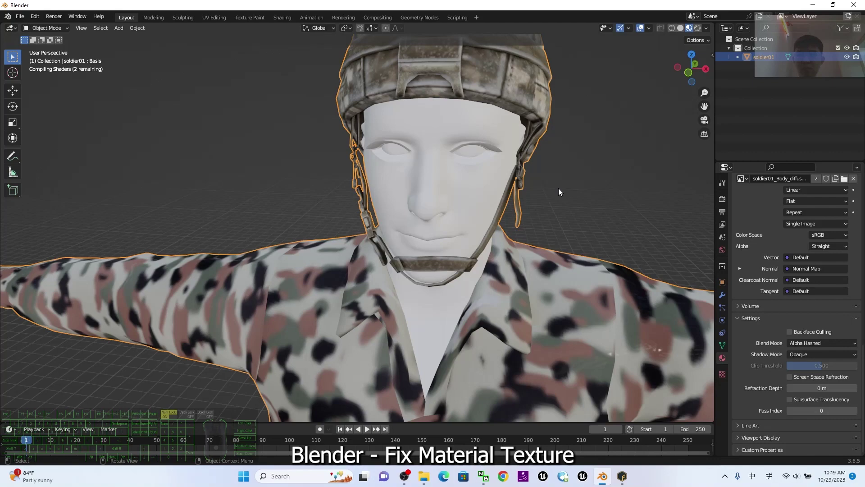
{"action": "scroll", "scroll_direction": "up", "scroll_amount": 3}
{"action": "scroll", "scroll_direction": "down", "scroll_amount": 3}
- Pull back and orbit the viewport to frame the whole textured soldier
{"action": "left_click_drag", "start_coordinate": [583, 238], "coordinate": [585, 241]}
{"action": "left_click_drag", "start_coordinate": [538, 352], "coordinate": [521, 224]}
{"action": "middle_click", "coordinate": [520, 223]}
{"action": "left_click_drag", "start_coordinate": [508, 272], "coordinate": [532, 257]}
{"action": "scroll", "scroll_direction": "up", "scroll_amount": 3}
{"action": "scroll", "scroll_direction": "down", "scroll_amount": 3}
{"action": "left_click_drag", "start_coordinate": [523, 301], "coordinate": [520, 260]}
{"action": "left_click_drag", "start_coordinate": [521, 265], "coordinate": [490, 271]}
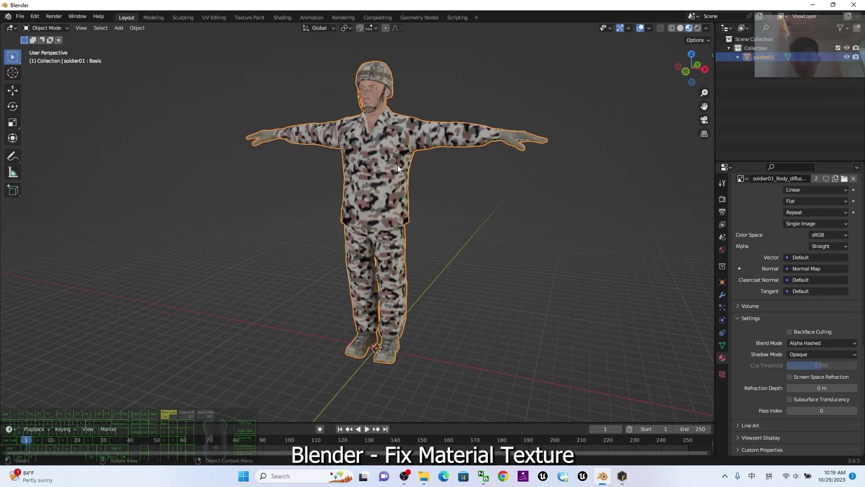
- Inspect soldier01's object transform properties showing its 90° rotation and 0.01 scale
{"action": "left_click", "coordinate": [391, 160]}
{"action": "double_click", "coordinate": [723, 342]}
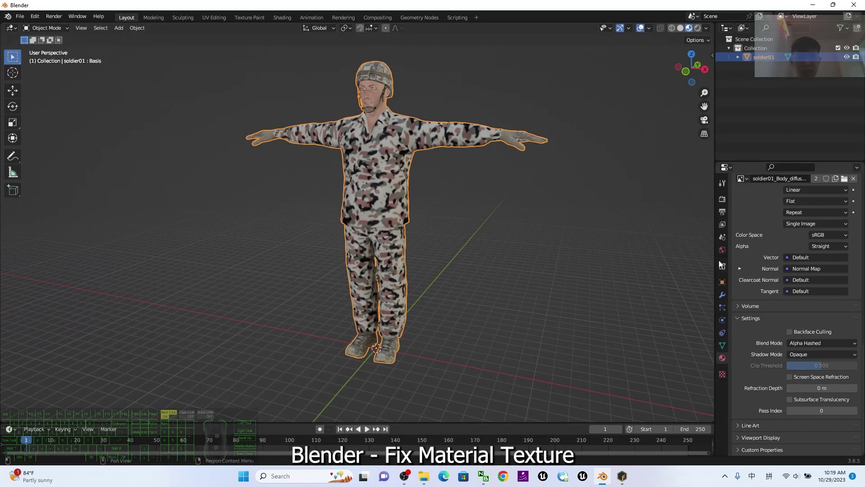
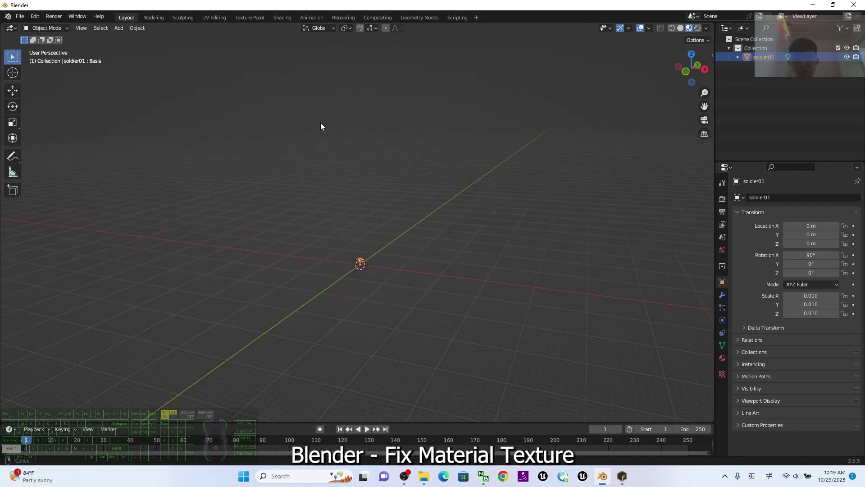
{"action": "scroll", "scroll_direction": "up", "scroll_amount": 3}
{"action": "left_click", "coordinate": [462, 278]}
{"action": "left_click", "coordinate": [366, 287]}
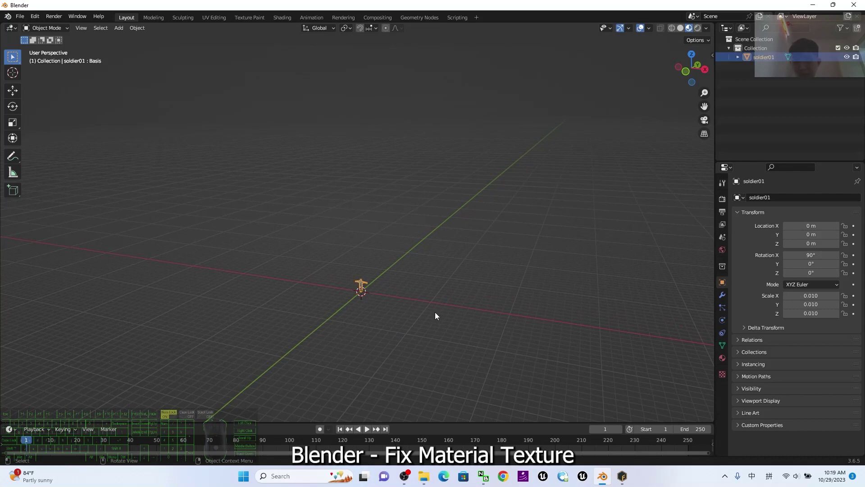
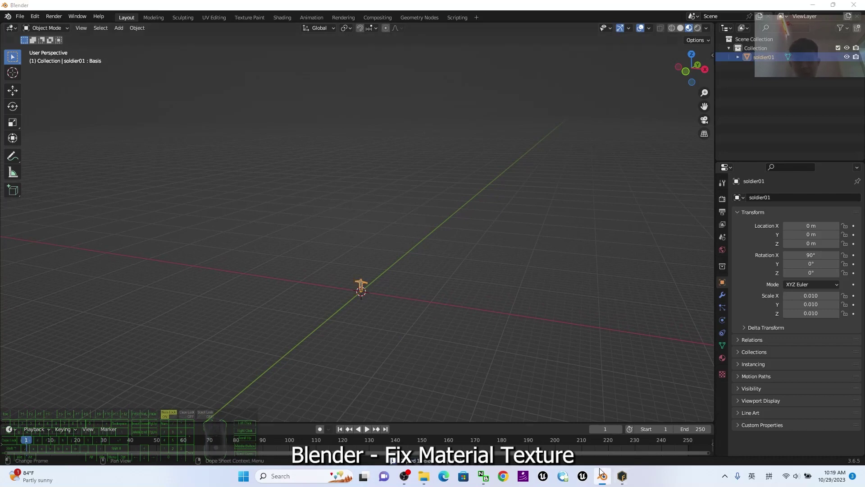
- Launch a new Blender instance from the taskbar and bring up the Object > Apply transform choices
{"action": "left_click", "coordinate": [584, 421]}
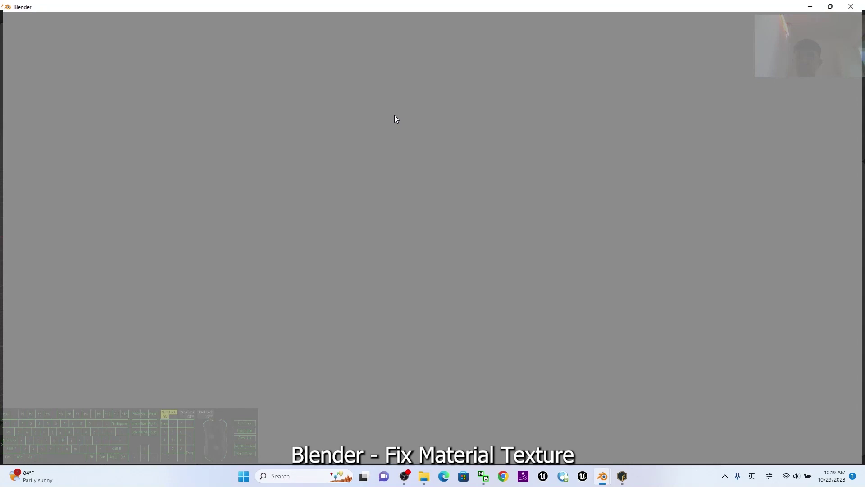
{"action": "left_click", "coordinate": [607, 478]}
{"action": "left_click", "coordinate": [529, 440]}
{"action": "left_click_drag", "start_coordinate": [411, 346], "coordinate": [408, 321]}
{"action": "middle_click", "coordinate": [408, 298]}
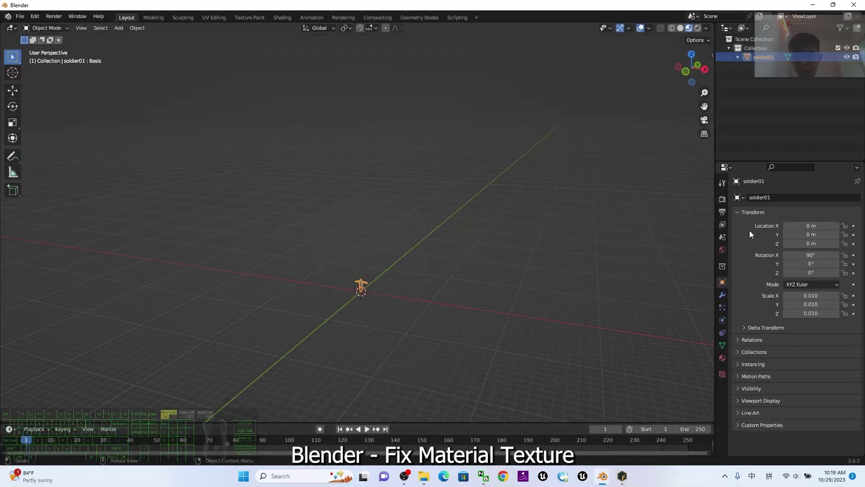
{"action": "left_click", "coordinate": [761, 61]}
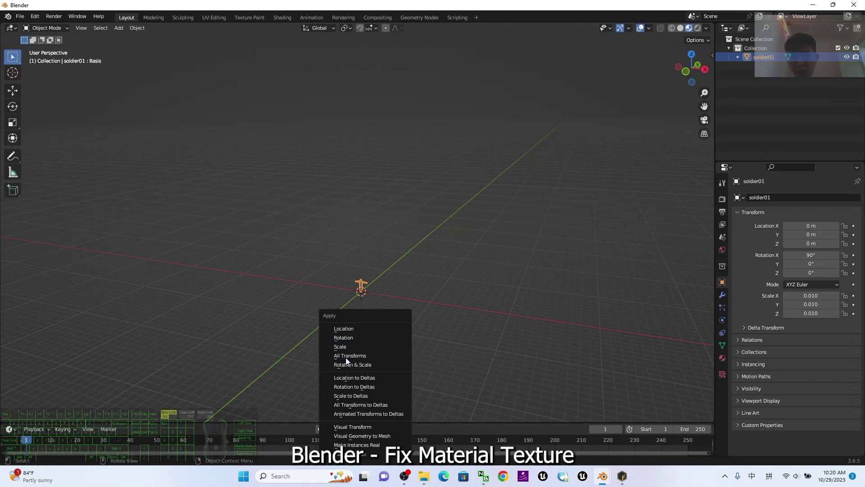
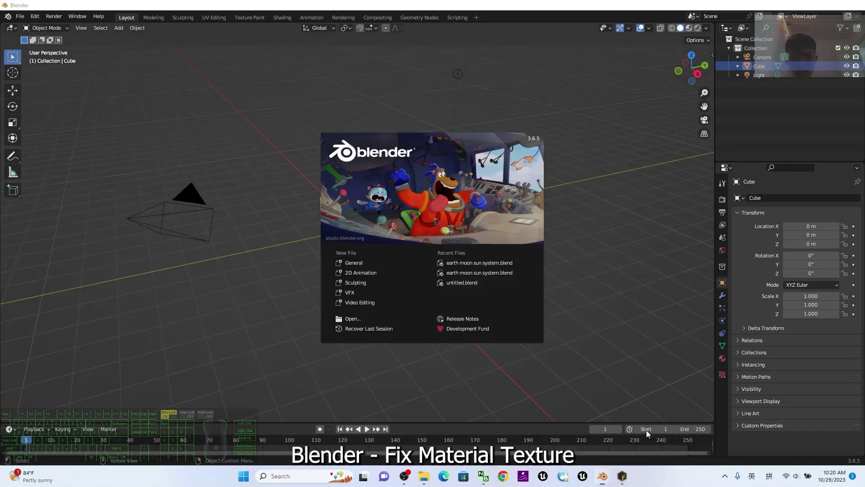
- Dismiss the splash, paste soldier01 into the new scene and show it with materials
{"action": "left_click", "coordinate": [292, 323]}
{"action": "key", "text": "Delete"}
{"action": "key", "text": "ctrl+v"}
{"action": "scroll", "scroll_direction": "up", "scroll_amount": 3}
{"action": "scroll", "scroll_direction": "down", "scroll_amount": 3}
{"action": "left_click_drag", "start_coordinate": [431, 181], "coordinate": [423, 232]}
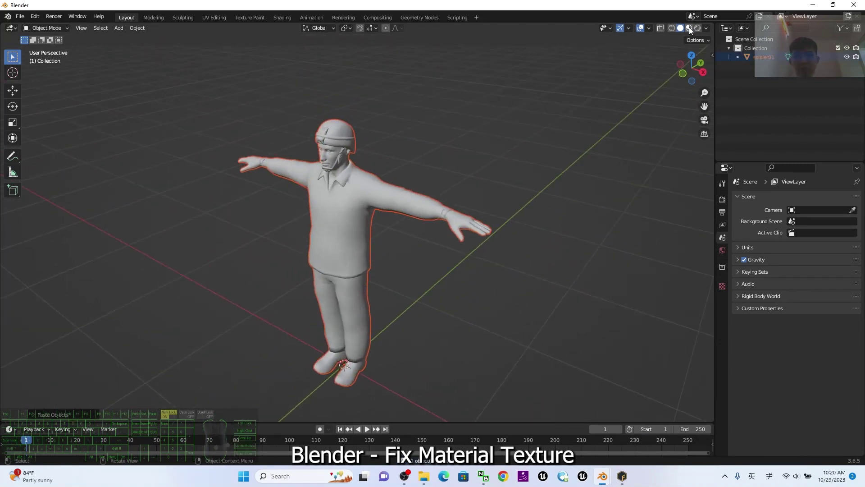
{"action": "left_click", "coordinate": [689, 30]}
{"action": "scroll", "scroll_direction": "up", "scroll_amount": 3}
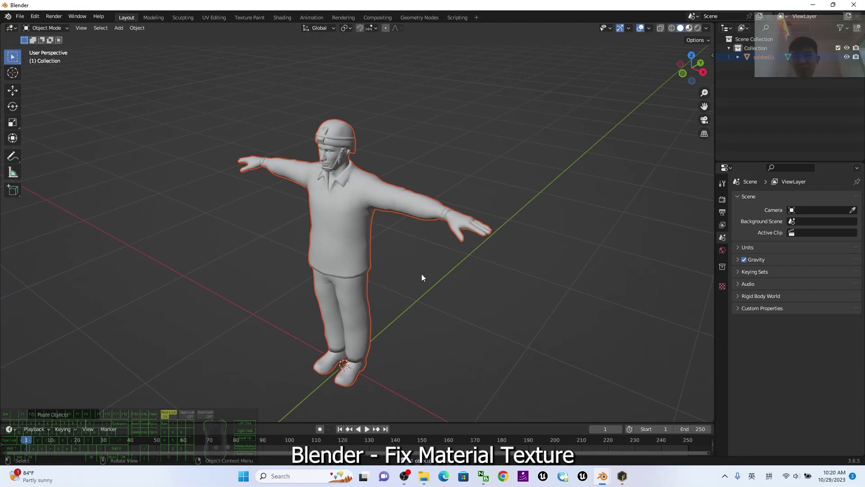
- Orbit and zoom to view the soldier from the front at full size
{"action": "left_click_drag", "start_coordinate": [489, 326], "coordinate": [508, 320]}
{"action": "scroll", "scroll_direction": "up", "scroll_amount": 3}
{"action": "scroll", "scroll_direction": "down", "scroll_amount": 3}
{"action": "left_click_drag", "start_coordinate": [465, 337], "coordinate": [521, 283]}
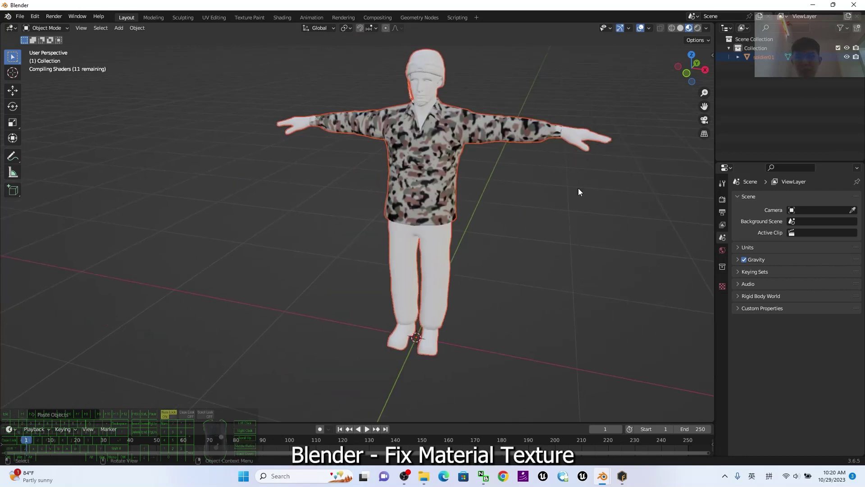
{"action": "left_click_drag", "start_coordinate": [576, 251], "coordinate": [540, 281]}
{"action": "left_click", "coordinate": [606, 481]}
{"action": "left_click", "coordinate": [562, 444]}
{"action": "left_click", "coordinate": [857, 9]}
{"action": "left_click", "coordinate": [453, 259]}
{"action": "scroll", "scroll_direction": "up", "scroll_amount": 3}
{"action": "scroll", "scroll_direction": "down", "scroll_amount": 3}
{"action": "left_click_drag", "start_coordinate": [474, 262], "coordinate": [484, 268]}
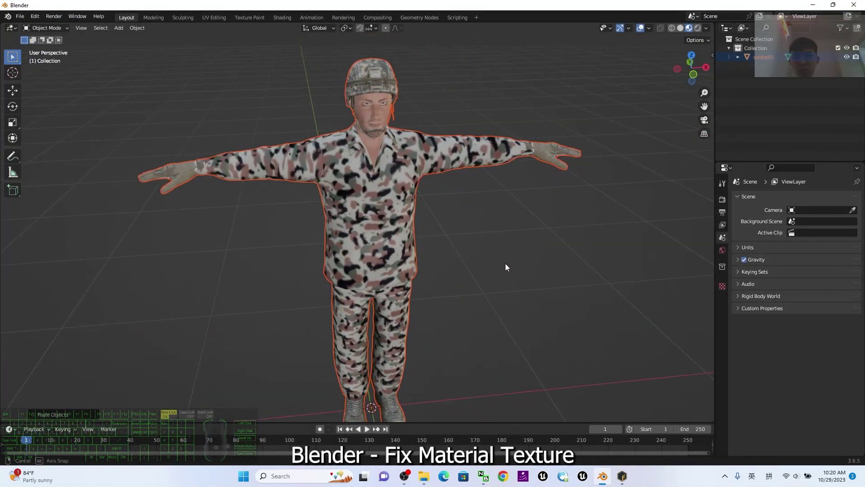
- Orbit around the soldier and centre the whole figure in the viewport
{"action": "scroll", "scroll_direction": "up", "scroll_amount": 3}
{"action": "middle_click", "coordinate": [409, 184]}
{"action": "left_click", "coordinate": [552, 247]}
{"action": "left_click", "coordinate": [552, 245]}
{"action": "left_click_drag", "start_coordinate": [547, 198], "coordinate": [548, 276]}
{"action": "left_click_drag", "start_coordinate": [511, 327], "coordinate": [483, 314]}
{"action": "left_click", "coordinate": [418, 291]}
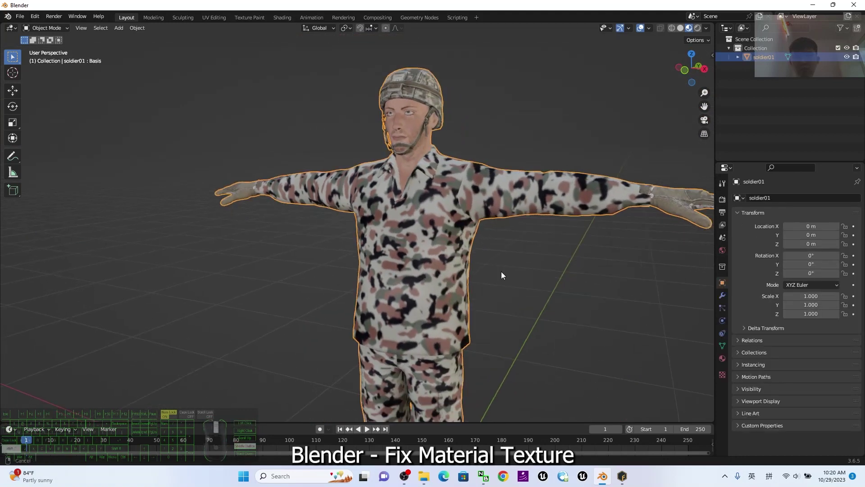
{"action": "scroll", "scroll_direction": "down", "scroll_amount": 3}
{"action": "scroll", "scroll_direction": "up", "scroll_amount": 3}
{"action": "left_click_drag", "start_coordinate": [457, 233], "coordinate": [474, 245]}
{"action": "scroll", "scroll_direction": "down", "scroll_amount": 3}
{"action": "left_click_drag", "start_coordinate": [448, 235], "coordinate": [465, 244]}
- Show the sidebar with the Auto-Rig Pro tab, then start Save As for the scene
{"action": "key", "text": "n"}
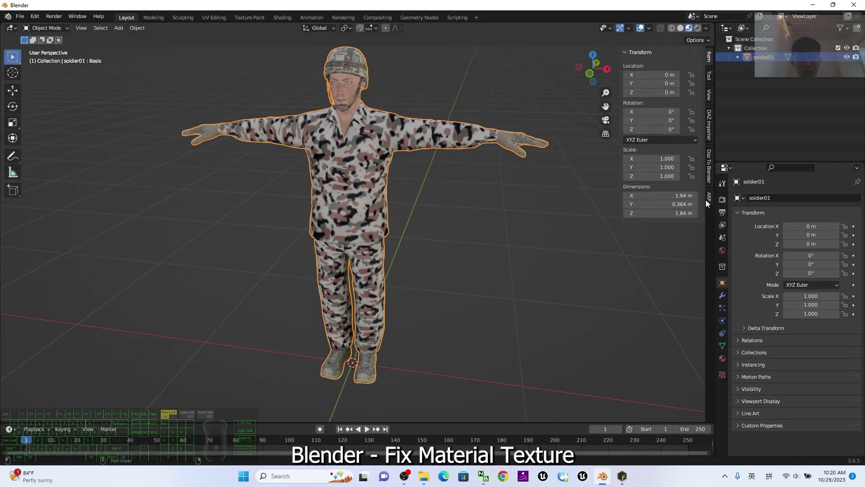
{"action": "left_click", "coordinate": [708, 203]}
{"action": "left_click", "coordinate": [710, 202]}
{"action": "left_click", "coordinate": [345, 176]}
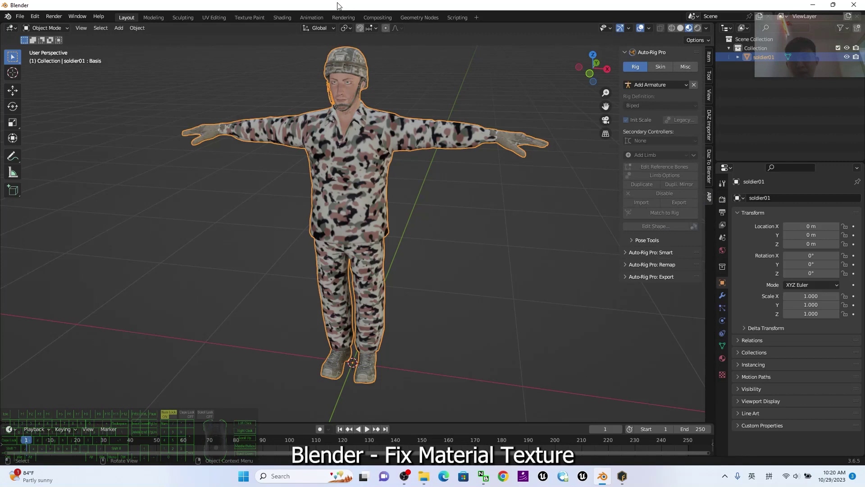
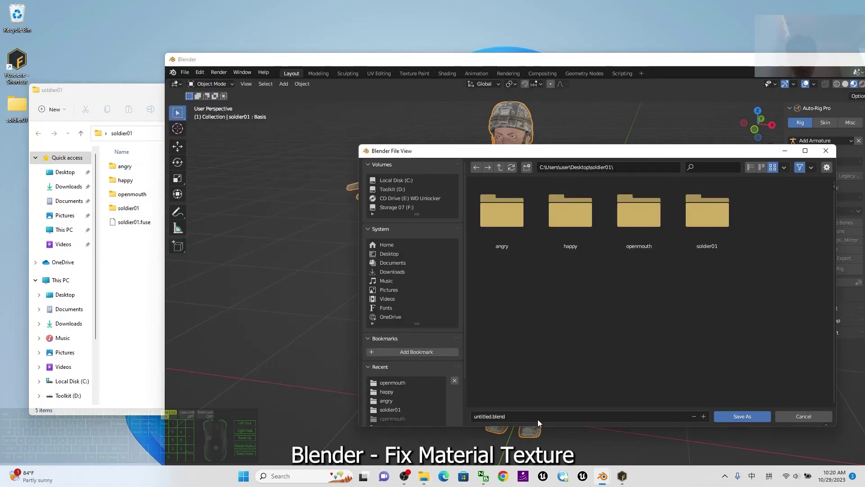
- Save the scene as soldier01_NotRigged.blend in the Desktop soldier01 folder
{"action": "left_click", "coordinate": [535, 417]}
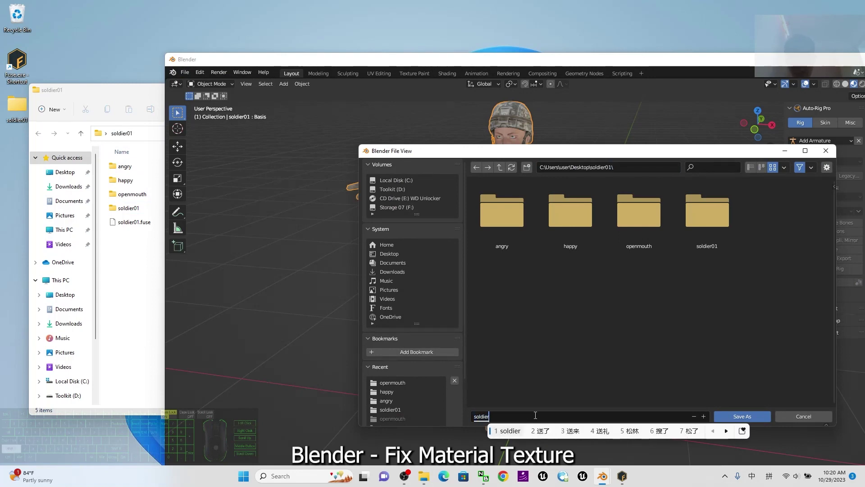
{"action": "key", "text": "BackSpace"}
{"action": "key", "text": "shift+p"}
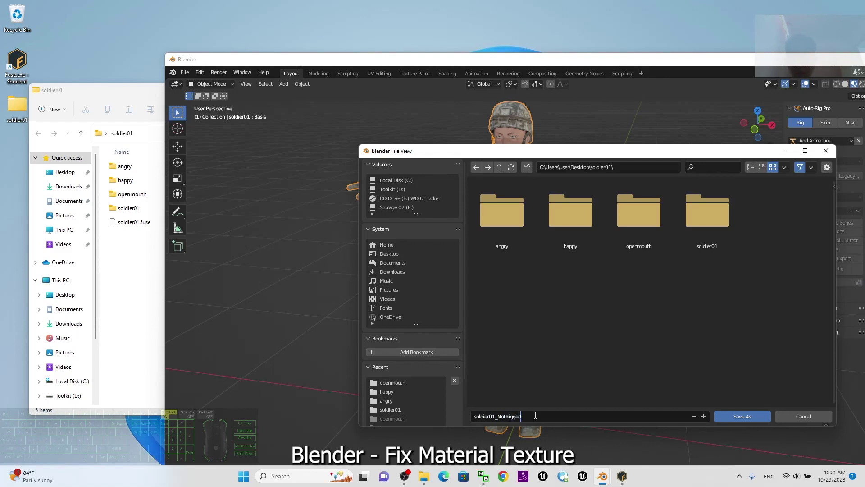
{"action": "key", "text": "Return"}
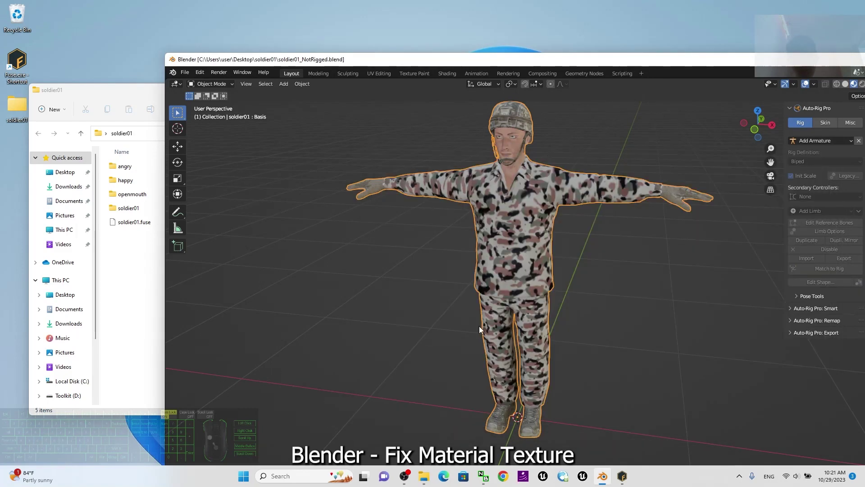
- In the soldier01 folder, copy soldier01_NotRigged.blend and paste a duplicate beside it
{"action": "left_click", "coordinate": [149, 268]}
{"action": "left_click", "coordinate": [164, 237]}
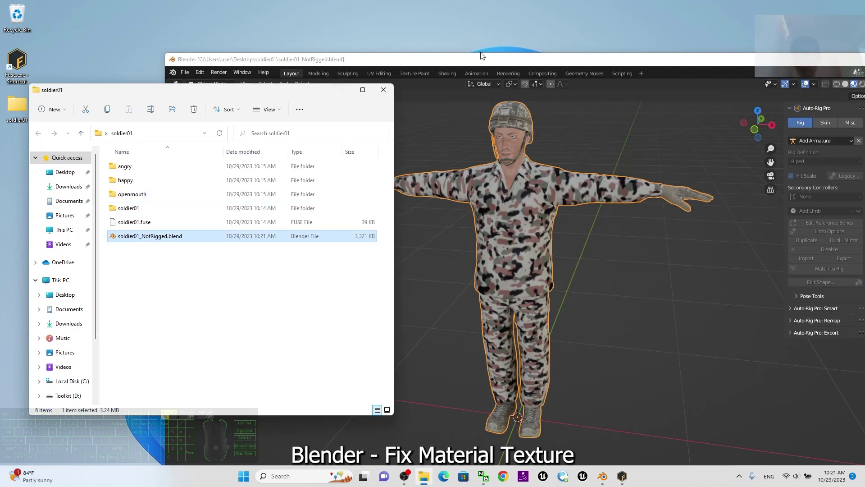
{"action": "left_click_drag", "start_coordinate": [498, 66], "coordinate": [502, 63]}
{"action": "left_click", "coordinate": [155, 289]}
{"action": "left_click", "coordinate": [165, 237]}
{"action": "key", "text": "ctrl+v"}
{"action": "left_click", "coordinate": [162, 319]}
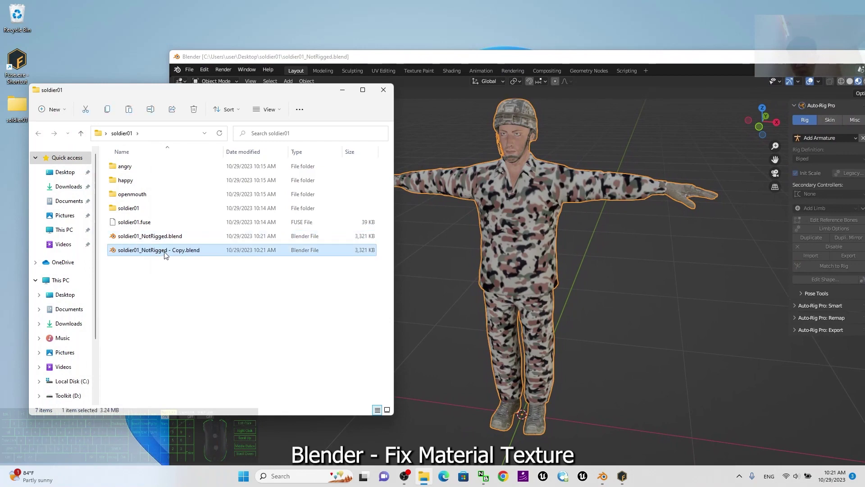
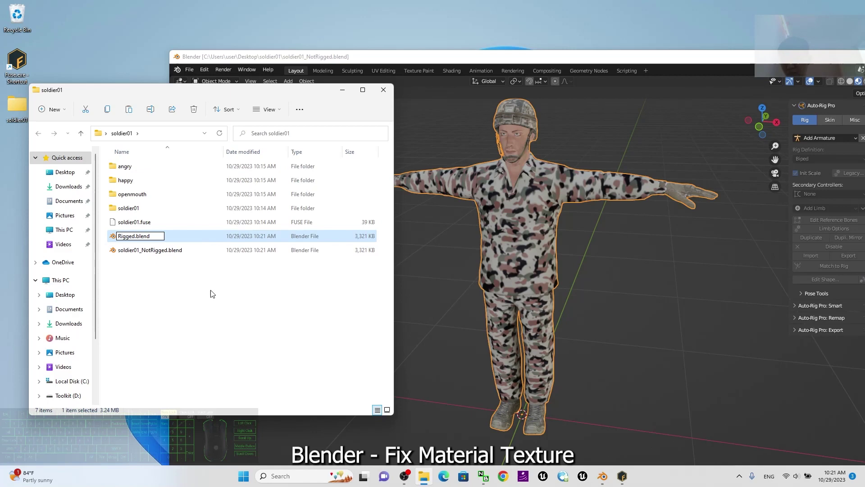
- Rename the duplicate to soldier01_Rigged.blend and return to Blender
{"action": "key", "text": "BackSpace"}
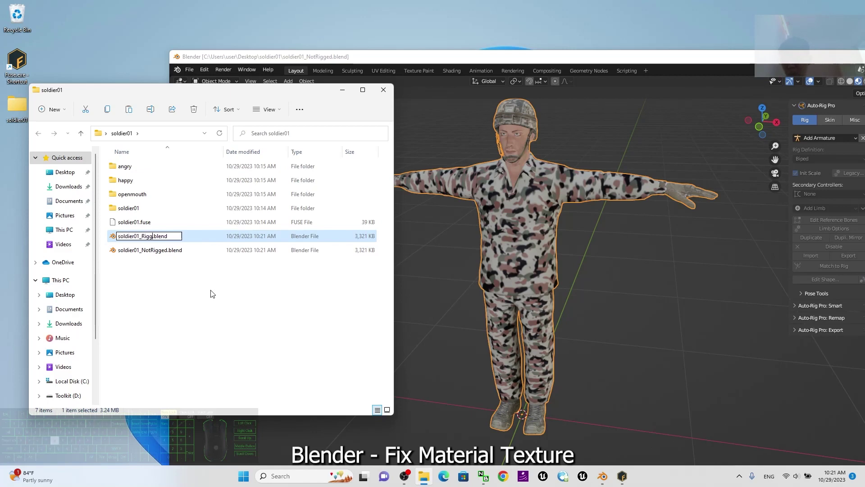
{"action": "key", "text": "Return"}
{"action": "left_click", "coordinate": [212, 292]}
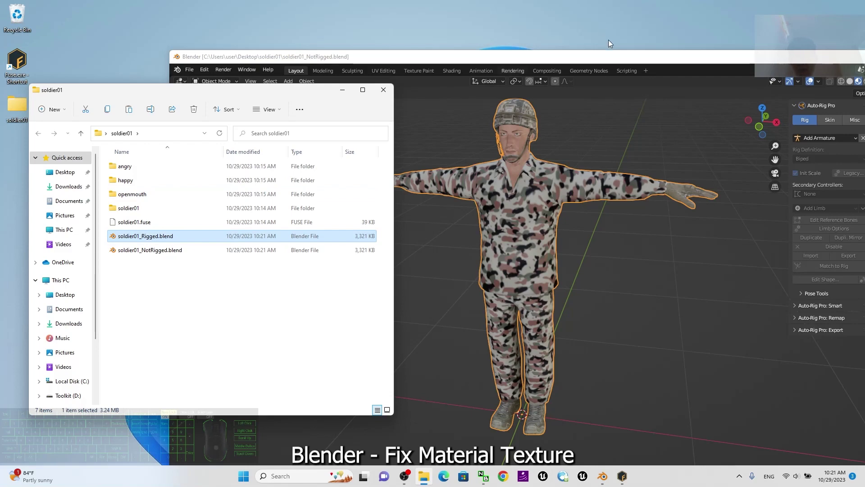
{"action": "left_click", "coordinate": [613, 65]}
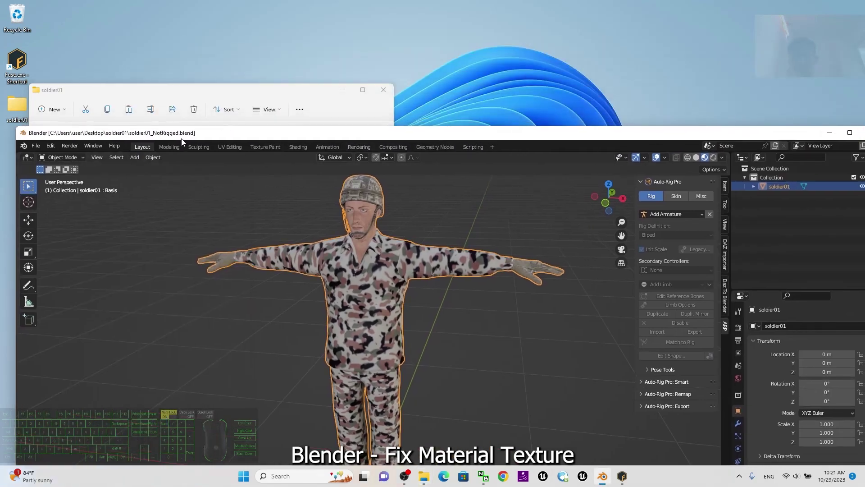
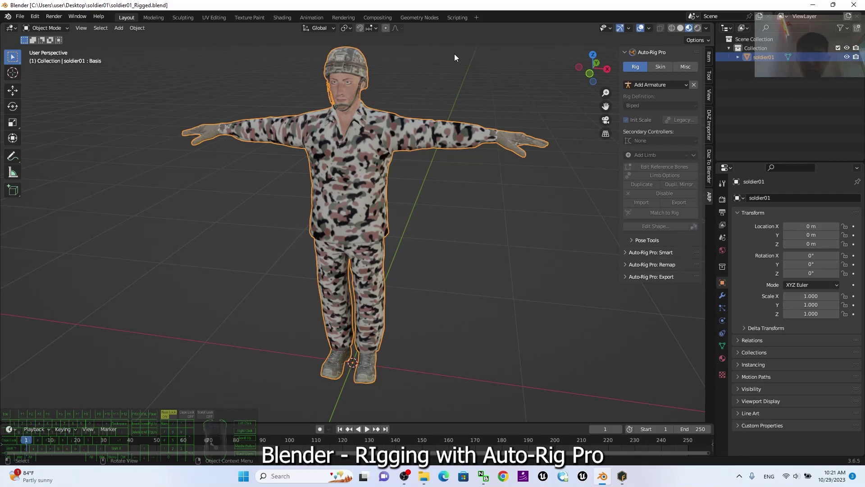
- Clear the selection in the opened soldier01_Rigged.blend scene
{"action": "left_click", "coordinate": [539, 247]}
- Select the soldier mesh and start Auto-Rig Pro Smart rigging with Full Body markers
{"action": "key", "text": "n"}
{"action": "key", "text": "n"}
{"action": "left_click", "coordinate": [533, 232]}
{"action": "left_click", "coordinate": [376, 148]}
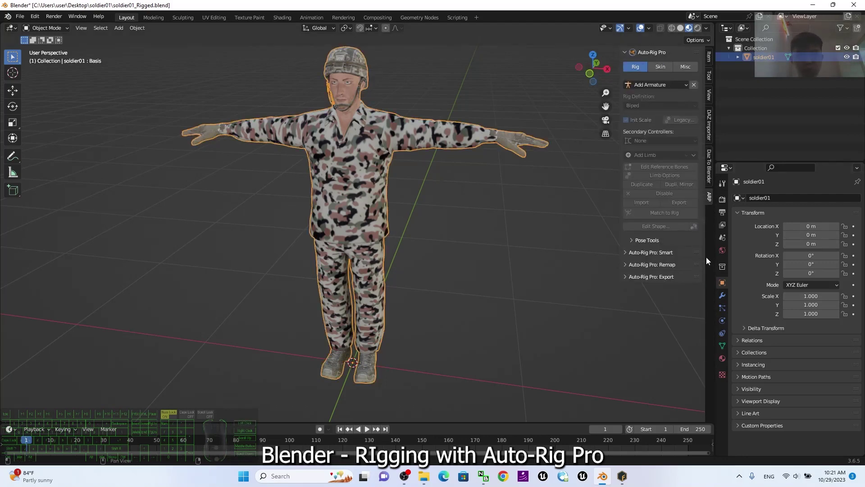
{"action": "left_click", "coordinate": [714, 202]}
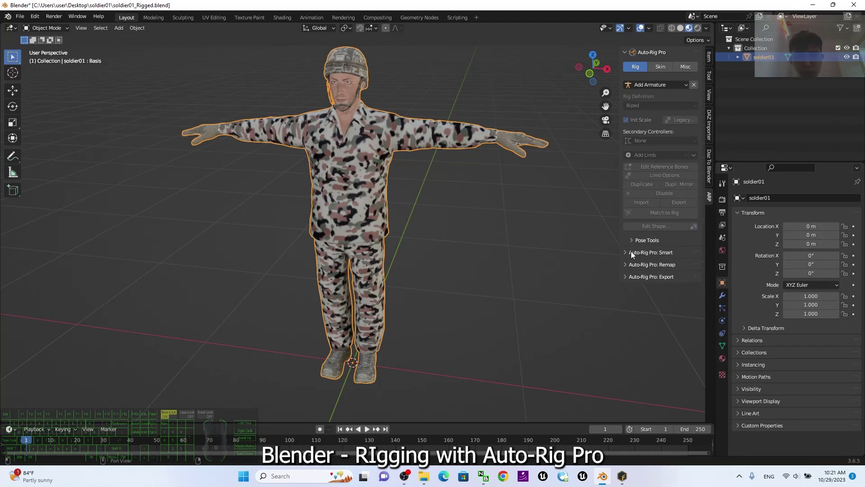
{"action": "left_click", "coordinate": [625, 258]}
{"action": "left_click", "coordinate": [651, 272]}
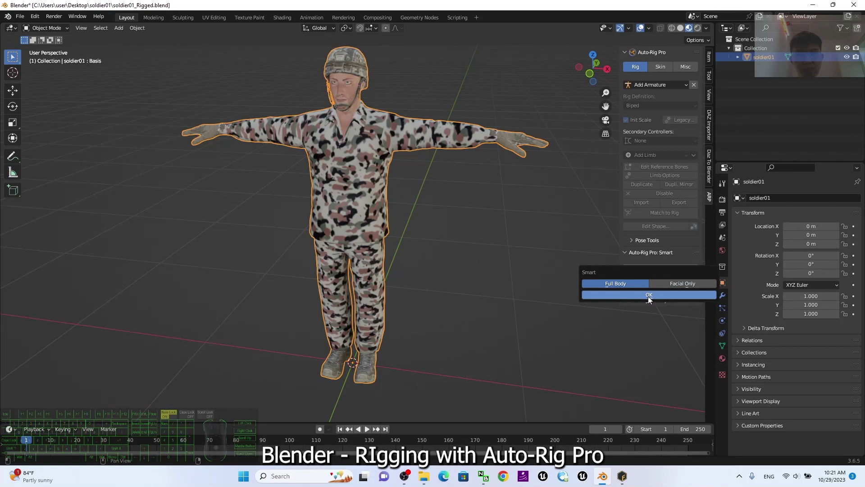
{"action": "left_click", "coordinate": [652, 300]}
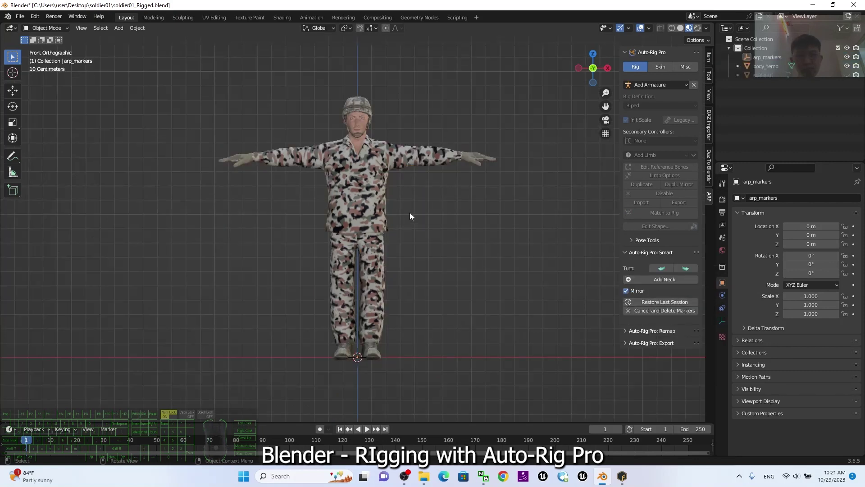
{"action": "left_click_drag", "start_coordinate": [673, 163], "coordinate": [692, 132]}
- Place the Smart markers for the neck, chin and shoulders on the soldier
{"action": "left_click", "coordinate": [654, 281]}
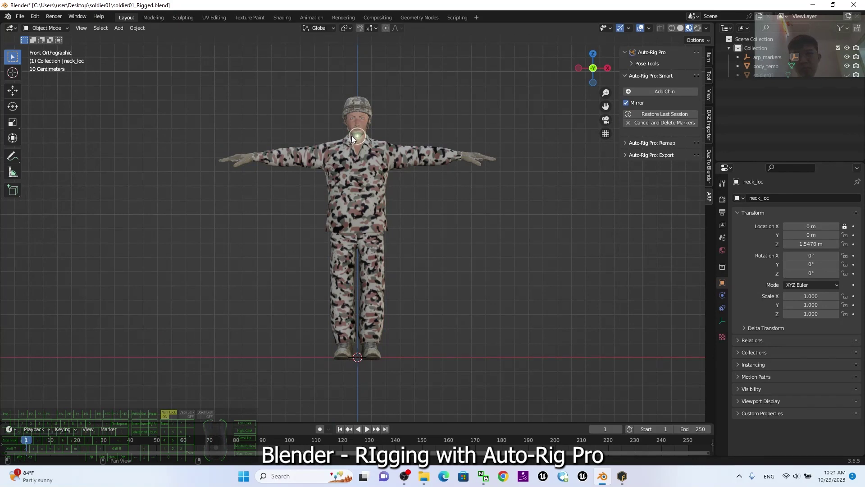
{"action": "left_click", "coordinate": [356, 137]}
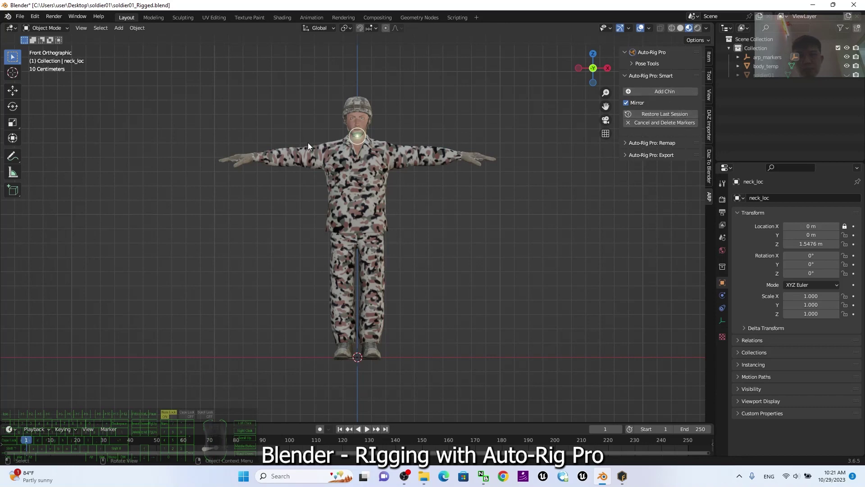
{"action": "scroll", "scroll_direction": "up", "scroll_amount": 3}
{"action": "scroll", "scroll_direction": "down", "scroll_amount": 3}
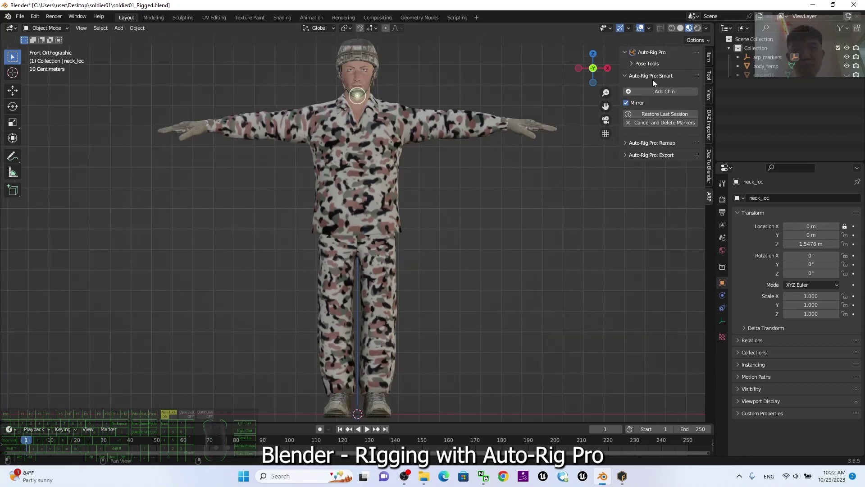
{"action": "left_click", "coordinate": [663, 95]}
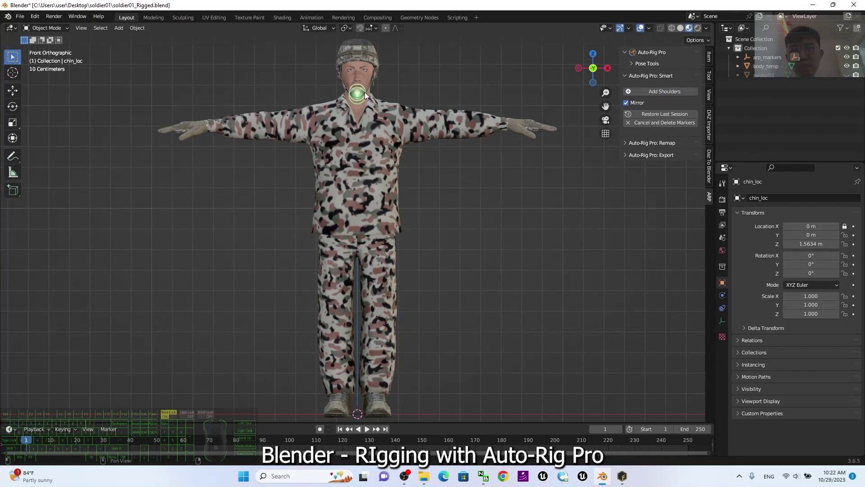
{"action": "left_click", "coordinate": [366, 95]}
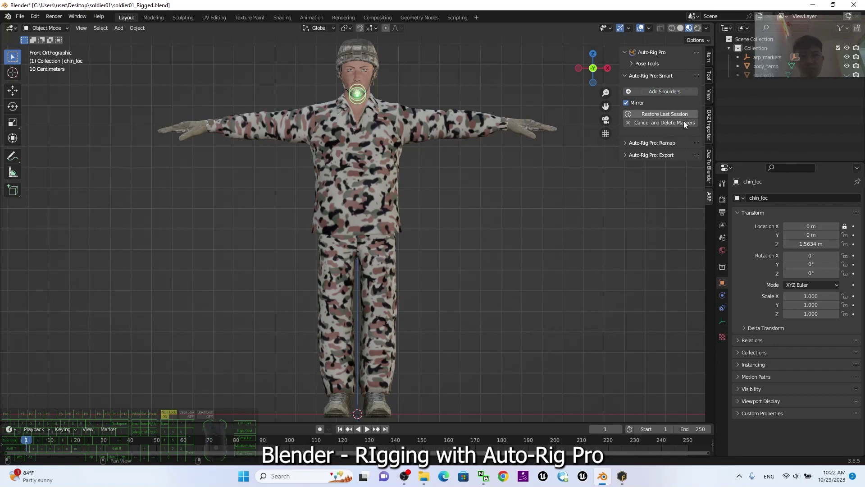
{"action": "left_click", "coordinate": [687, 95]}
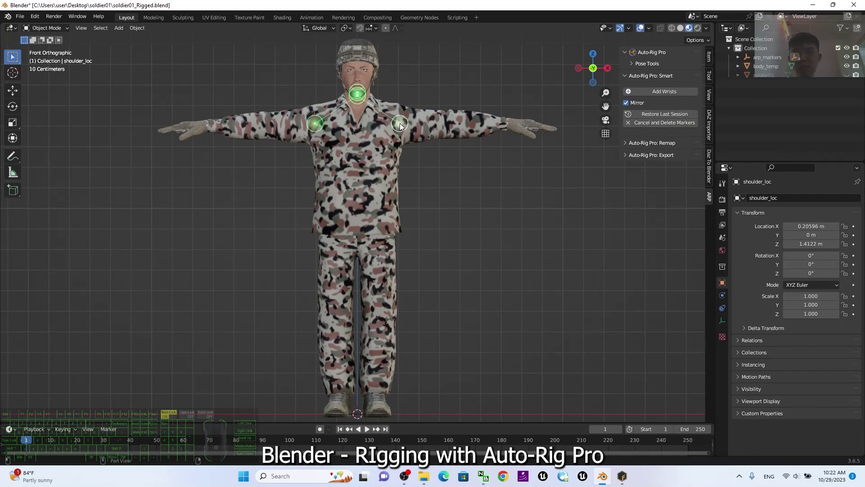
- Place the Smart markers for the wrists, spine root at the hips and ankles
{"action": "left_click", "coordinate": [402, 128]}
{"action": "middle_click", "coordinate": [654, 89]}
{"action": "left_click", "coordinate": [668, 94]}
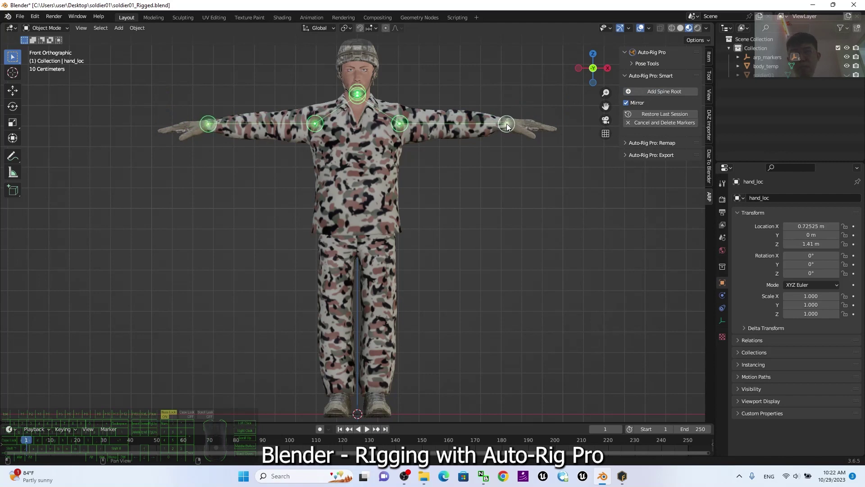
{"action": "left_click", "coordinate": [511, 127]}
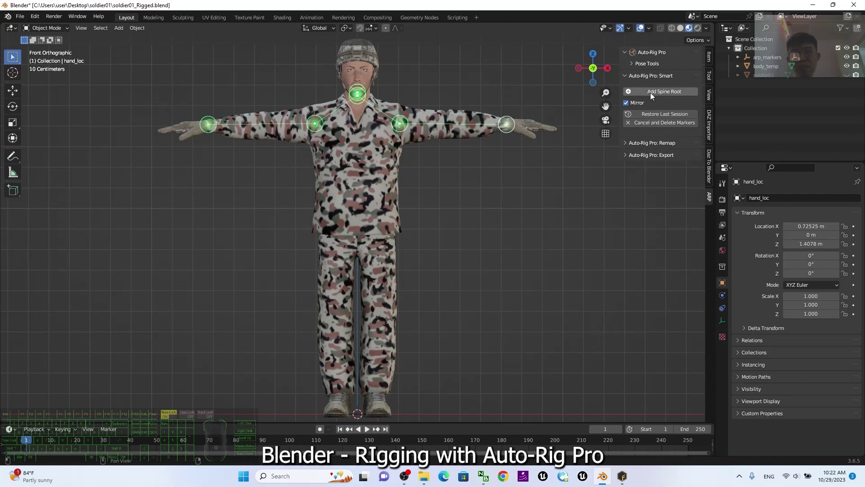
{"action": "left_click", "coordinate": [654, 96]}
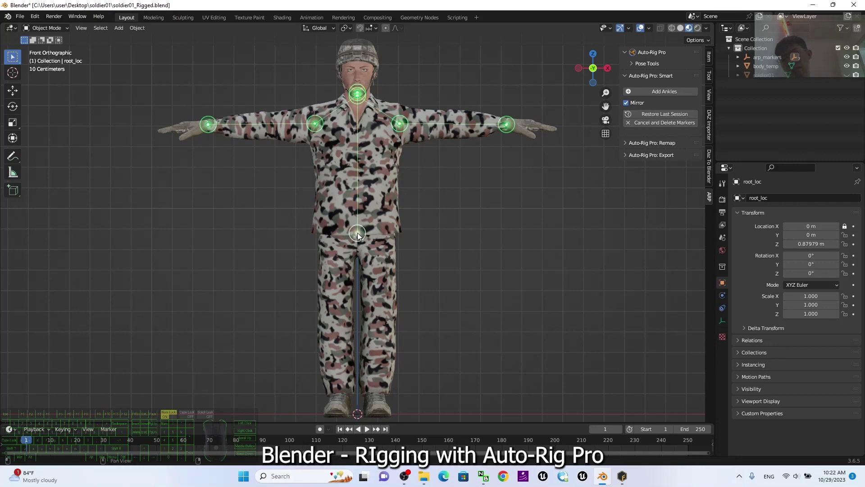
{"action": "left_click", "coordinate": [361, 237]}
{"action": "left_click", "coordinate": [666, 94]}
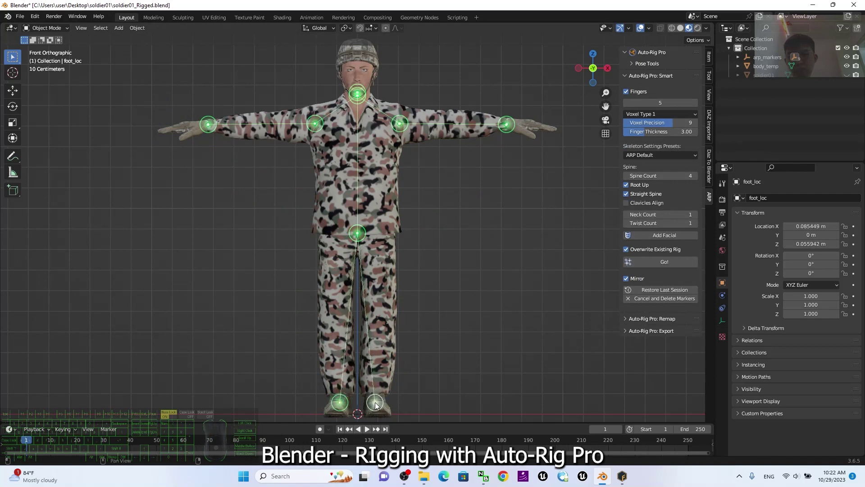
- Run Go! to generate the rig from the placed markers
{"action": "left_click", "coordinate": [379, 406]}
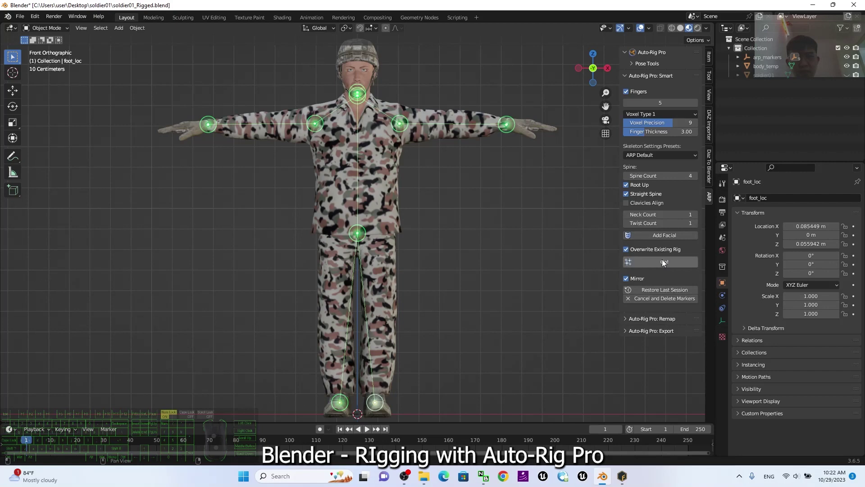
{"action": "left_click", "coordinate": [664, 262]}
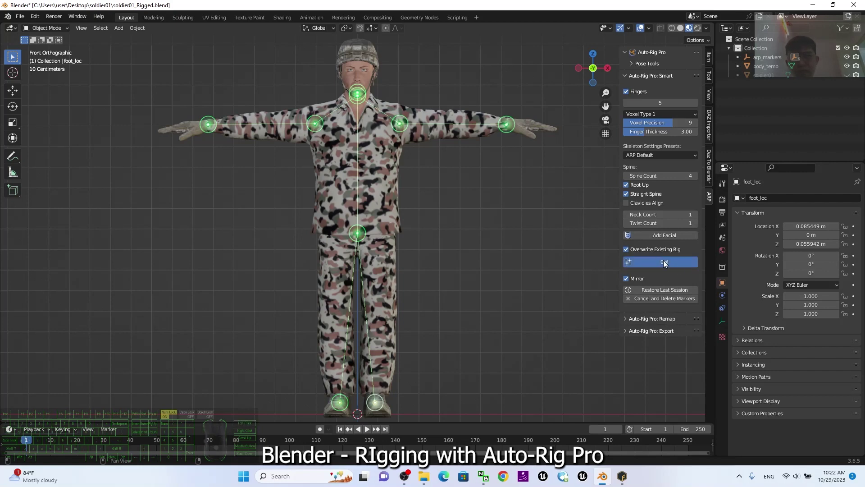
{"action": "middle_click", "coordinate": [484, 300]}
{"action": "scroll", "scroll_direction": "up", "scroll_amount": 3}
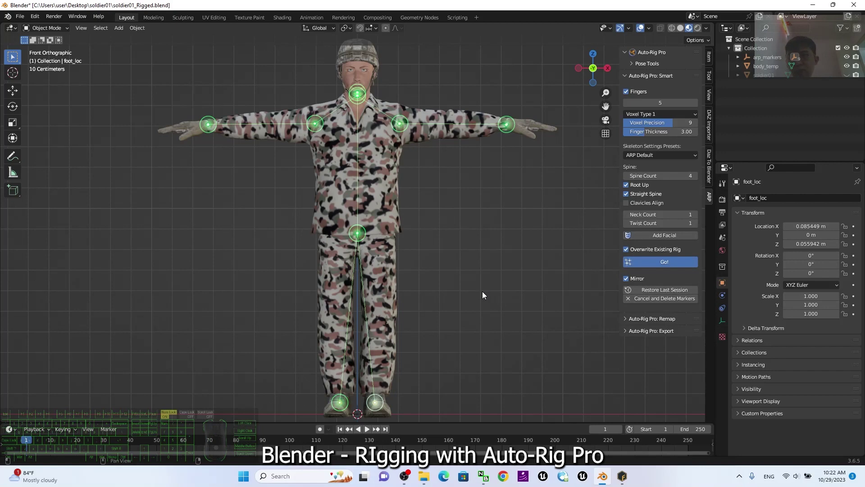
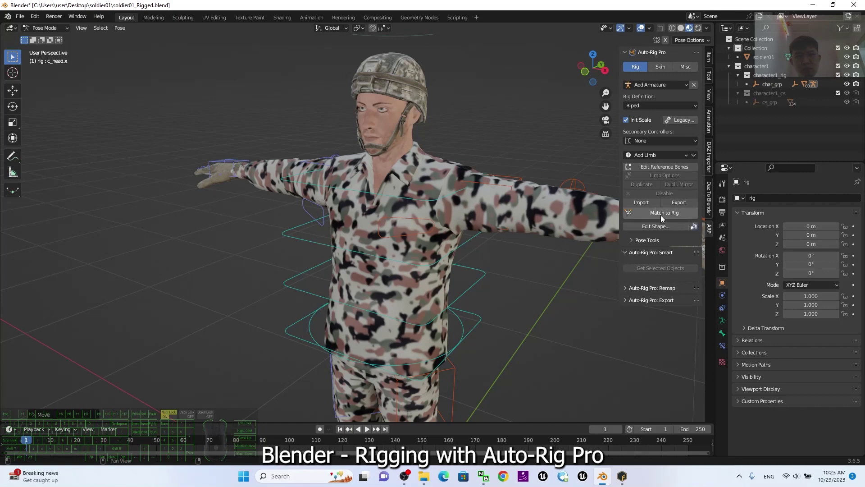
- Switch the Auto-Rig Pro panel from the Rig tab to the Skin binding settings
{"action": "left_click", "coordinate": [661, 218]}
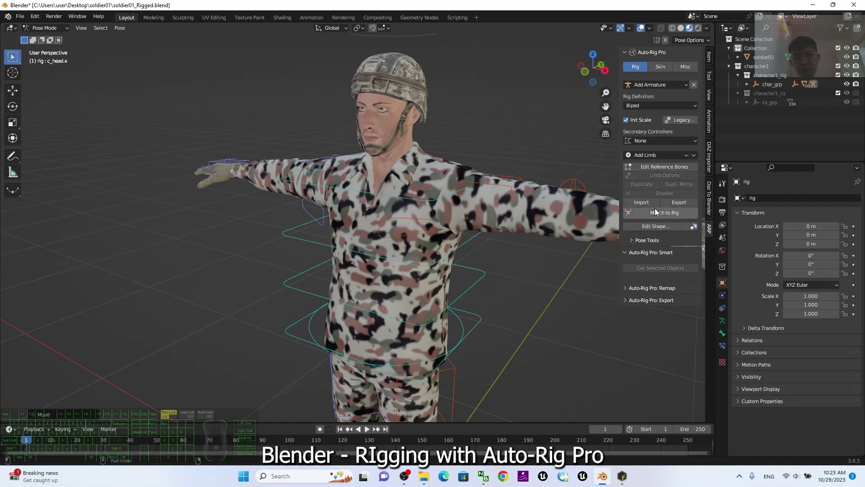
{"action": "left_click", "coordinate": [661, 72]}
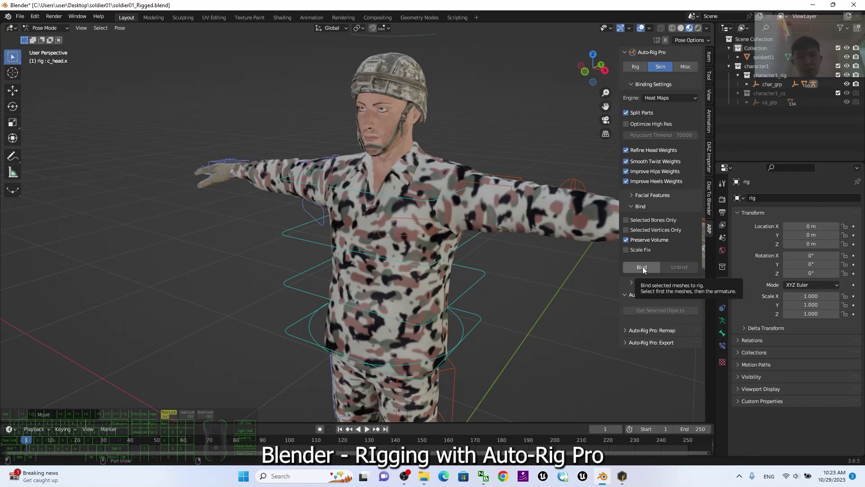
- Return to Object Mode and select the soldier01 mesh
{"action": "left_click", "coordinate": [546, 305]}
{"action": "left_click", "coordinate": [47, 33]}
{"action": "left_click", "coordinate": [49, 41]}
{"action": "left_click_drag", "start_coordinate": [521, 314], "coordinate": [496, 274]}
{"action": "left_click", "coordinate": [469, 216]}
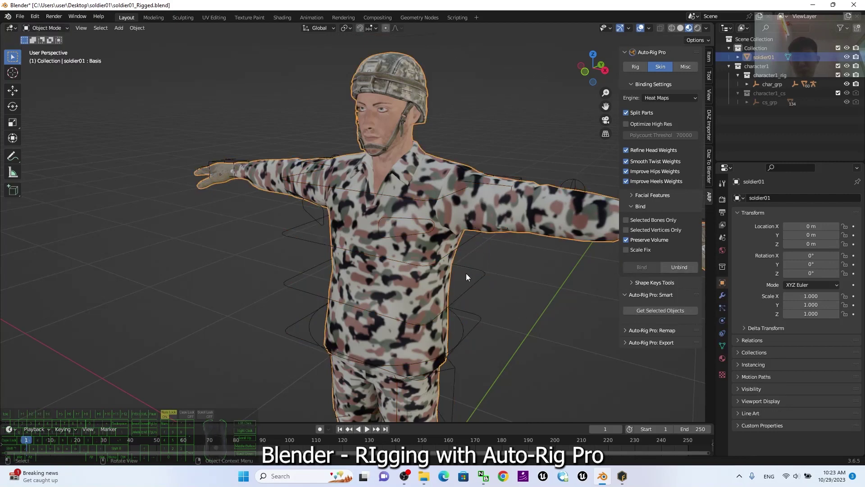
{"action": "left_click", "coordinate": [478, 274]}
{"action": "left_click", "coordinate": [479, 273]}
{"action": "left_click", "coordinate": [481, 274]}
{"action": "left_click", "coordinate": [512, 292]}
- Add character1_rig to the selection and Bind the soldier mesh to it
{"action": "left_click", "coordinate": [477, 213]}
{"action": "left_click", "coordinate": [565, 297]}
{"action": "left_click", "coordinate": [487, 212]}
{"action": "left_click", "coordinate": [479, 273]}
{"action": "left_click", "coordinate": [642, 272]}
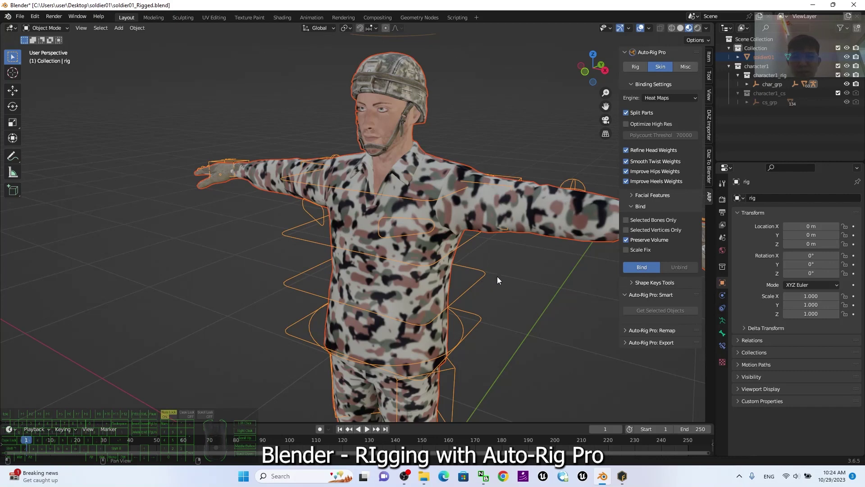
- Orbit and pull back to view the whole bound soldier
{"action": "middle_click", "coordinate": [498, 279]}
{"action": "middle_click", "coordinate": [459, 335]}
{"action": "scroll", "scroll_direction": "up", "scroll_amount": 3}
{"action": "scroll", "scroll_direction": "down", "scroll_amount": 3}
{"action": "scroll", "scroll_direction": "up", "scroll_amount": 3}
{"action": "scroll", "scroll_direction": "down", "scroll_amount": 3}
{"action": "left_click_drag", "start_coordinate": [502, 333], "coordinate": [488, 272]}
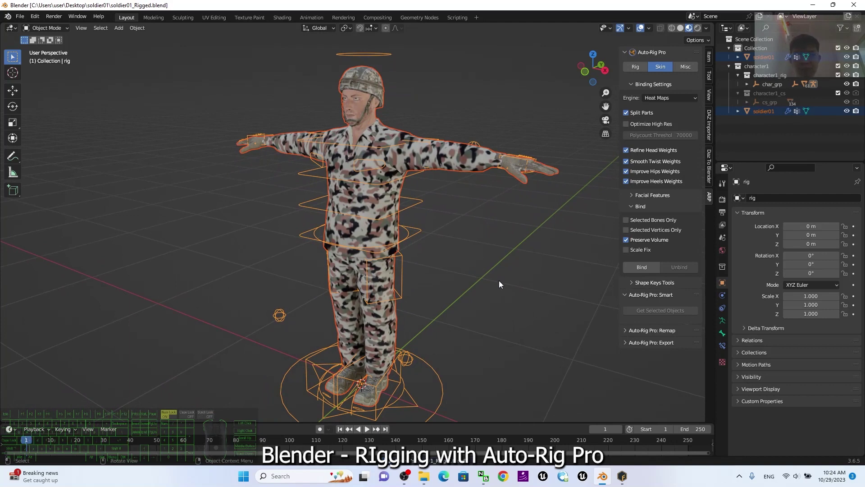
{"action": "left_click_drag", "start_coordinate": [499, 292], "coordinate": [508, 295]}
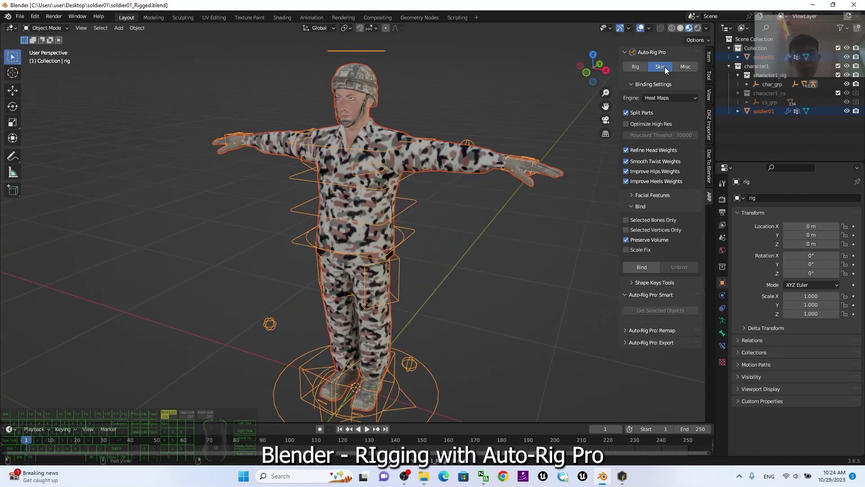
- Bring up Auto-Rig Pro's FBX export settings and target the export at Unreal Engine
{"action": "left_click", "coordinate": [644, 65]}
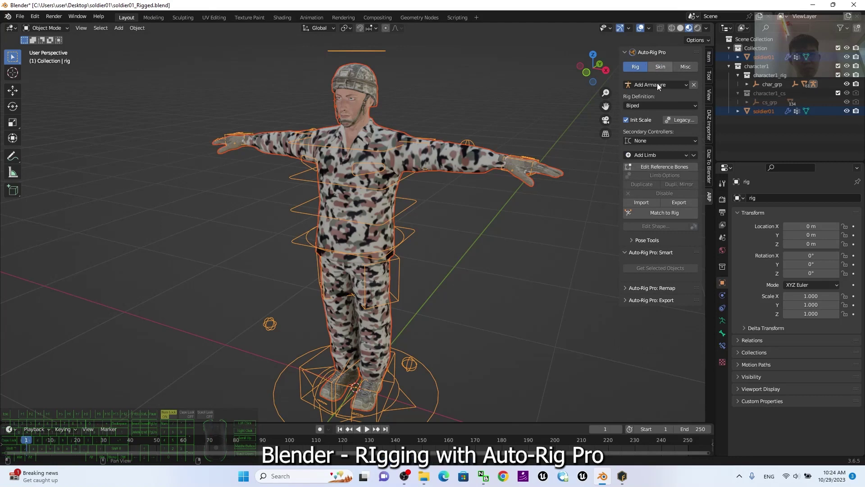
{"action": "left_click", "coordinate": [661, 71]}
{"action": "left_click", "coordinate": [641, 71]}
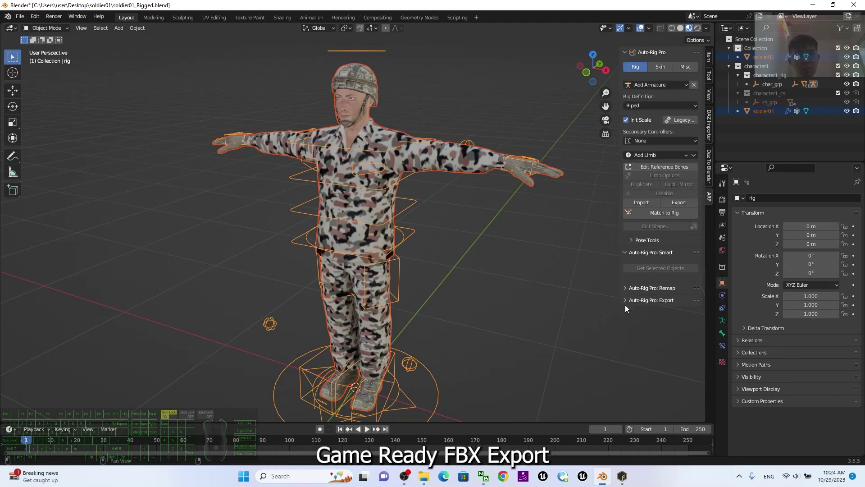
{"action": "left_click", "coordinate": [629, 306]}
{"action": "left_click", "coordinate": [323, 11]}
{"action": "middle_click", "coordinate": [668, 367]}
{"action": "left_click", "coordinate": [665, 385]}
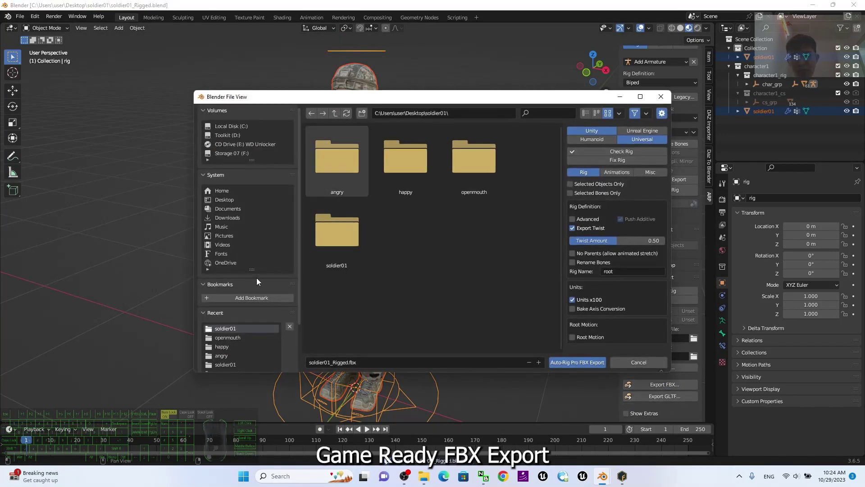
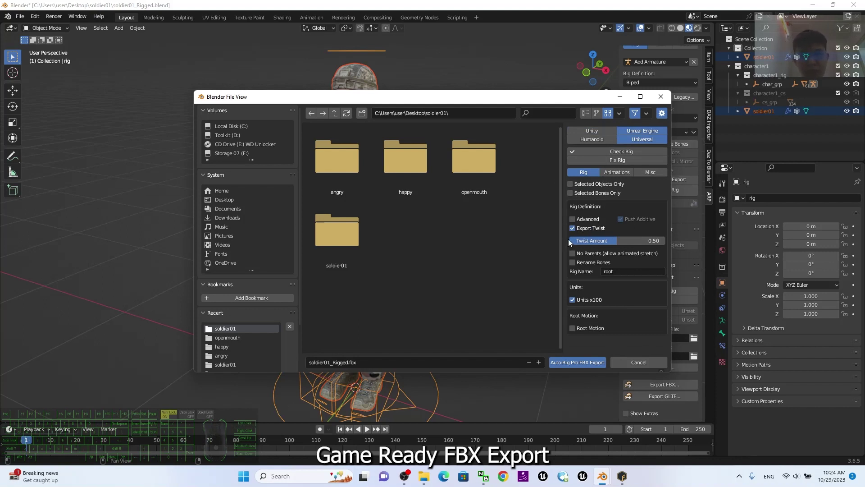
- Turn off twist-bone export, turn on root motion, and export soldier01_Rigged.fbx
{"action": "left_click", "coordinate": [573, 231]}
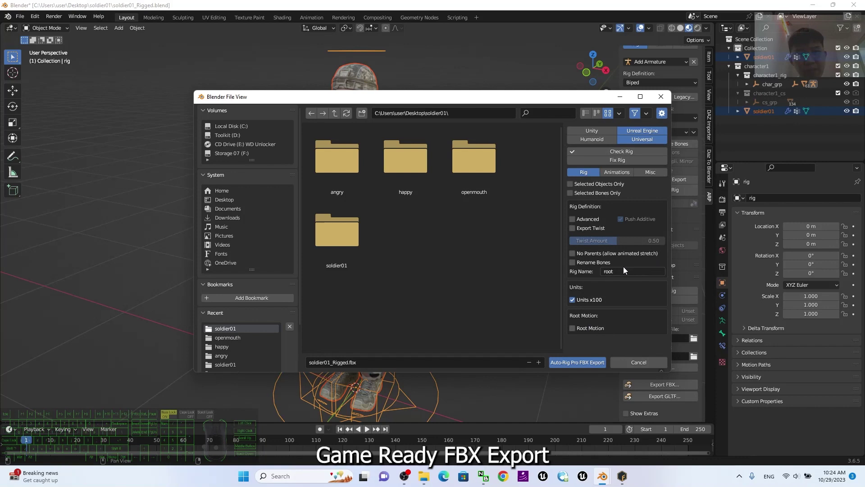
{"action": "left_click", "coordinate": [574, 331]}
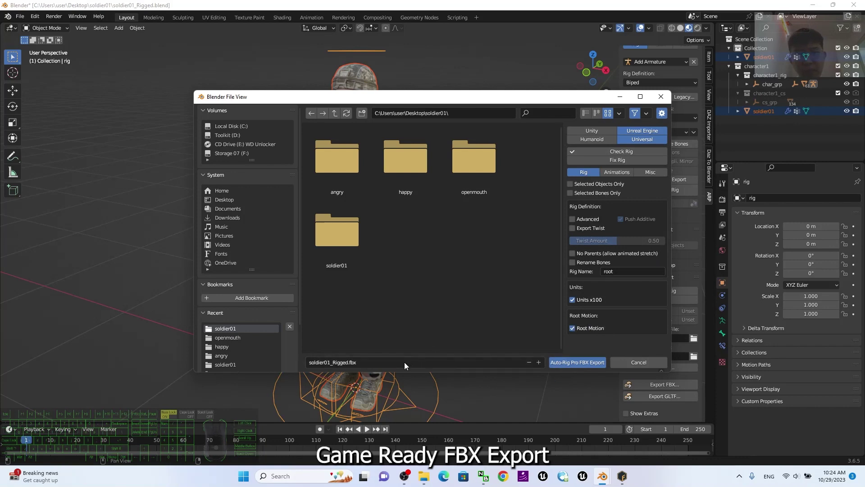
{"action": "left_click", "coordinate": [578, 368]}
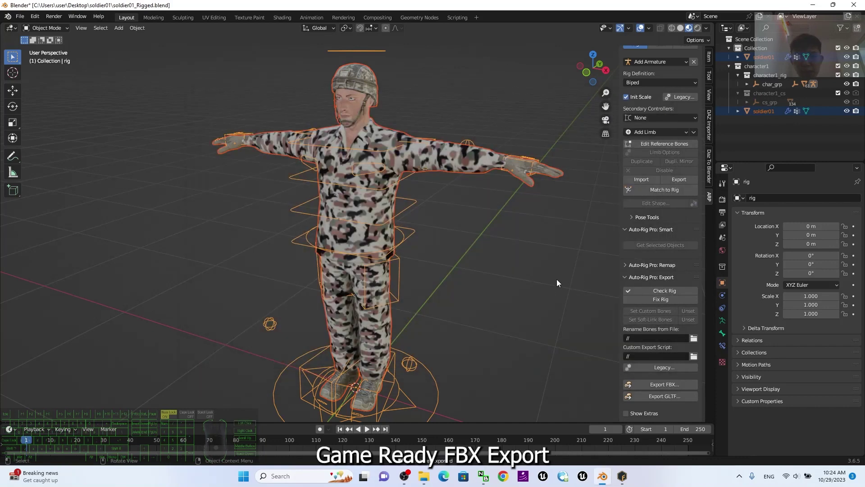
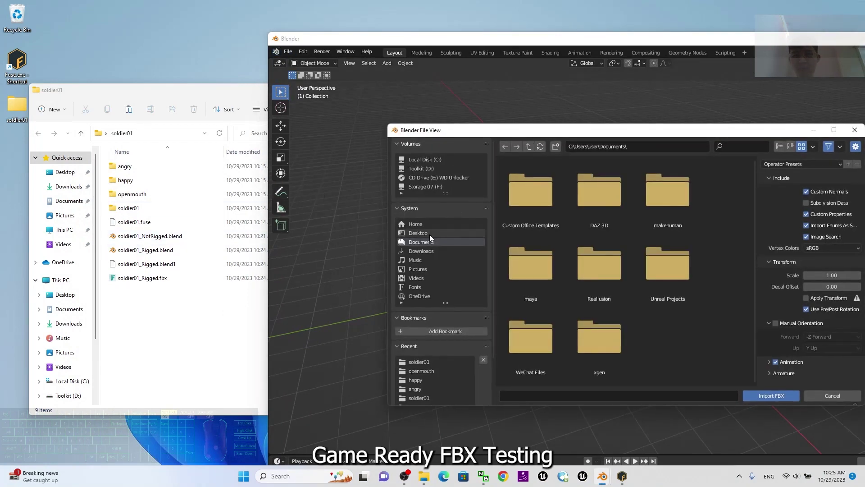
- Import soldier01_Rigged.fbx from the Desktop soldier01 folder into the empty scene
{"action": "left_click", "coordinate": [426, 236]}
{"action": "double_click", "coordinate": [535, 209]}
{"action": "left_click", "coordinate": [617, 265]}
{"action": "double_click", "coordinate": [615, 265]}
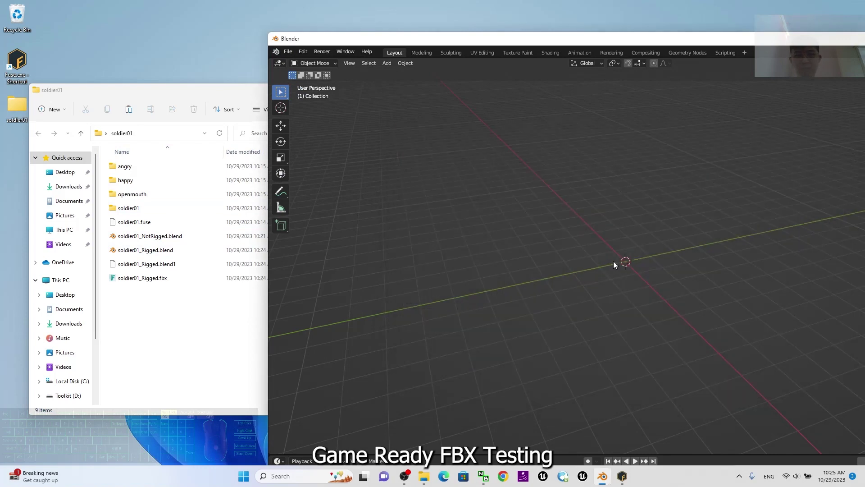
{"action": "left_click_drag", "start_coordinate": [702, 42], "coordinate": [552, 4]}
{"action": "scroll", "scroll_direction": "up", "scroll_amount": 3}
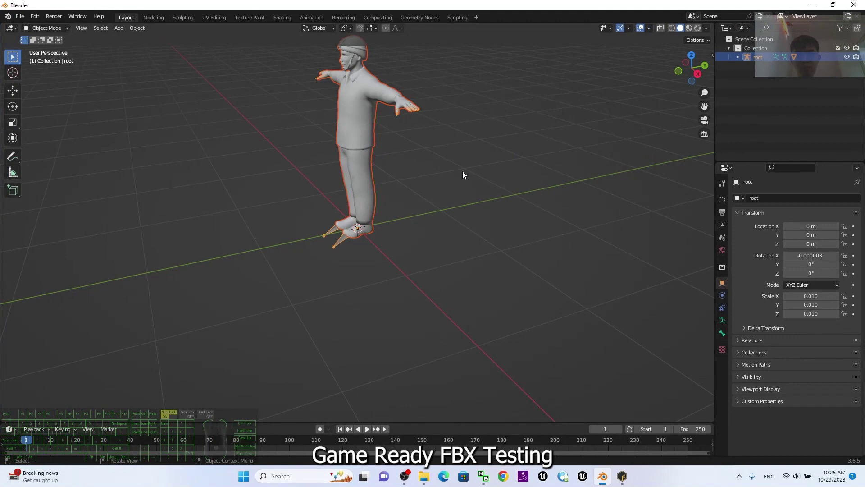
- Select the imported armature and enable In Front so the bones show through the body
{"action": "left_click_drag", "start_coordinate": [432, 172], "coordinate": [421, 250]}
{"action": "left_click_drag", "start_coordinate": [466, 309], "coordinate": [508, 308]}
{"action": "scroll", "scroll_direction": "up", "scroll_amount": 3}
{"action": "left_click_drag", "start_coordinate": [518, 328], "coordinate": [498, 270]}
{"action": "left_click", "coordinate": [365, 415]}
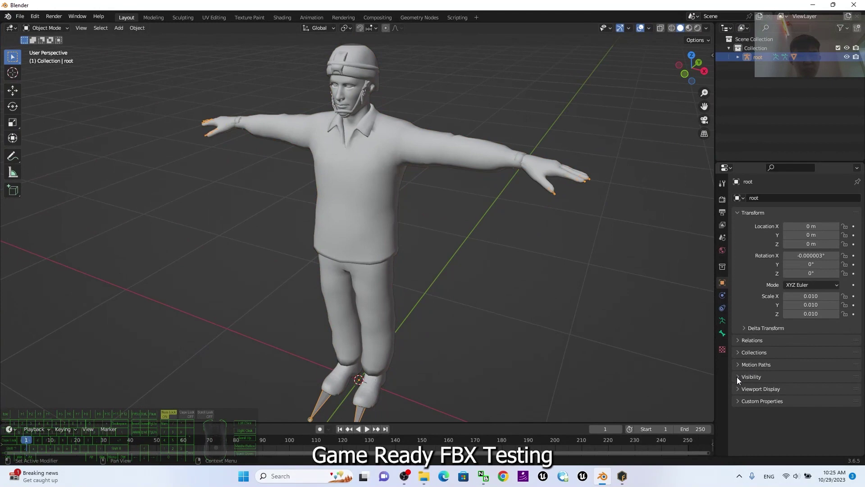
{"action": "left_click", "coordinate": [737, 380]}
{"action": "left_click", "coordinate": [737, 380]}
{"action": "left_click", "coordinate": [723, 324]}
{"action": "left_click", "coordinate": [736, 319]}
{"action": "left_click", "coordinate": [790, 373]}
{"action": "left_click", "coordinate": [784, 338]}
{"action": "left_click", "coordinate": [786, 344]}
{"action": "left_click", "coordinate": [786, 345]}
- Frame the soldier's upper body and switch the viewport to Material Preview shading
{"action": "scroll", "scroll_direction": "up", "scroll_amount": 3}
{"action": "scroll", "scroll_direction": "down", "scroll_amount": 3}
{"action": "left_click_drag", "start_coordinate": [526, 336], "coordinate": [485, 317]}
{"action": "middle_click", "coordinate": [547, 315]}
{"action": "scroll", "scroll_direction": "up", "scroll_amount": 3}
{"action": "left_click_drag", "start_coordinate": [582, 227], "coordinate": [574, 353]}
{"action": "middle_click", "coordinate": [559, 311]}
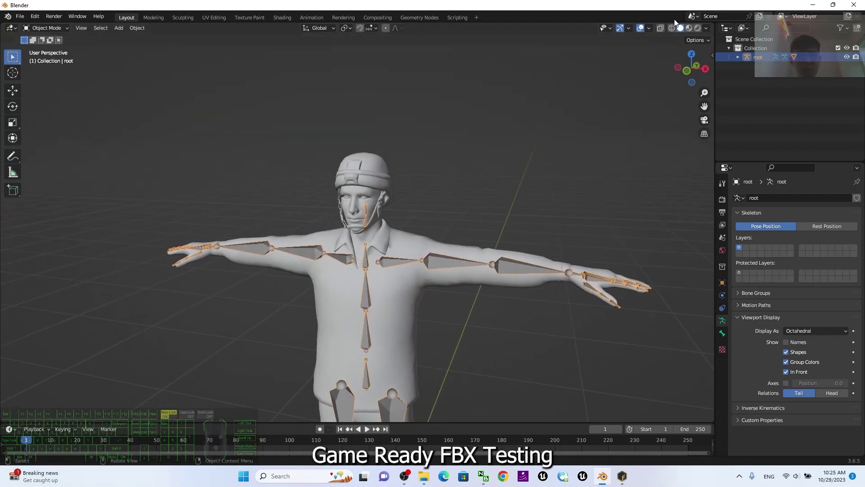
{"action": "left_click", "coordinate": [687, 30]}
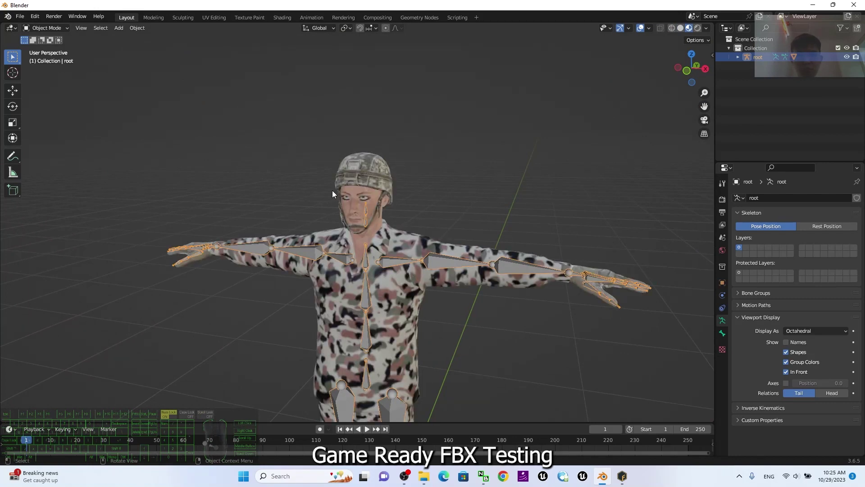
{"action": "left_click", "coordinate": [370, 204]}
{"action": "scroll", "scroll_direction": "up", "scroll_amount": 3}
- Select the soldier mesh and inspect its material settings so the face displays properly
{"action": "left_click", "coordinate": [405, 171]}
{"action": "left_click", "coordinate": [722, 359]}
{"action": "scroll", "scroll_direction": "up", "scroll_amount": 3}
{"action": "scroll", "scroll_direction": "down", "scroll_amount": 3}
{"action": "left_click", "coordinate": [827, 335]}
{"action": "left_click", "coordinate": [815, 366]}
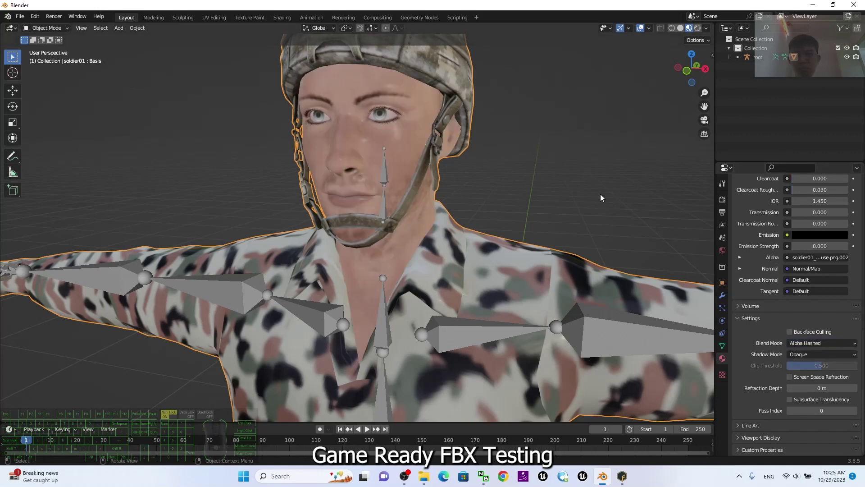
{"action": "middle_click", "coordinate": [599, 209]}
{"action": "scroll", "scroll_direction": "down", "scroll_amount": 3}
{"action": "left_click_drag", "start_coordinate": [489, 316], "coordinate": [386, 319]}
{"action": "left_click_drag", "start_coordinate": [472, 327], "coordinate": [439, 329]}
- Reselect the armature and enter Pose Mode to test the soldier's bones
{"action": "left_click", "coordinate": [452, 206]}
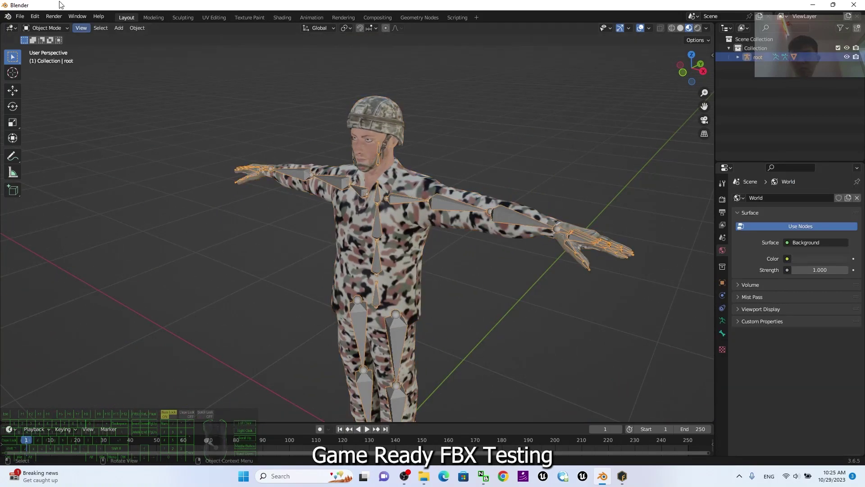
{"action": "left_click", "coordinate": [49, 30]}
{"action": "left_click", "coordinate": [51, 64]}
{"action": "scroll", "scroll_direction": "up", "scroll_amount": 3}
{"action": "left_click", "coordinate": [513, 189]}
{"action": "scroll", "scroll_direction": "down", "scroll_amount": 3}
{"action": "left_click", "coordinate": [17, 107]}
{"action": "left_click_drag", "start_coordinate": [447, 176], "coordinate": [462, 212]}
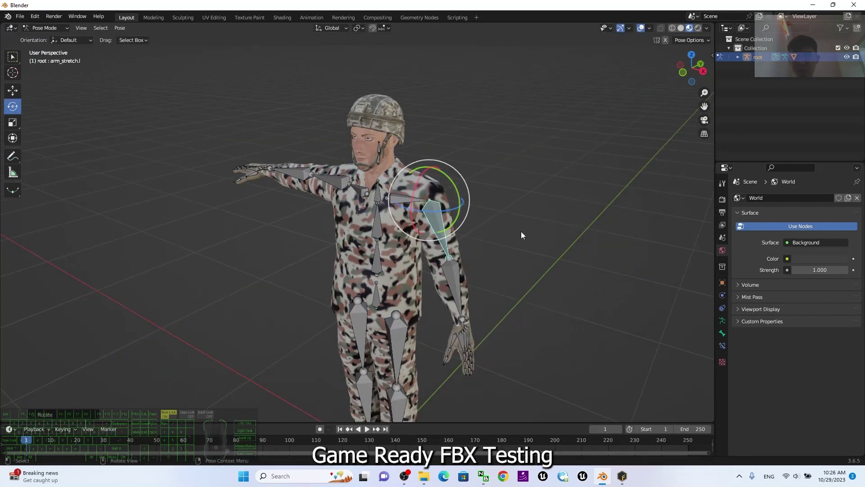
{"action": "left_click", "coordinate": [381, 163]}
{"action": "left_click", "coordinate": [381, 150]}
{"action": "left_click_drag", "start_coordinate": [391, 164], "coordinate": [377, 164]}
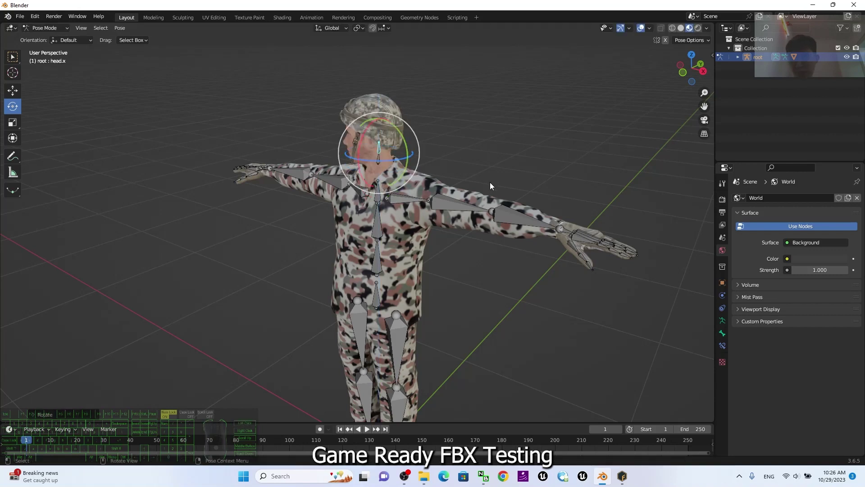
{"action": "scroll", "scroll_direction": "up", "scroll_amount": 3}
{"action": "scroll", "scroll_direction": "down", "scroll_amount": 3}
{"action": "middle_click", "coordinate": [468, 322]}
{"action": "left_click", "coordinate": [388, 217]}
{"action": "left_click_drag", "start_coordinate": [374, 167], "coordinate": [460, 146]}
{"action": "left_click_drag", "start_coordinate": [498, 277], "coordinate": [596, 266]}
{"action": "left_click_drag", "start_coordinate": [547, 274], "coordinate": [524, 278]}
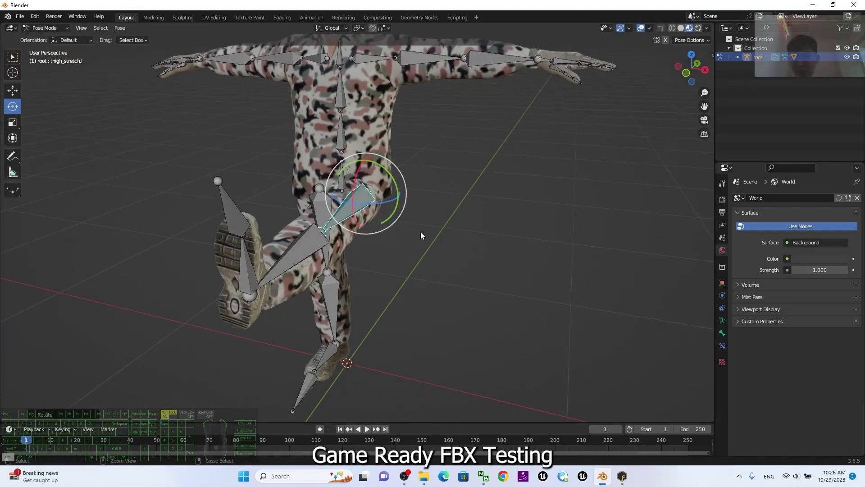
{"action": "scroll", "scroll_direction": "down", "scroll_amount": 3}
{"action": "left_click", "coordinate": [363, 175]}
{"action": "scroll", "scroll_direction": "down", "scroll_amount": 3}
{"action": "scroll", "scroll_direction": "up", "scroll_amount": 3}
{"action": "scroll", "scroll_direction": "down", "scroll_amount": 3}
{"action": "left_click_drag", "start_coordinate": [448, 188], "coordinate": [484, 253]}
{"action": "scroll", "scroll_direction": "up", "scroll_amount": 3}
{"action": "scroll", "scroll_direction": "down", "scroll_amount": 3}
{"action": "left_click_drag", "start_coordinate": [499, 200], "coordinate": [488, 253]}
{"action": "left_click_drag", "start_coordinate": [556, 283], "coordinate": [613, 283]}
{"action": "left_click", "coordinate": [393, 154]}
{"action": "left_click", "coordinate": [393, 162]}
{"action": "scroll", "scroll_direction": "up", "scroll_amount": 3}
{"action": "scroll", "scroll_direction": "down", "scroll_amount": 3}
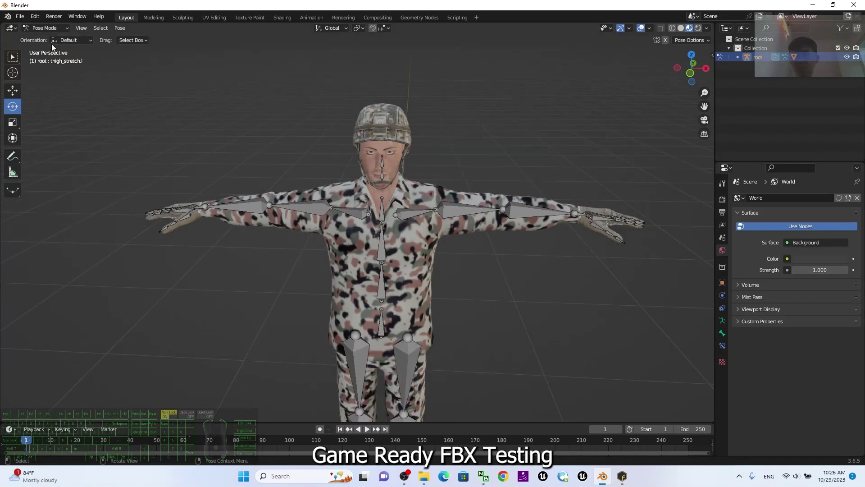
{"action": "left_click", "coordinate": [55, 32]}
{"action": "left_click", "coordinate": [48, 42]}
{"action": "middle_click", "coordinate": [385, 163]}
{"action": "left_click", "coordinate": [397, 163]}
{"action": "scroll", "scroll_direction": "up", "scroll_amount": 3}
{"action": "left_click_drag", "start_coordinate": [566, 130], "coordinate": [561, 219]}
{"action": "left_click_drag", "start_coordinate": [569, 300], "coordinate": [563, 279]}
{"action": "left_click_drag", "start_coordinate": [591, 237], "coordinate": [563, 185]}
{"action": "left_click_drag", "start_coordinate": [544, 193], "coordinate": [546, 217]}
{"action": "scroll", "scroll_direction": "up", "scroll_amount": 3}
{"action": "middle_click", "coordinate": [545, 135]}
- Raise the openmouth shape key value to open the soldier's mouth
{"action": "left_click_drag", "start_coordinate": [528, 282], "coordinate": [527, 254]}
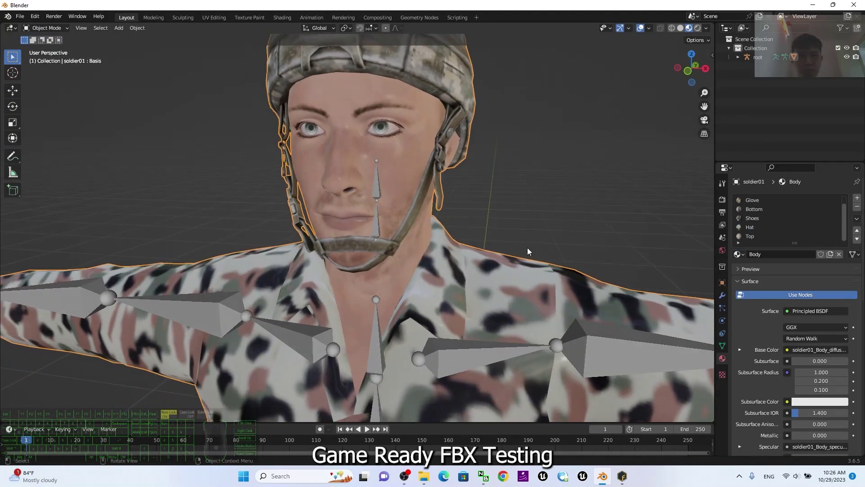
{"action": "left_click", "coordinate": [721, 347]}
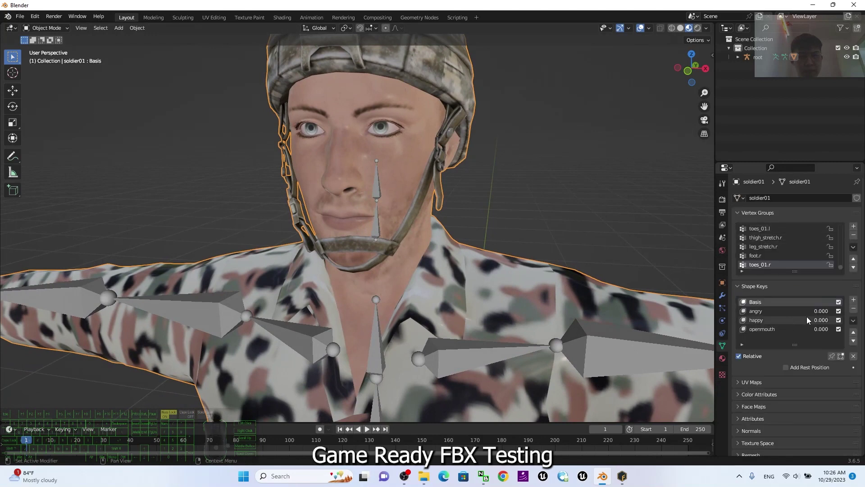
{"action": "left_click_drag", "start_coordinate": [816, 315], "coordinate": [813, 314]}
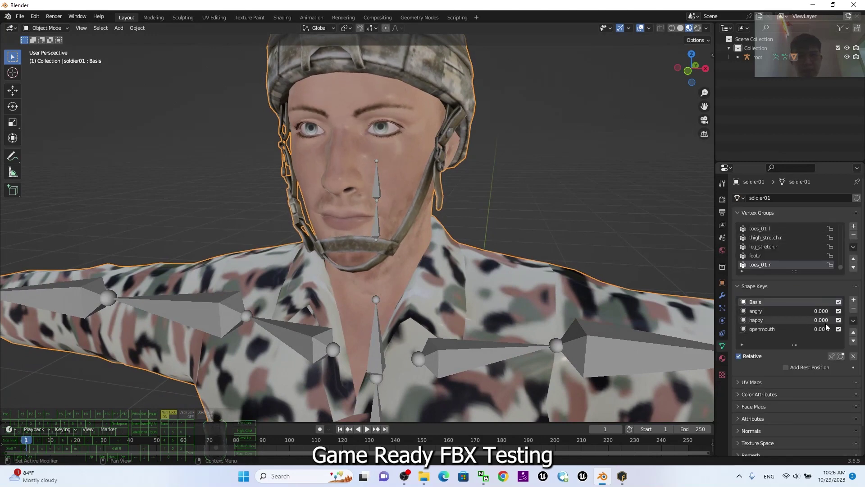
{"action": "left_click_drag", "start_coordinate": [818, 322], "coordinate": [811, 322]}
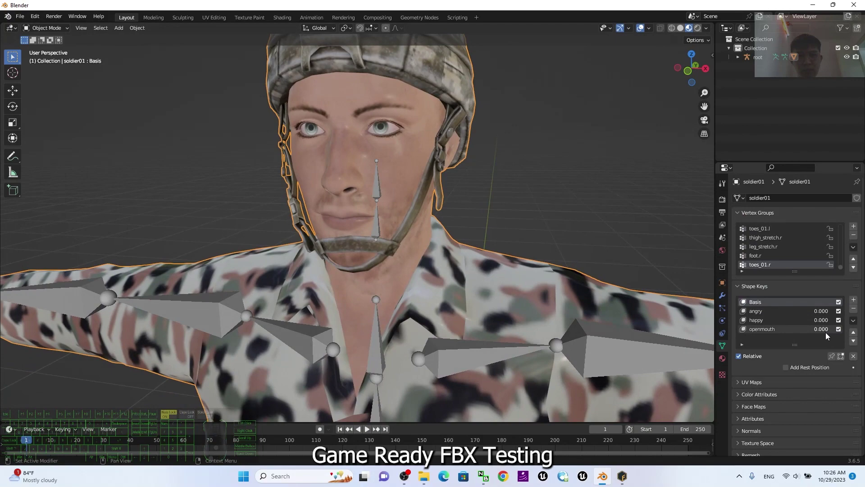
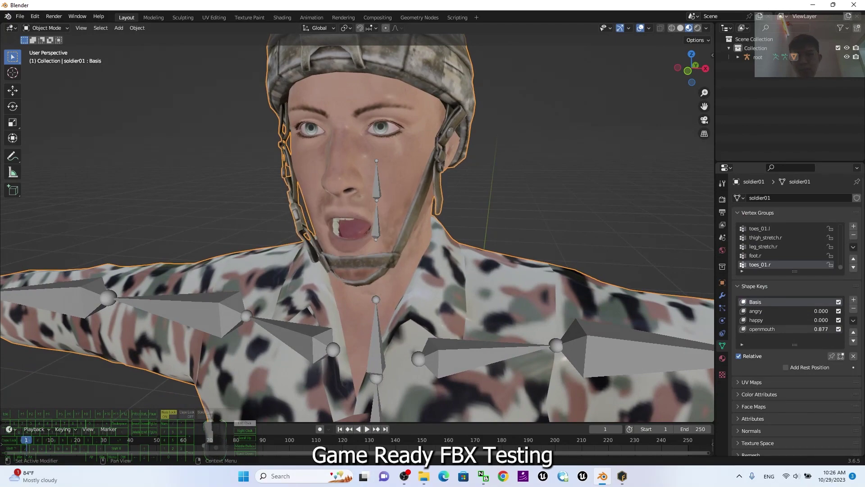
{"action": "scroll", "scroll_direction": "down", "scroll_amount": 3}
- Reset openmouth to 0 and pull back to view the whole soldier
{"action": "left_click_drag", "start_coordinate": [529, 297], "coordinate": [530, 218]}
{"action": "scroll", "scroll_direction": "up", "scroll_amount": 3}
{"action": "scroll", "scroll_direction": "down", "scroll_amount": 3}
{"action": "left_click_drag", "start_coordinate": [488, 190], "coordinate": [491, 229]}
{"action": "left_click_drag", "start_coordinate": [518, 301], "coordinate": [512, 311]}
- Save the scene as soldier01_GameReady.blend in the Desktop soldier01 folder
{"action": "left_click", "coordinate": [25, 21]}
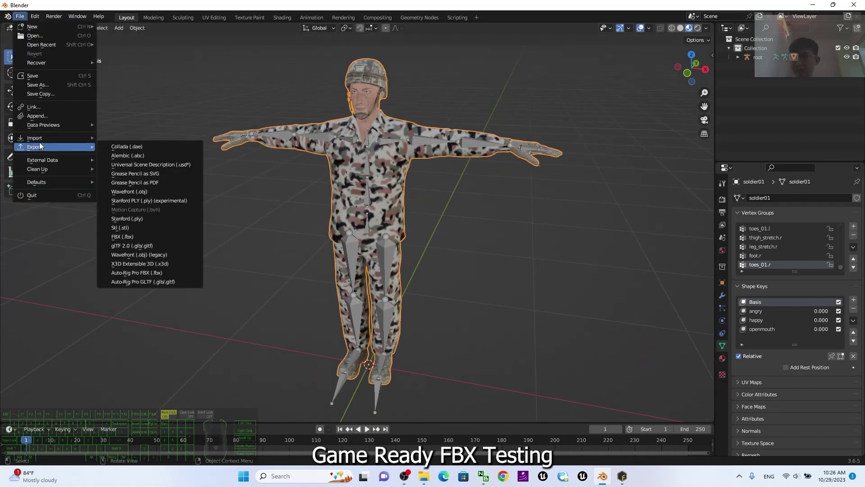
{"action": "left_click", "coordinate": [51, 90]}
{"action": "left_click", "coordinate": [473, 302]}
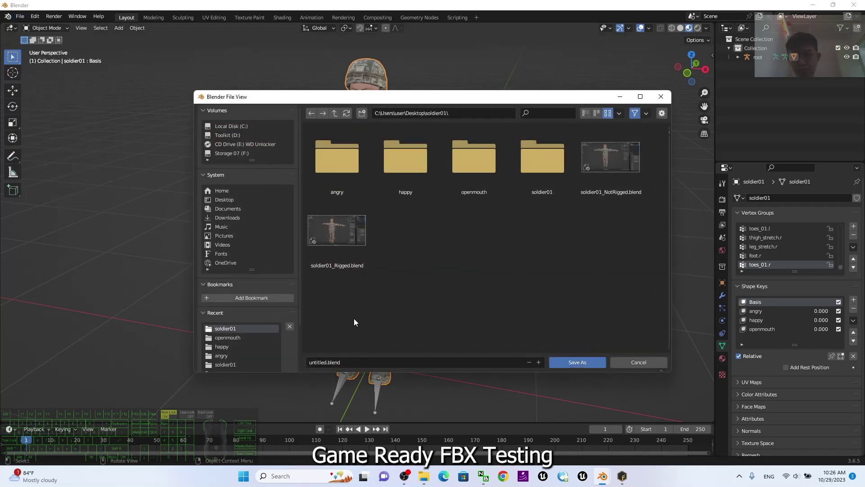
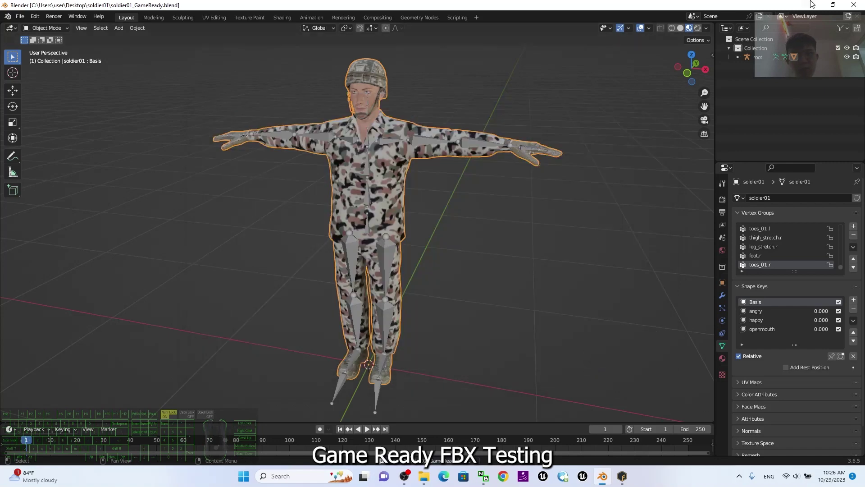
{"action": "left_click", "coordinate": [542, 299]}
{"action": "left_click", "coordinate": [618, 339]}
{"action": "scroll", "scroll_direction": "up", "scroll_amount": 3}
{"action": "scroll", "scroll_direction": "down", "scroll_amount": 3}
{"action": "middle_click", "coordinate": [525, 266]}
{"action": "left_click_drag", "start_coordinate": [517, 307], "coordinate": [517, 304]}
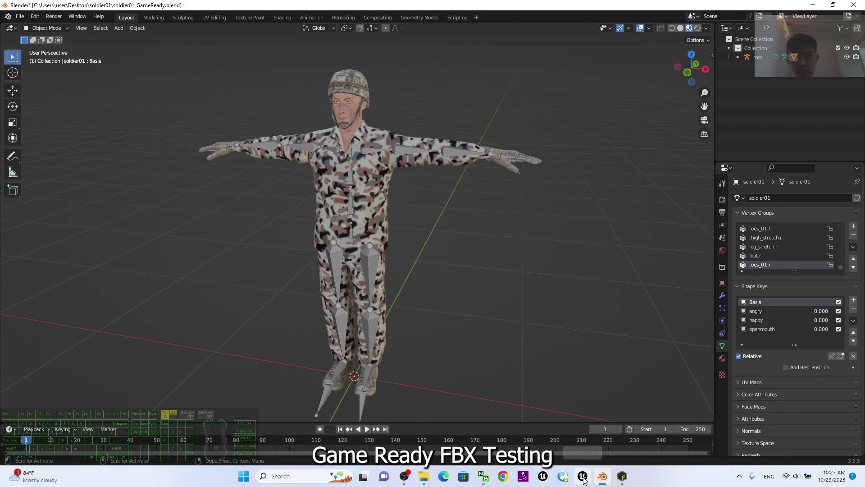
- Launch Unreal Engine and open MyProject3 from the recent projects list
{"action": "left_click", "coordinate": [587, 480]}
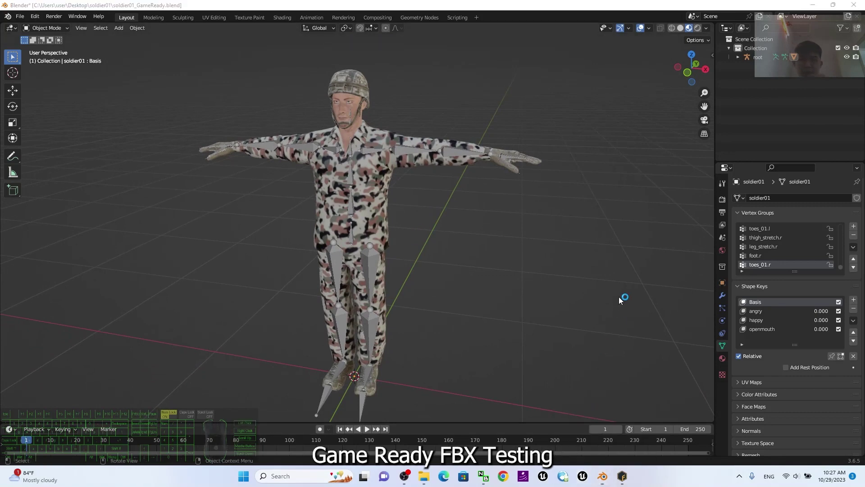
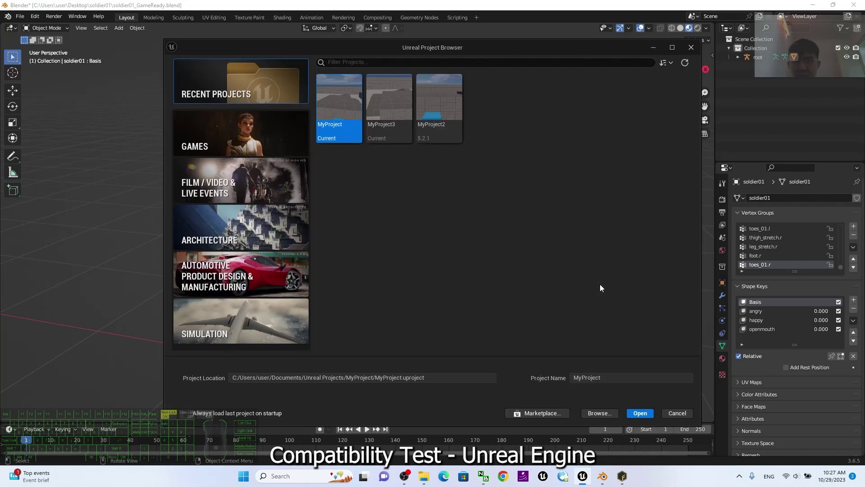
{"action": "left_click", "coordinate": [532, 289]}
{"action": "left_click", "coordinate": [607, 208]}
{"action": "left_click", "coordinate": [623, 300]}
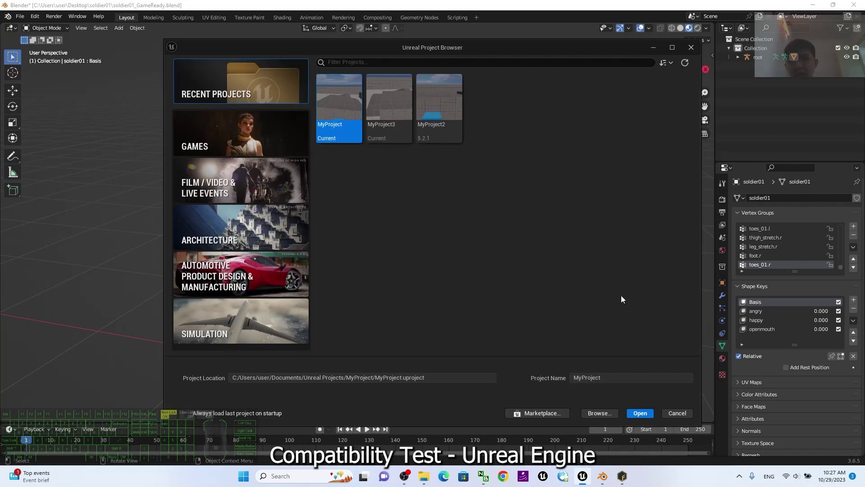
{"action": "left_click", "coordinate": [373, 97]}
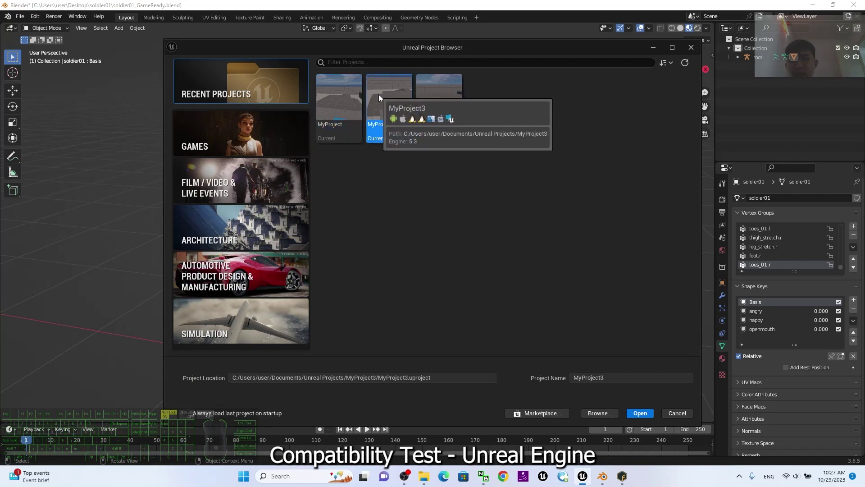
{"action": "left_click", "coordinate": [357, 102]}
{"action": "double_click", "coordinate": [391, 97]}
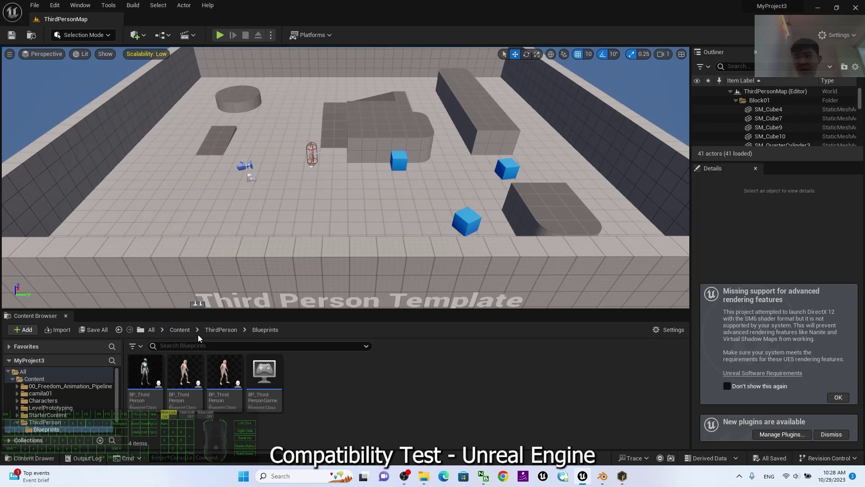
- Create a new folder in the project's Content root for the soldier
{"action": "left_click", "coordinate": [171, 332]}
{"action": "right_click", "coordinate": [397, 417]}
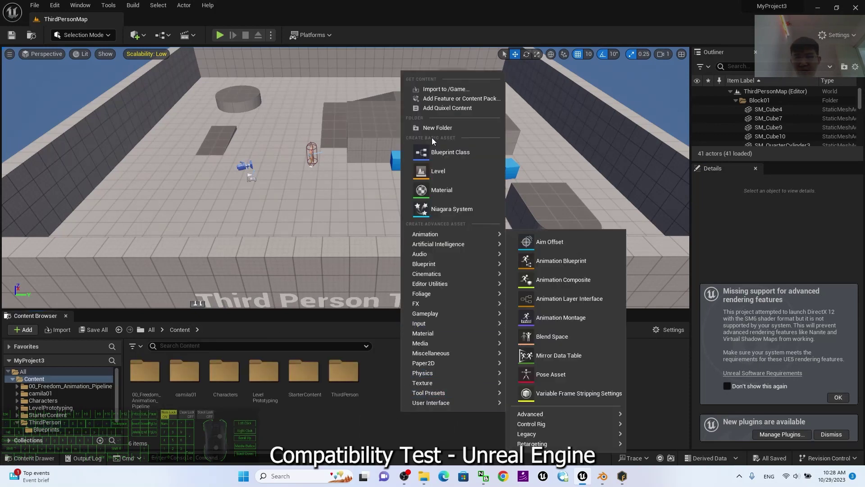
{"action": "left_click", "coordinate": [443, 131]}
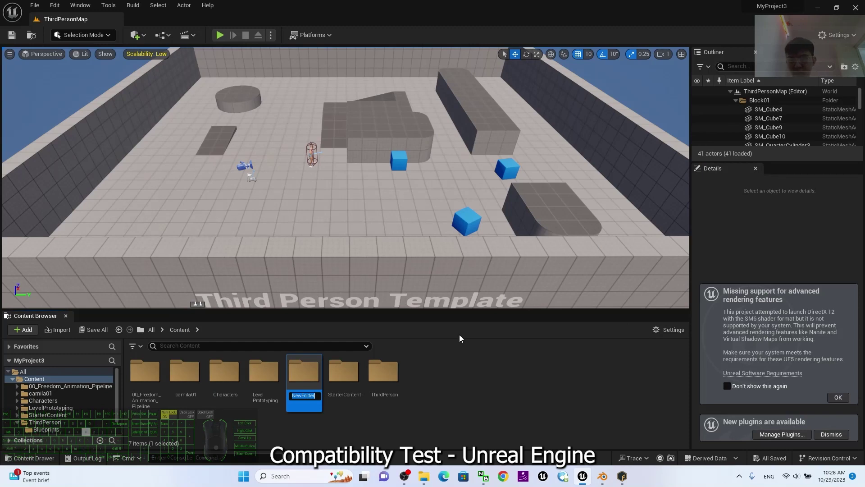
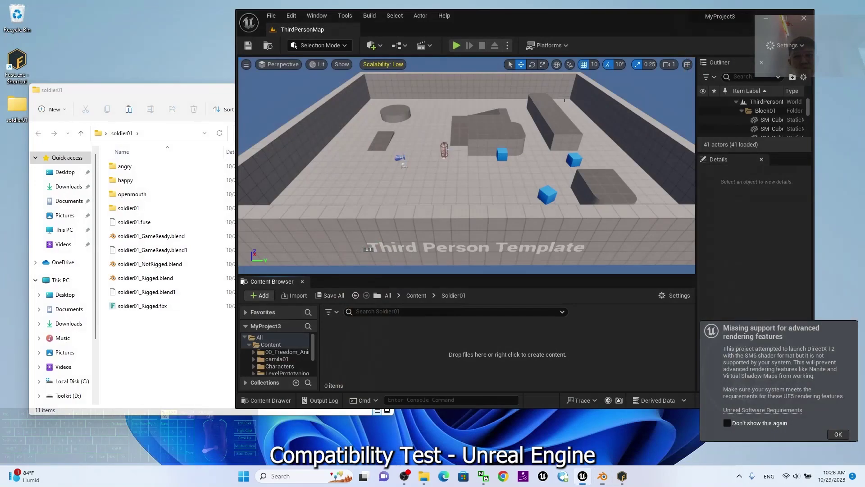
- Drag soldier01_Rigged.fbx from the soldier01 files window into Soldier01 and Import All
{"action": "left_click", "coordinate": [163, 361]}
{"action": "left_click", "coordinate": [146, 306]}
{"action": "left_click", "coordinate": [173, 340]}
{"action": "left_click", "coordinate": [167, 255]}
{"action": "left_click", "coordinate": [191, 354]}
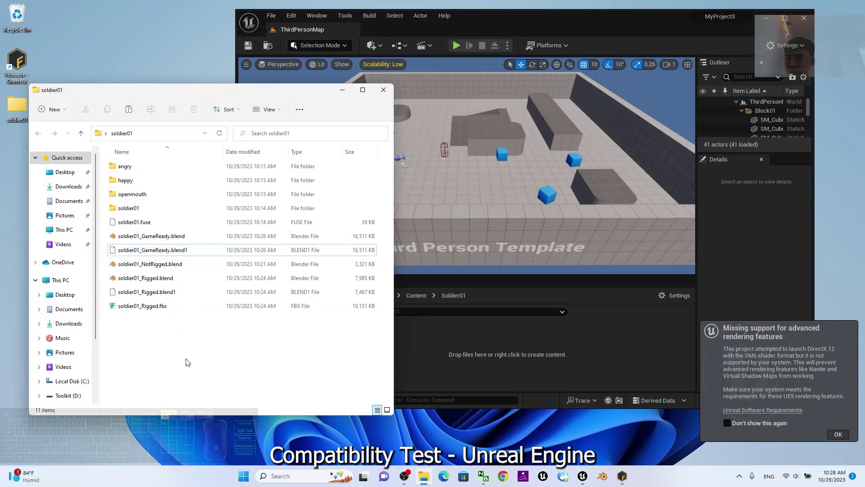
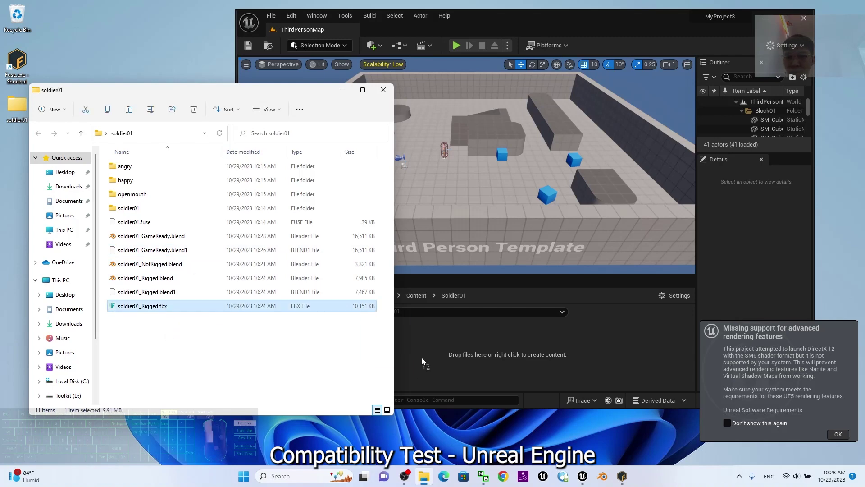
{"action": "left_click", "coordinate": [581, 355]}
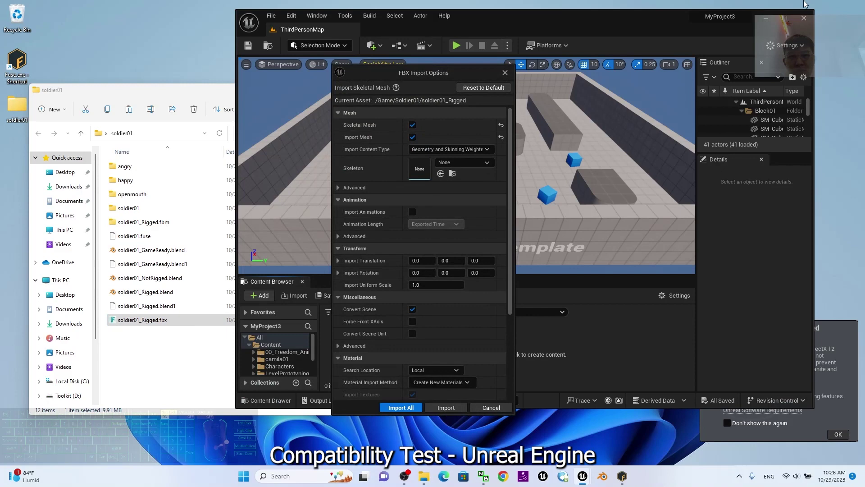
{"action": "left_click", "coordinate": [409, 408]}
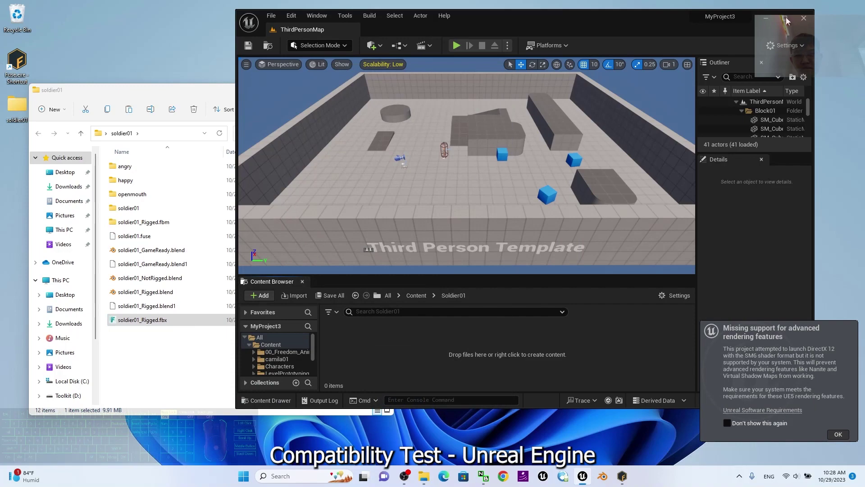
- Maximize the editor and scroll through the 33 imported soldier assets in Soldier01
{"action": "left_click", "coordinate": [655, 110]}
{"action": "left_click", "coordinate": [786, 20]}
{"action": "scroll", "scroll_direction": "down", "scroll_amount": 3}
{"action": "scroll", "scroll_direction": "up", "scroll_amount": 3}
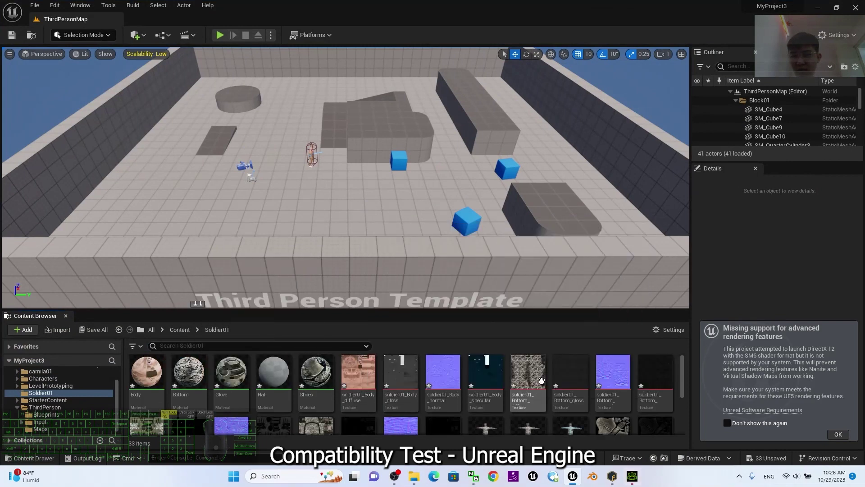
{"action": "scroll", "scroll_direction": "down", "scroll_amount": 3}
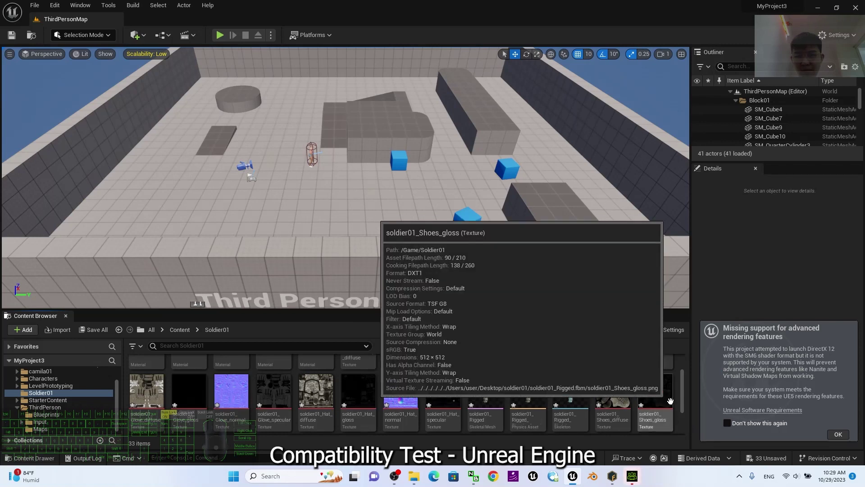
{"action": "scroll", "scroll_direction": "down", "scroll_amount": 3}
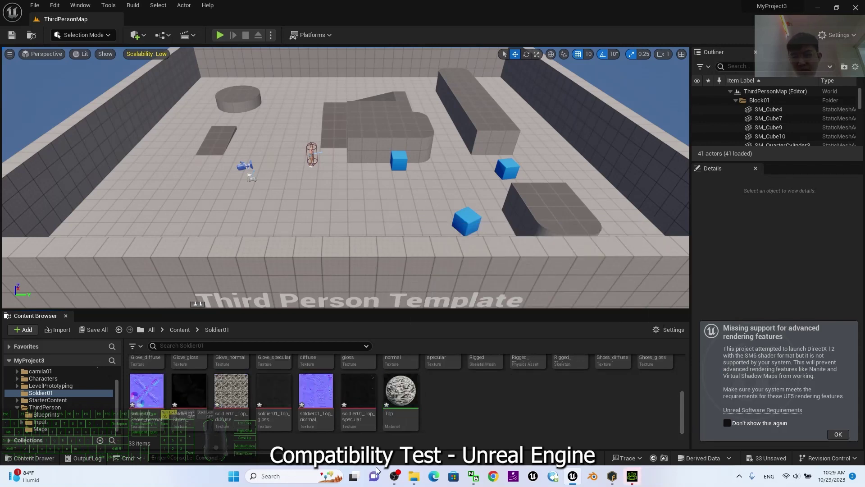
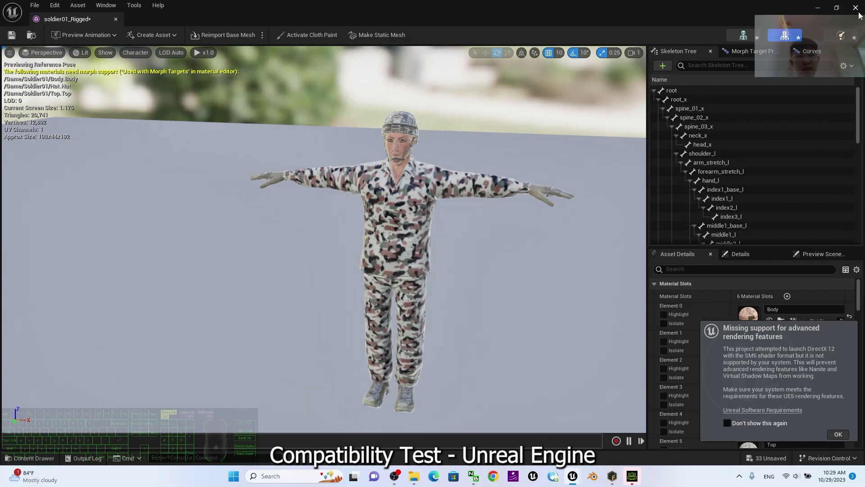
- Close the skeletal mesh editor and return to the Soldier01 folder in the Content Browser
{"action": "left_click", "coordinate": [860, 16]}
{"action": "scroll", "scroll_direction": "down", "scroll_amount": 3}
{"action": "left_click", "coordinate": [475, 429]}
{"action": "left_click_drag", "start_coordinate": [473, 430], "coordinate": [444, 428]}
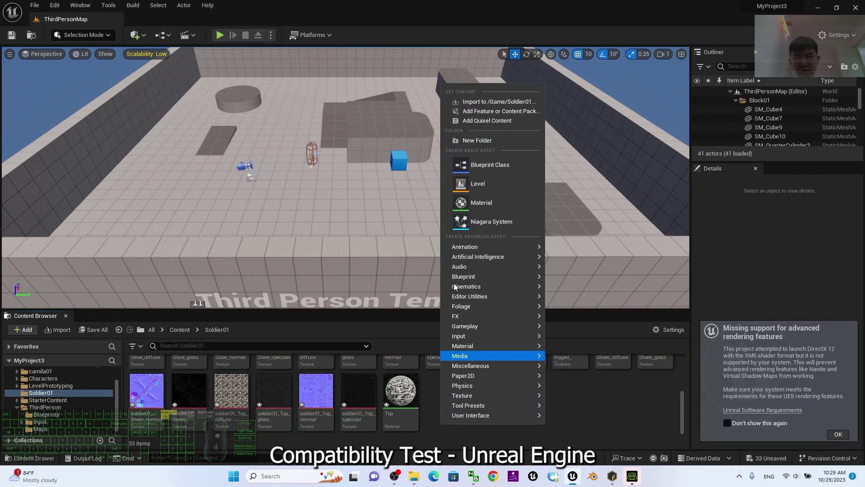
{"action": "double_click", "coordinate": [492, 253]}
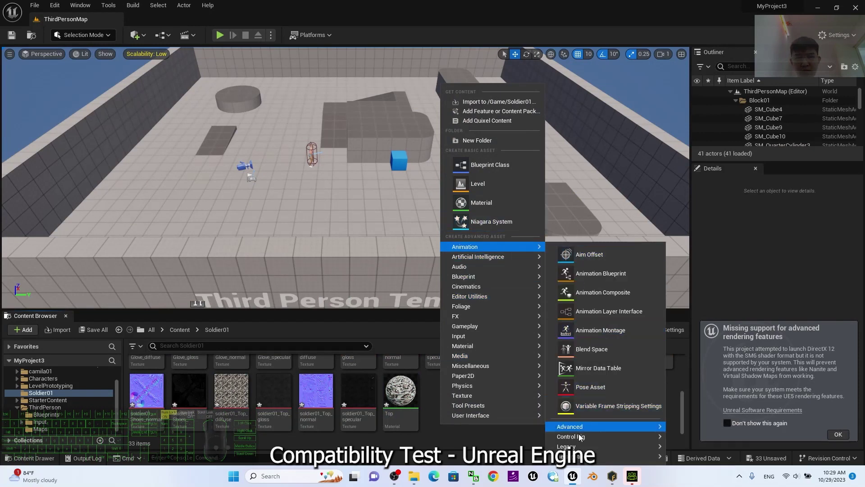
{"action": "left_click", "coordinate": [583, 438]}
{"action": "left_click", "coordinate": [842, 435]}
{"action": "left_click", "coordinate": [752, 436]}
{"action": "left_click", "coordinate": [529, 409]}
- Create a new IK Rig asset via Animation > Retargeting in Soldier01
{"action": "right_click", "coordinate": [510, 409]}
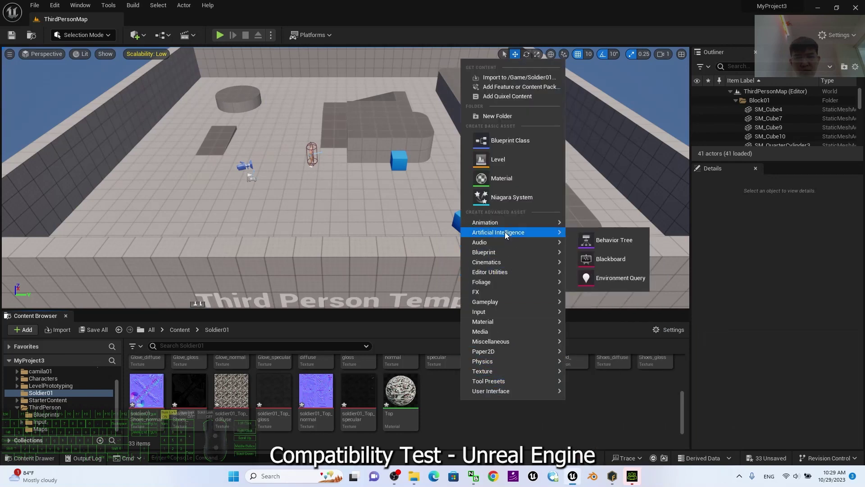
{"action": "left_click", "coordinate": [511, 224]}
{"action": "left_click", "coordinate": [629, 413]}
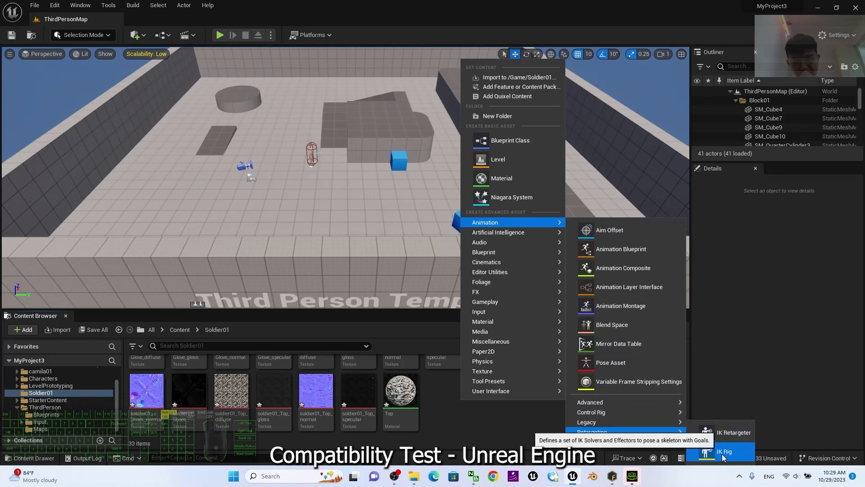
{"action": "double_click", "coordinate": [722, 456]}
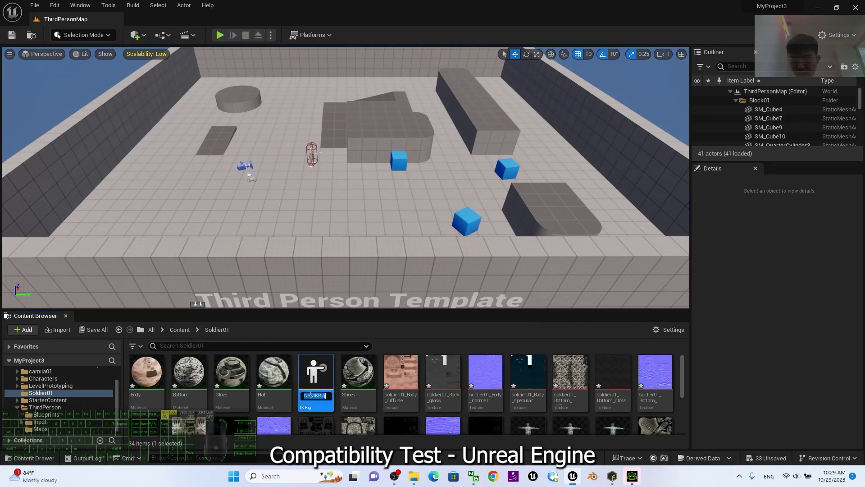
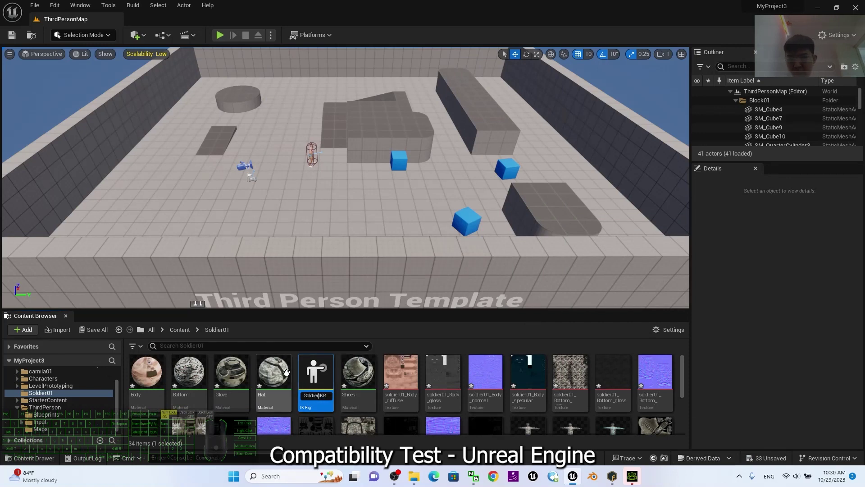
- Confirm the new Soldier01_IKRig name and close the empty IK Rig editor
{"action": "key", "text": "shift+-"}
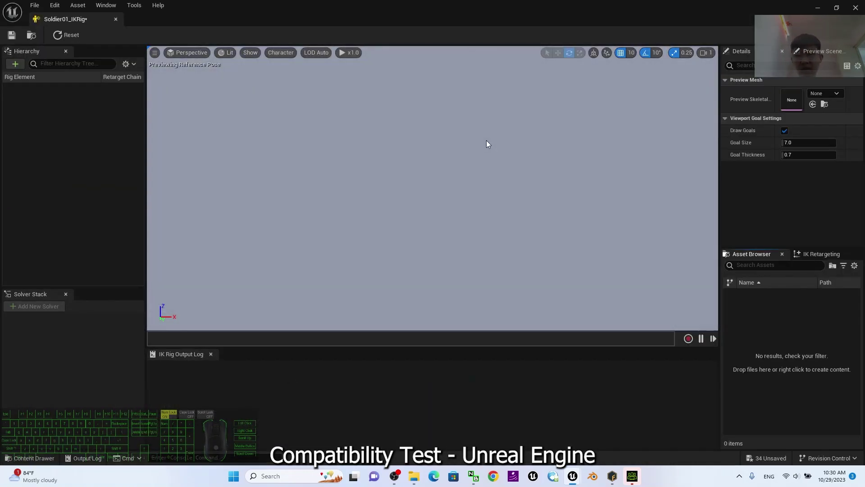
{"action": "scroll", "scroll_direction": "down", "scroll_amount": 3}
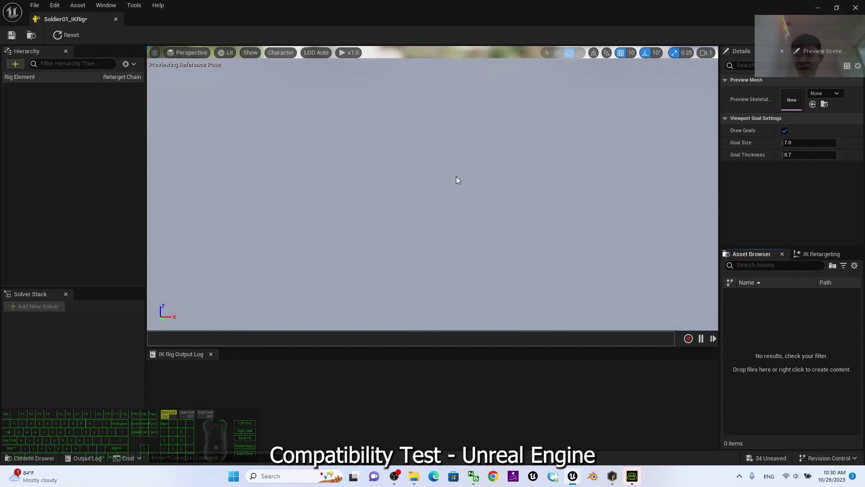
{"action": "scroll", "scroll_direction": "down", "scroll_amount": 3}
{"action": "left_click", "coordinate": [861, 7]}
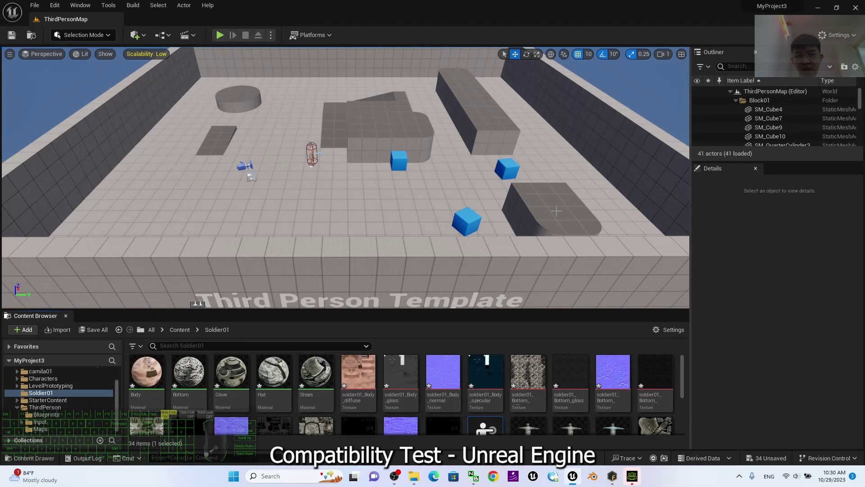
{"action": "scroll", "scroll_direction": "down", "scroll_amount": 3}
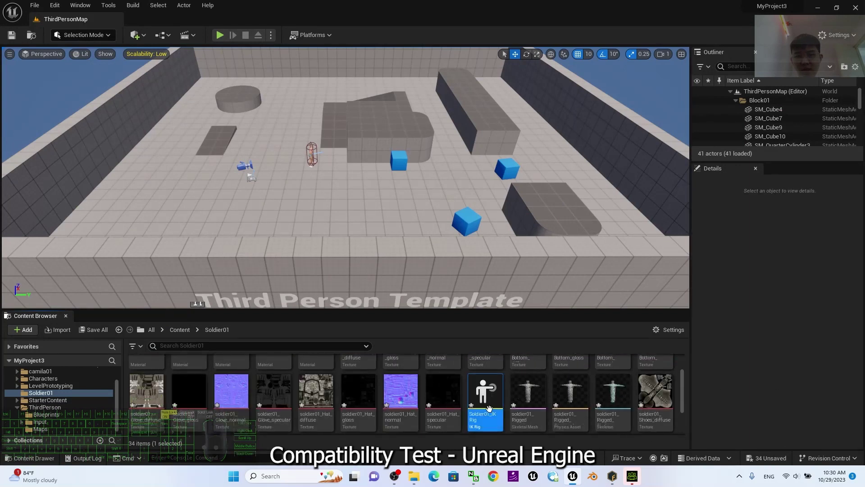
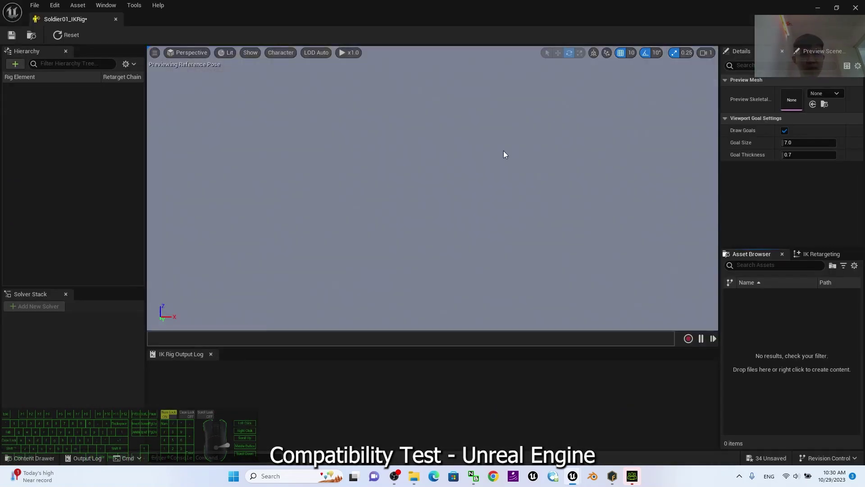
- Set soldier01_Rigged as the IK rig's Preview Skeletal Mesh so the soldier and bones appear
{"action": "left_click", "coordinate": [819, 95]}
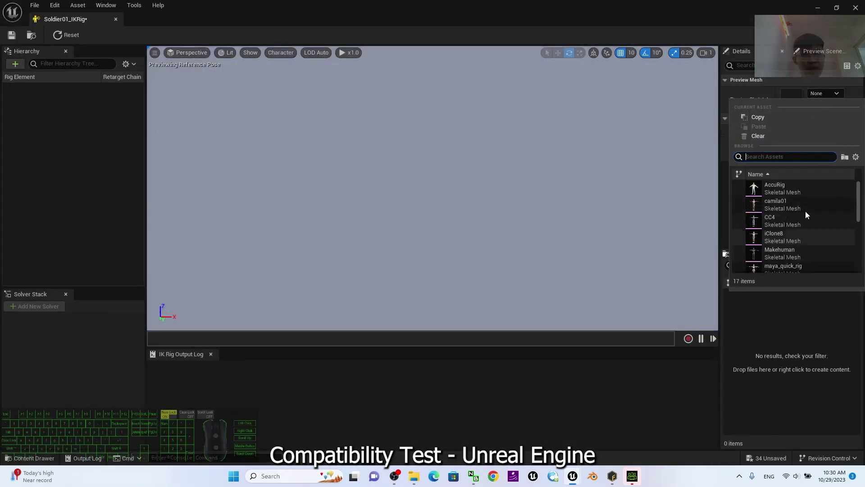
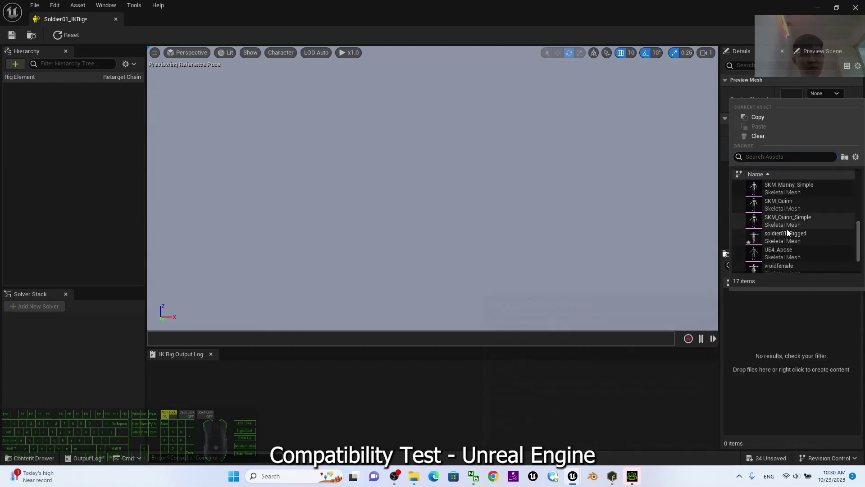
{"action": "left_click", "coordinate": [784, 239]}
{"action": "scroll", "scroll_direction": "down", "scroll_amount": 3}
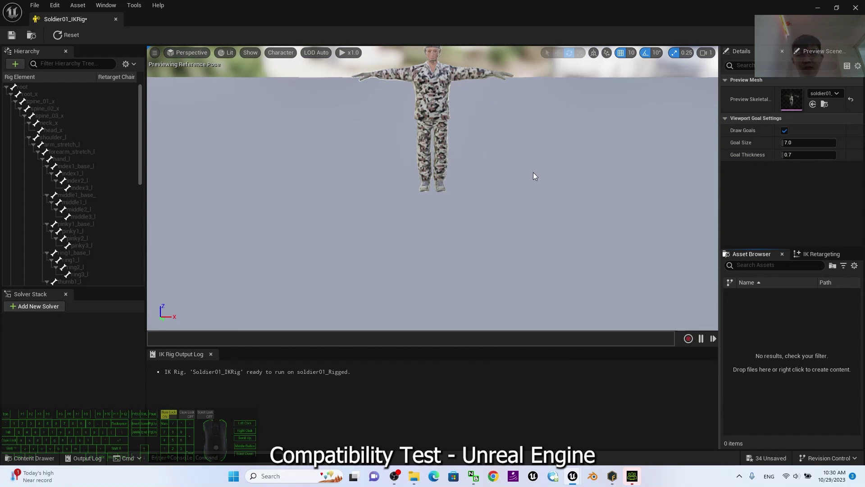
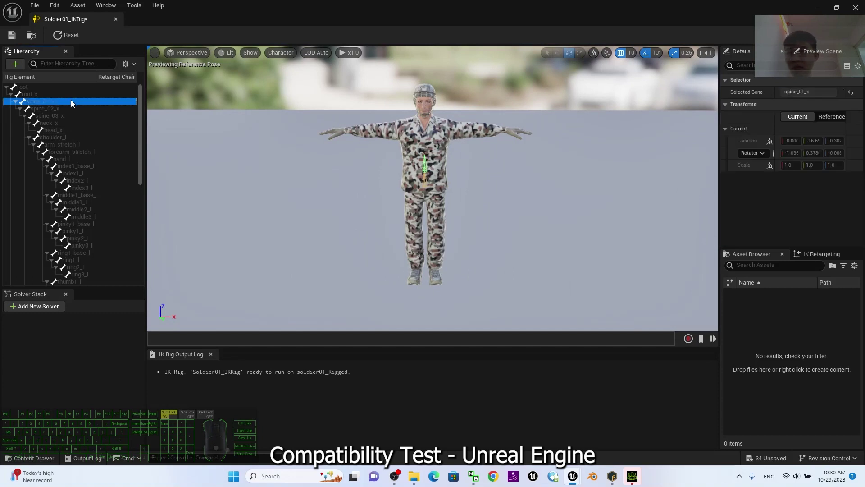
- Show bones for the soldier's entire hierarchy via the viewport Character display options
{"action": "left_click", "coordinate": [258, 58]}
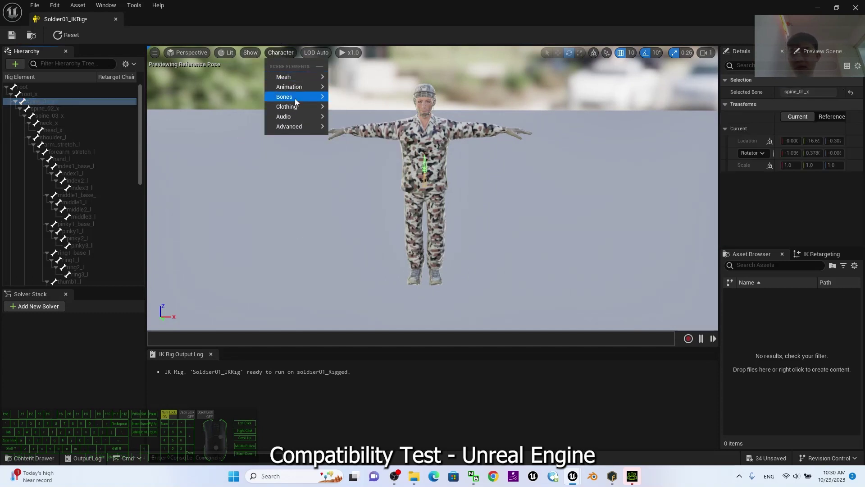
{"action": "left_click", "coordinate": [298, 102]}
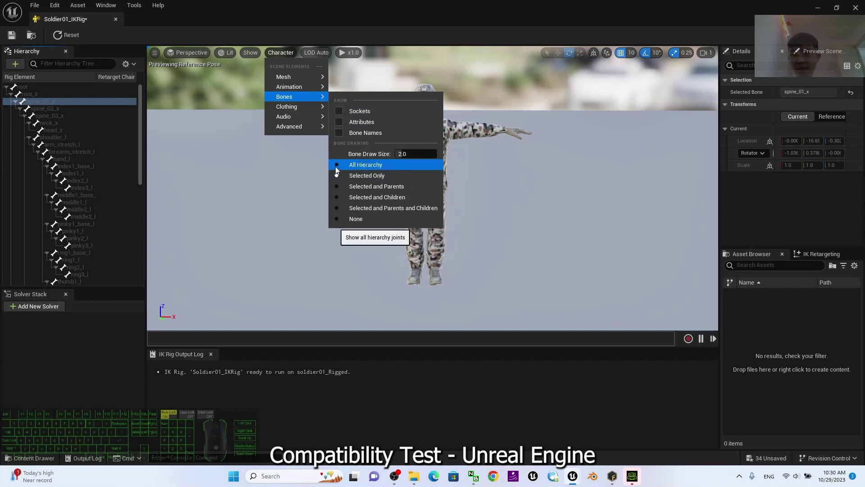
{"action": "left_click", "coordinate": [337, 171]}
- Make the root bone the retarget root, then close the Soldier01_IKRig editor
{"action": "left_click", "coordinate": [542, 214]}
{"action": "scroll", "scroll_direction": "up", "scroll_amount": 3}
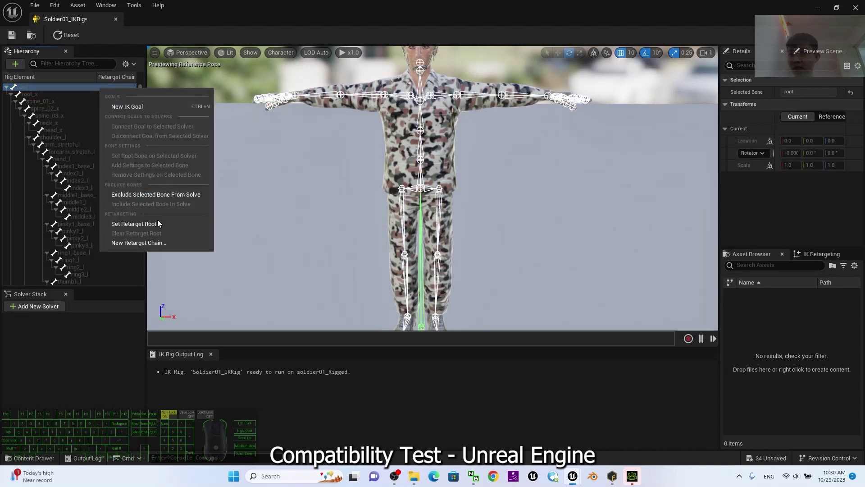
{"action": "left_click", "coordinate": [153, 227]}
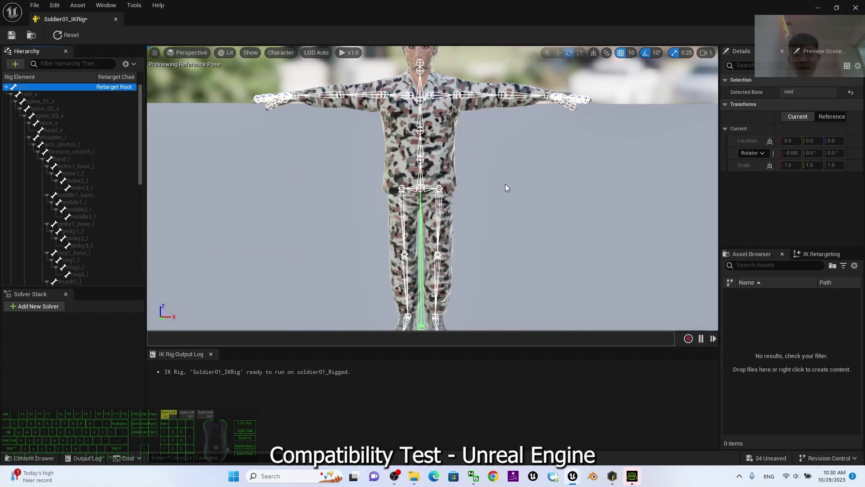
{"action": "scroll", "scroll_direction": "down", "scroll_amount": 3}
{"action": "scroll", "scroll_direction": "up", "scroll_amount": 3}
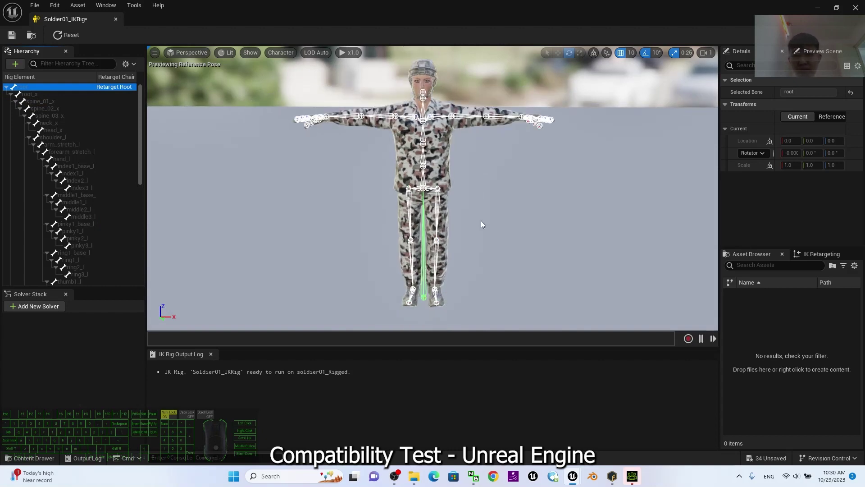
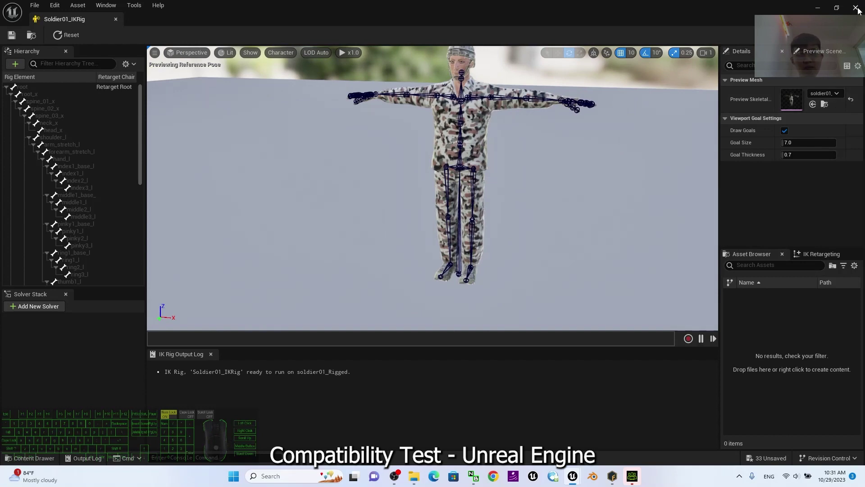
{"action": "left_click", "coordinate": [858, 10]}
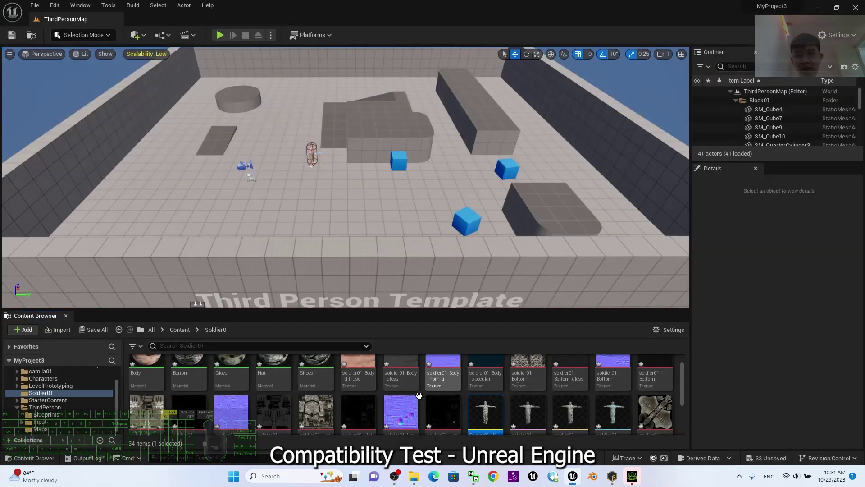
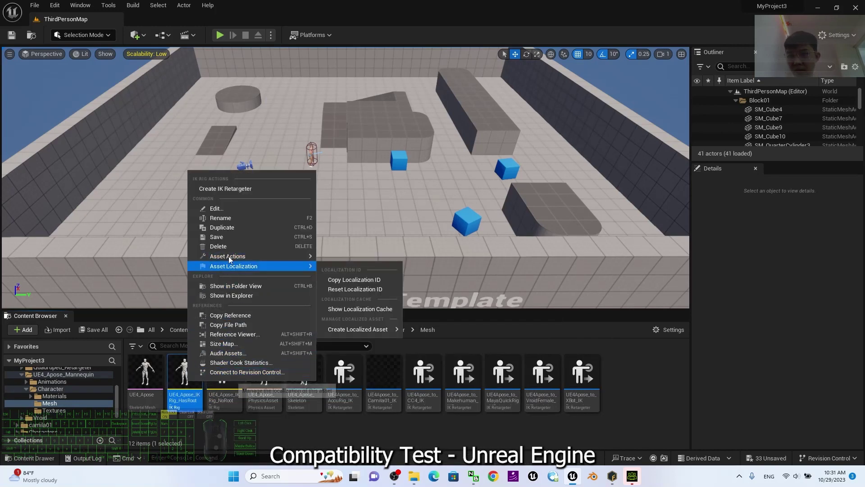
- Dismiss the asset context menu in the UE4_Apose_Mannequin Character Mesh folder
{"action": "left_click", "coordinate": [236, 230]}
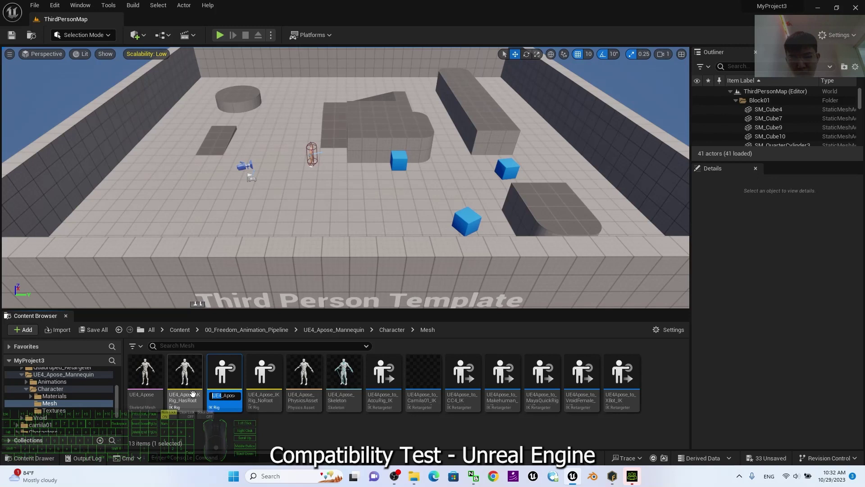
{"action": "key", "text": "Delete"}
{"action": "key", "text": "Delete"}
{"action": "key", "text": "Delete"}
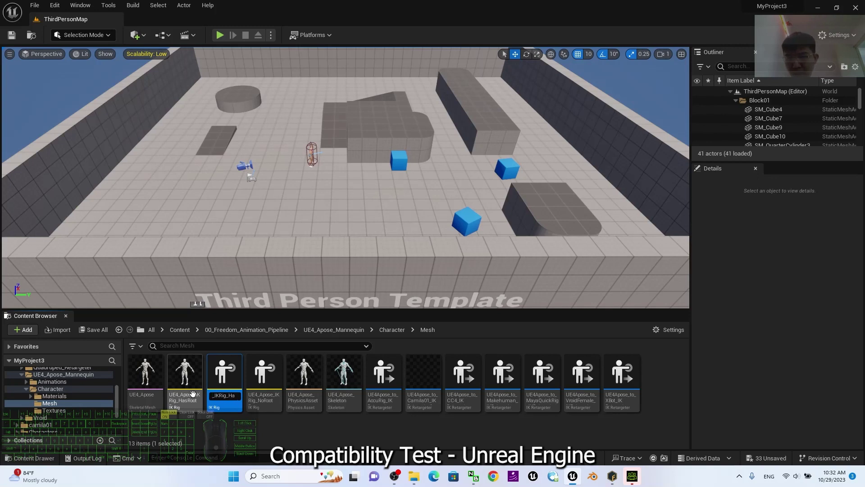
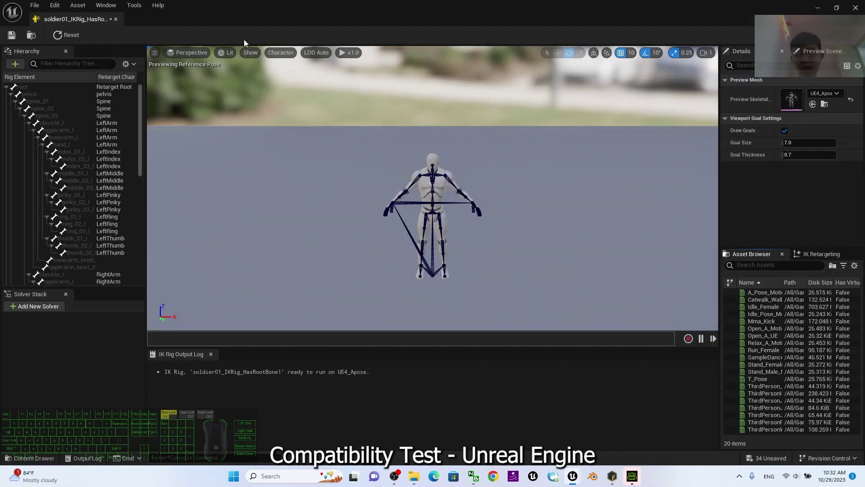
{"action": "left_click", "coordinate": [837, 96]}
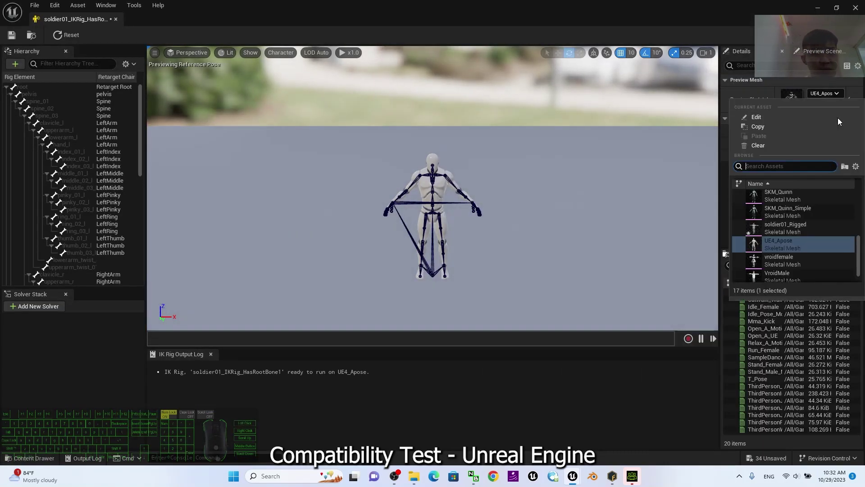
{"action": "scroll", "scroll_direction": "up", "scroll_amount": 3}
{"action": "scroll", "scroll_direction": "down", "scroll_amount": 3}
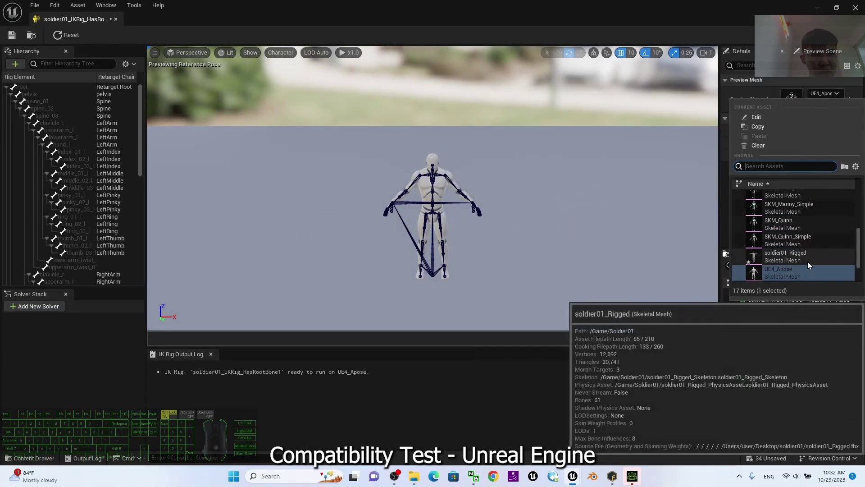
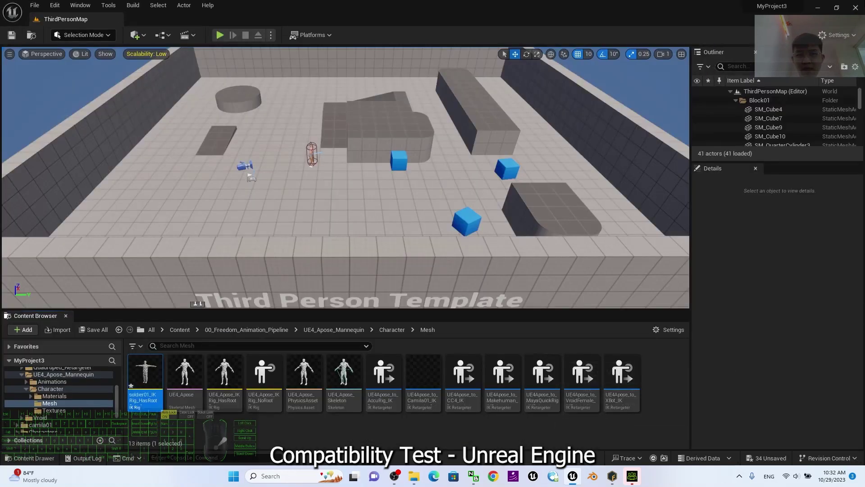
- Import soldier01_Rigged.fbx into Character Creator 4 as a Humanoid (Non-Standard) character
{"action": "left_click", "coordinate": [824, 12]}
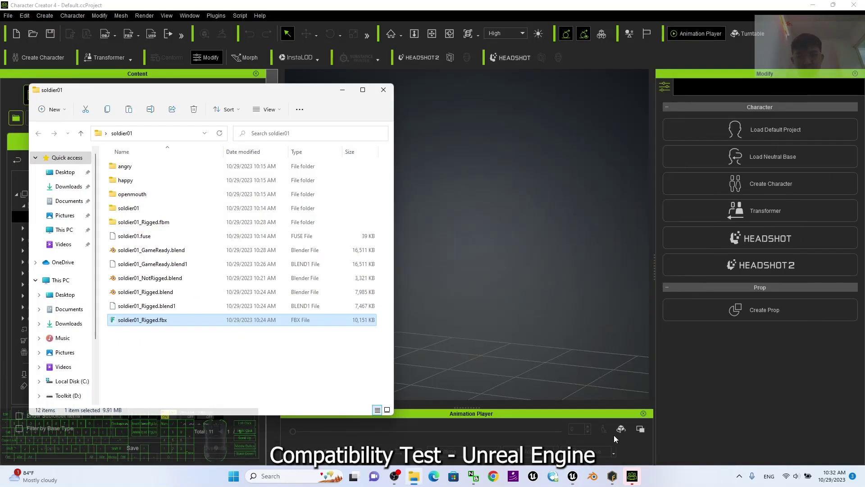
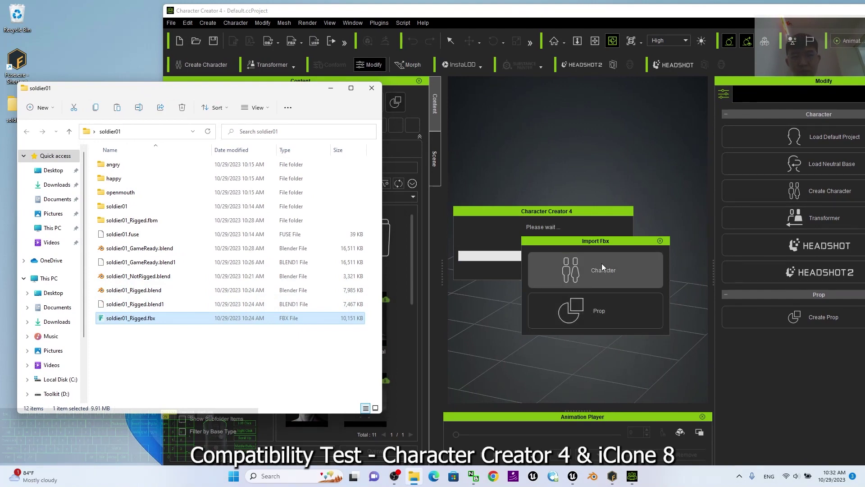
{"action": "left_click", "coordinate": [604, 279]}
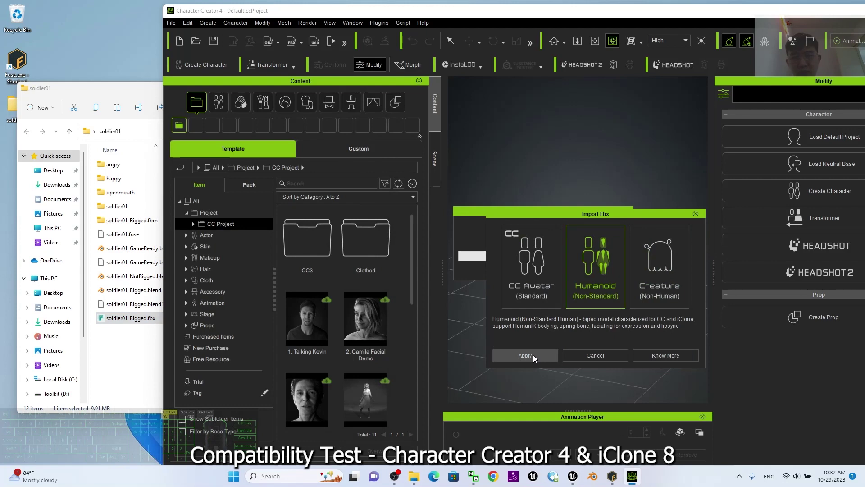
{"action": "left_click", "coordinate": [534, 357]}
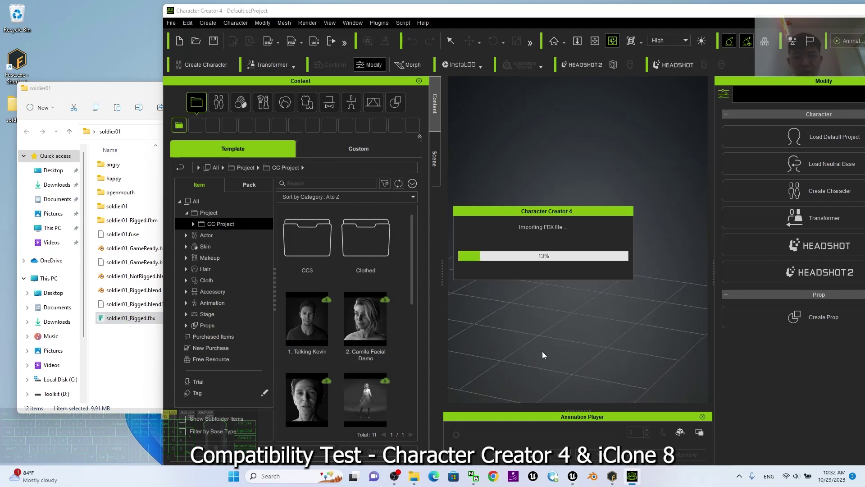
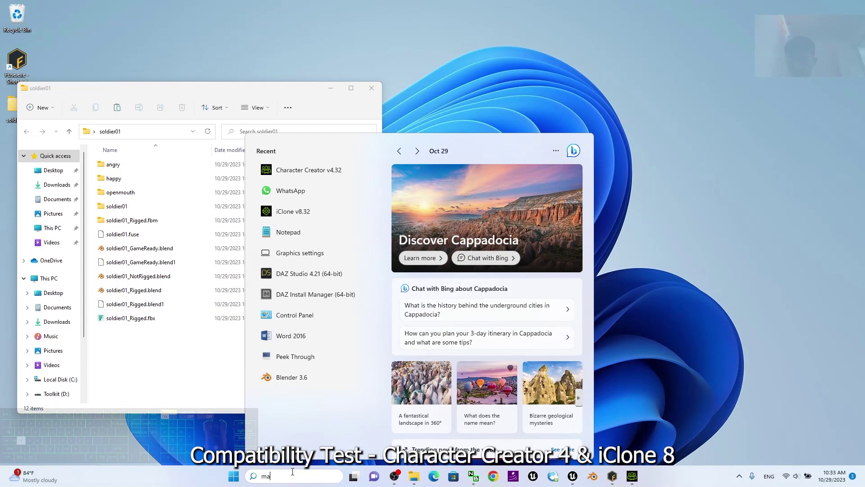
- Launch Maya 2022 and open soldier01_Rigged.fbx from the soldier01 folder
{"action": "key", "text": "Return"}
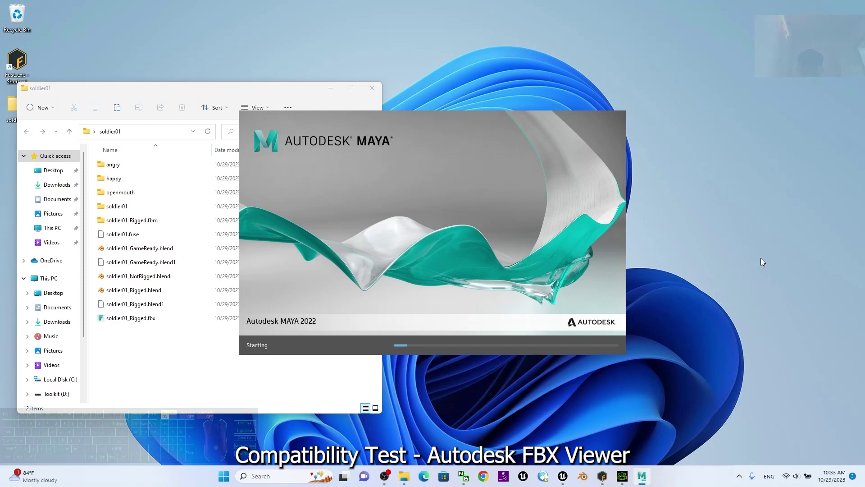
{"action": "double_click", "coordinate": [153, 323]}
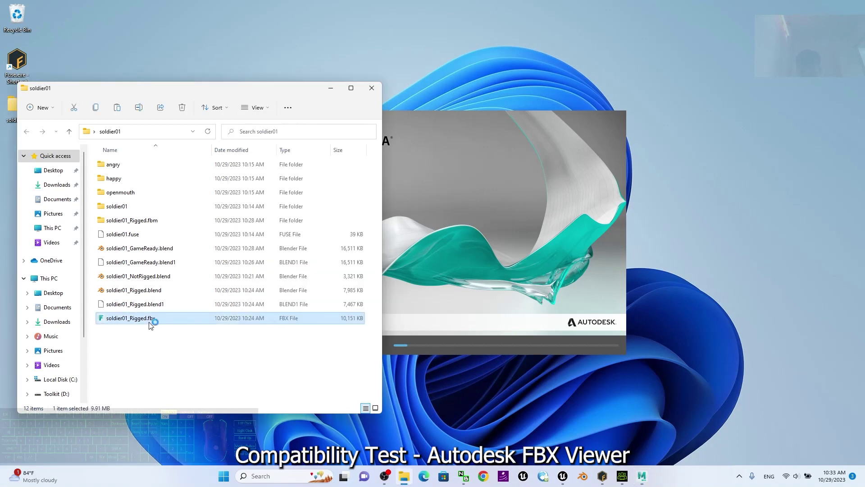
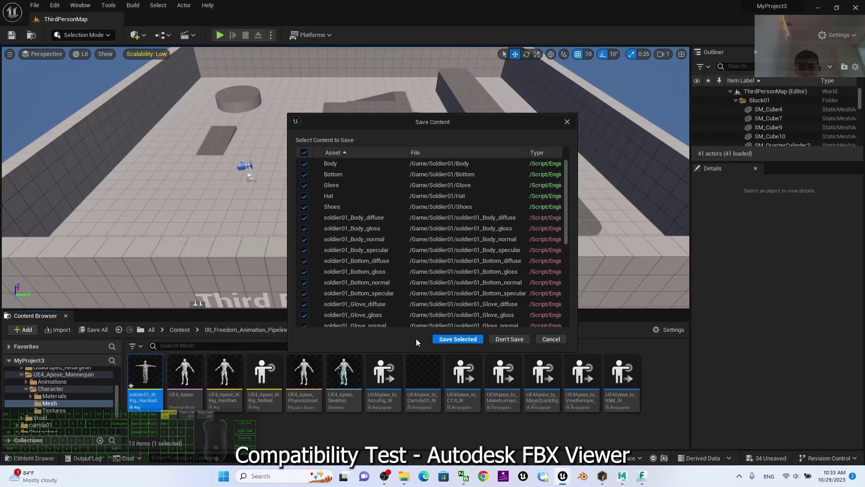
- Save all listed unsaved Soldier01 assets and close the FBX Review preview window
{"action": "left_click", "coordinate": [478, 344]}
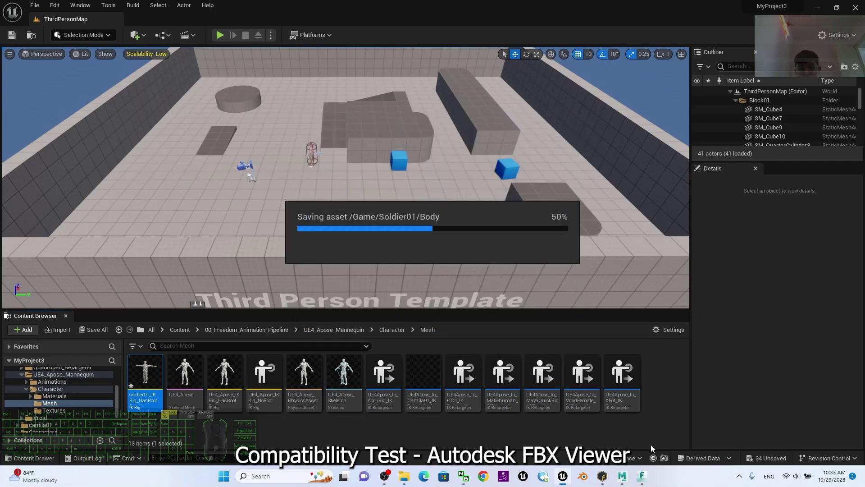
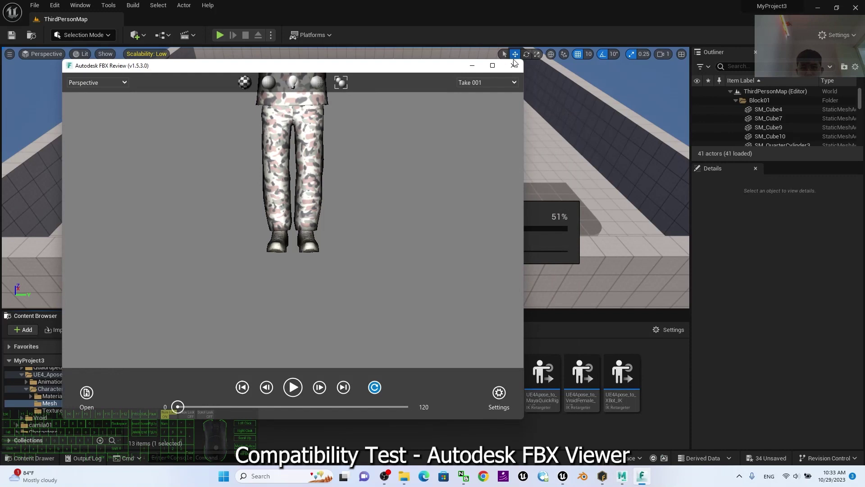
{"action": "left_click", "coordinate": [517, 65]}
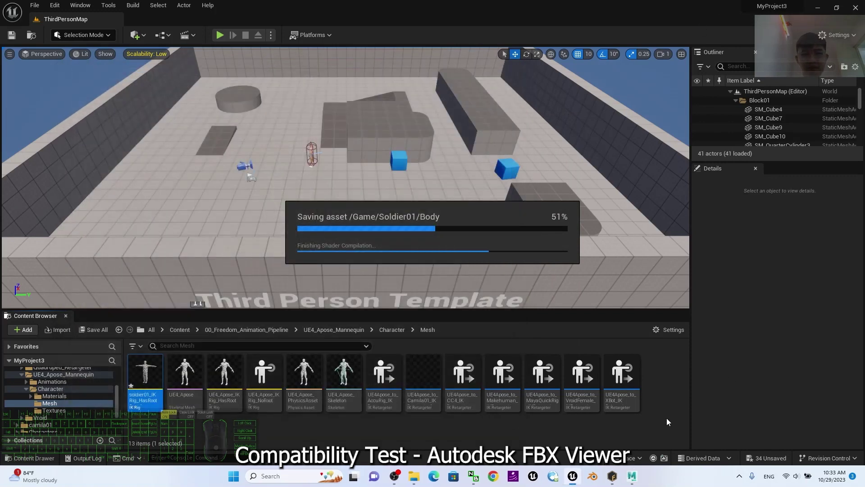
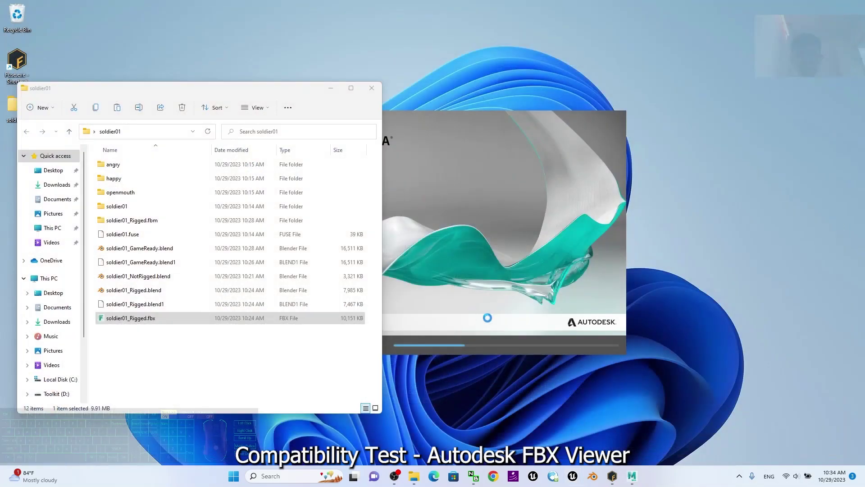
- Open soldier01_Rigged.fbx in FBX Review and move the viewer beside the soldier01 folder
{"action": "left_click", "coordinate": [202, 364]}
{"action": "double_click", "coordinate": [161, 323]}
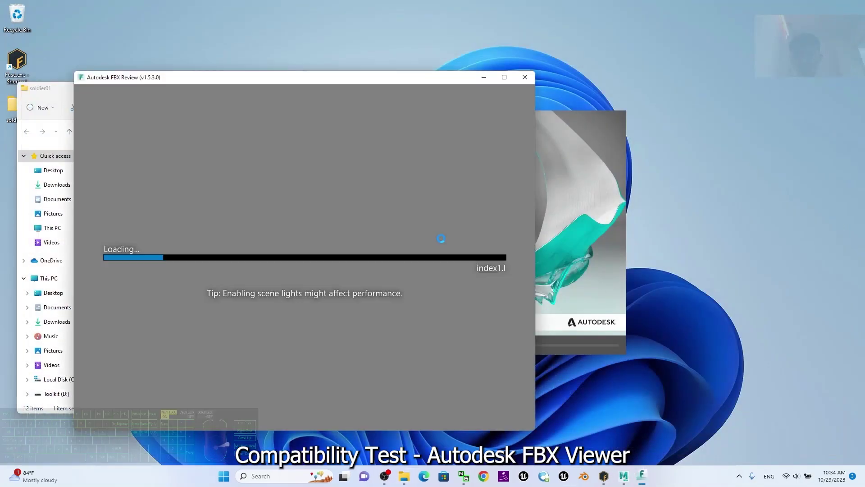
{"action": "left_click_drag", "start_coordinate": [378, 82], "coordinate": [525, 92]}
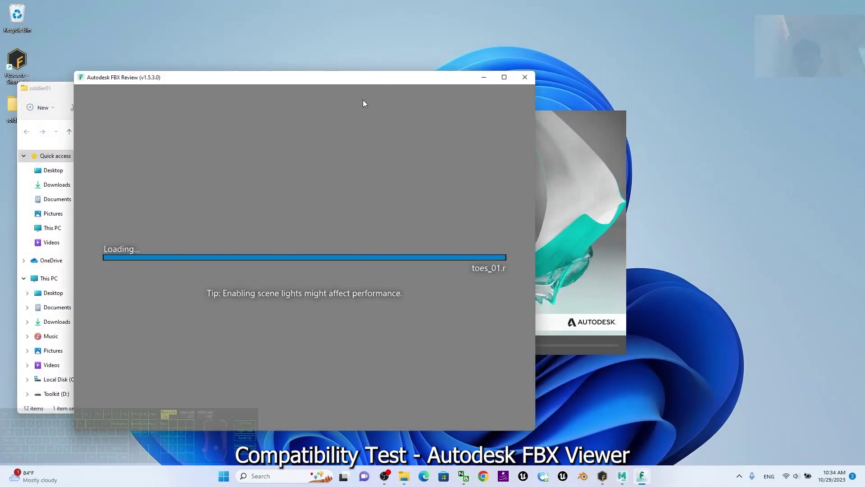
{"action": "left_click_drag", "start_coordinate": [445, 93], "coordinate": [481, 3]}
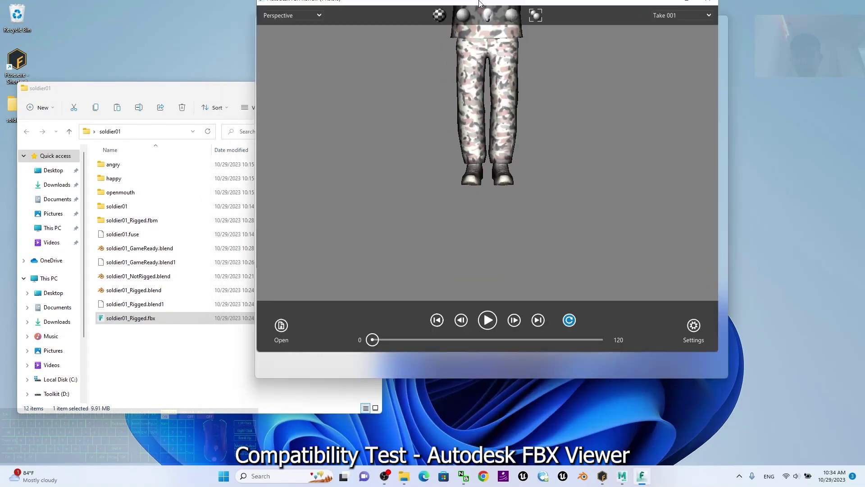
- Frame the whole textured T-pose soldier in the FBX Review view
{"action": "scroll", "scroll_direction": "up", "scroll_amount": 3}
{"action": "scroll", "scroll_direction": "down", "scroll_amount": 3}
{"action": "scroll", "scroll_direction": "down", "scroll_amount": 3}
{"action": "left_click_drag", "start_coordinate": [528, 227], "coordinate": [492, 231]}
{"action": "middle_click", "coordinate": [501, 205]}
{"action": "left_click_drag", "start_coordinate": [523, 222], "coordinate": [523, 254]}
{"action": "left_click_drag", "start_coordinate": [505, 218], "coordinate": [502, 272]}
{"action": "left_click_drag", "start_coordinate": [523, 319], "coordinate": [524, 302]}
- Maximize the FBX Review window and bring up its display Settings panel
{"action": "left_click", "coordinate": [629, 112]}
{"action": "left_click", "coordinate": [792, 71]}
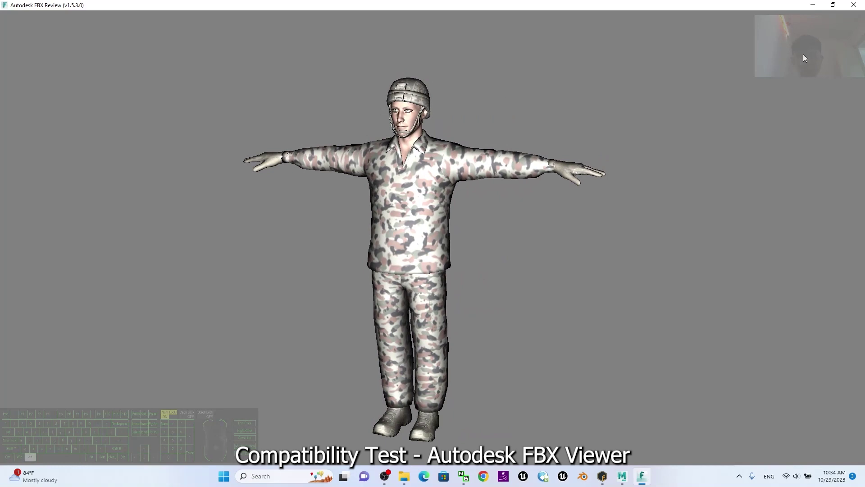
{"action": "left_click", "coordinate": [833, 27]}
{"action": "right_click", "coordinate": [663, 28]}
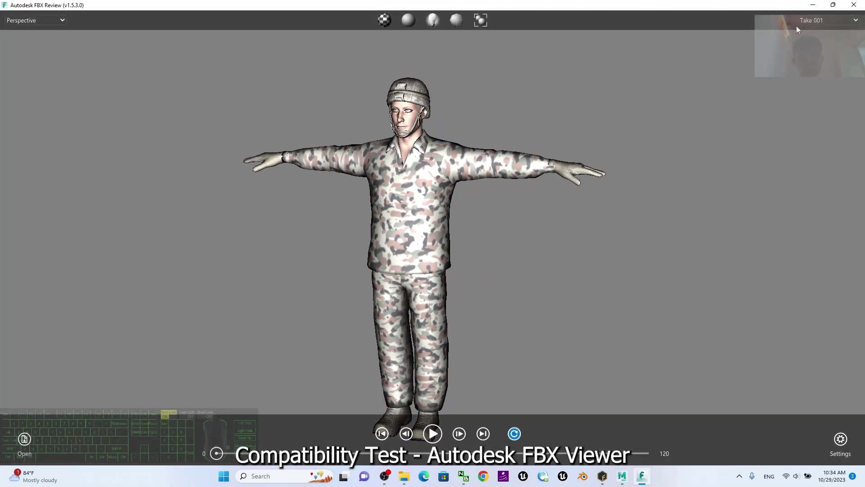
{"action": "left_click", "coordinate": [841, 446]}
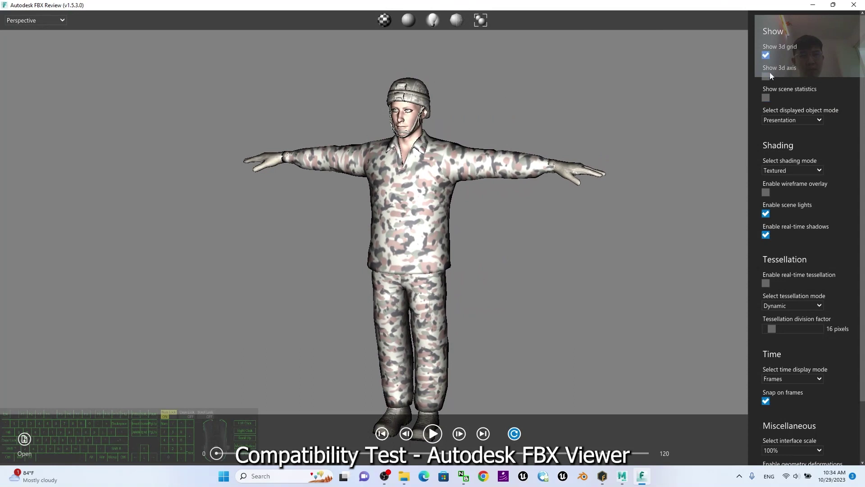
- Change shading and display options in the FBX Review Settings panel
{"action": "left_click", "coordinate": [767, 80]}
{"action": "left_click", "coordinate": [767, 80]}
{"action": "double_click", "coordinate": [769, 99]}
{"action": "scroll", "scroll_direction": "up", "scroll_amount": 3}
{"action": "left_click", "coordinate": [768, 59]}
{"action": "left_click", "coordinate": [768, 59]}
{"action": "left_click", "coordinate": [771, 197]}
{"action": "left_click", "coordinate": [771, 197]}
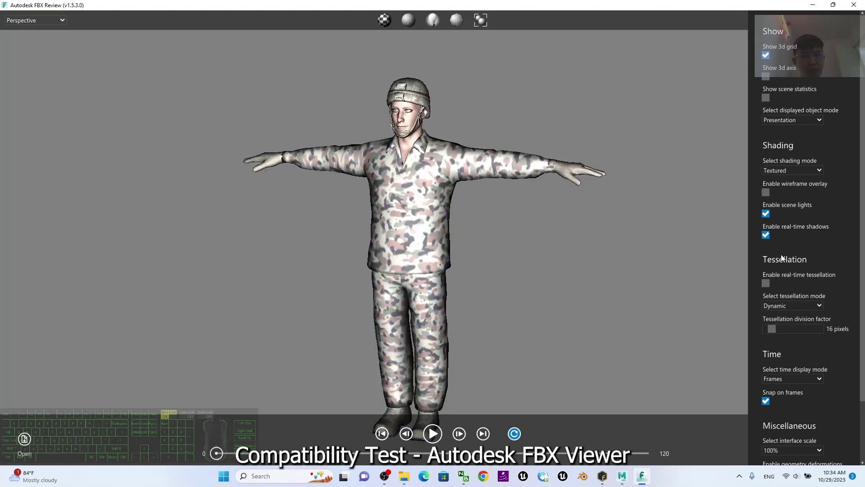
- Turn on the 3D grid option and expand the Displayed object mode choices
{"action": "scroll", "scroll_direction": "up", "scroll_amount": 3}
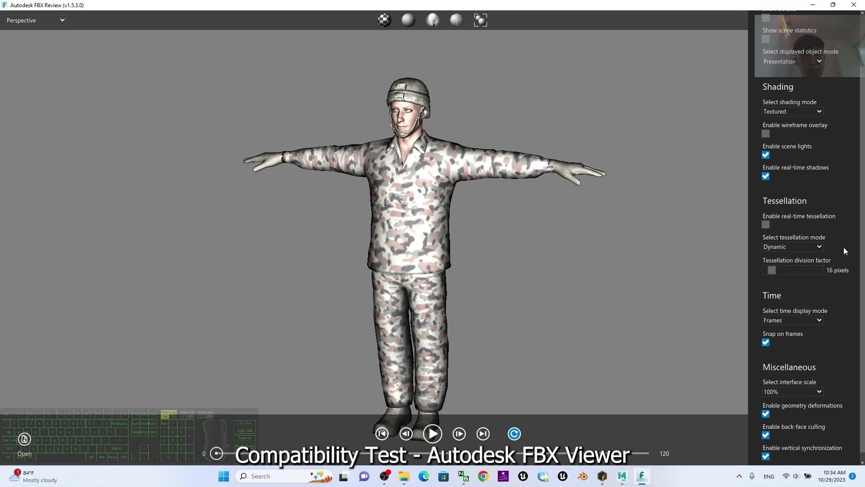
{"action": "scroll", "scroll_direction": "down", "scroll_amount": 3}
{"action": "scroll", "scroll_direction": "up", "scroll_amount": 3}
{"action": "left_click_drag", "start_coordinate": [855, 309], "coordinate": [854, 281]}
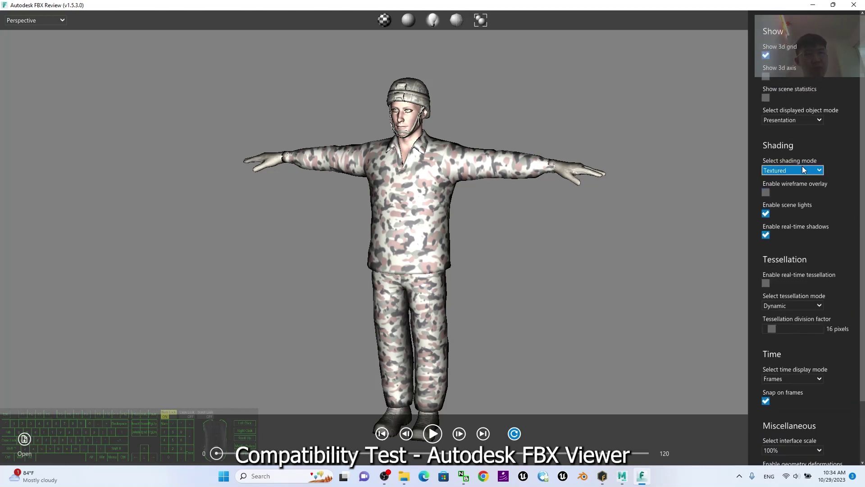
{"action": "left_click", "coordinate": [816, 175]}
{"action": "left_click", "coordinate": [815, 175]}
{"action": "left_click", "coordinate": [815, 125]}
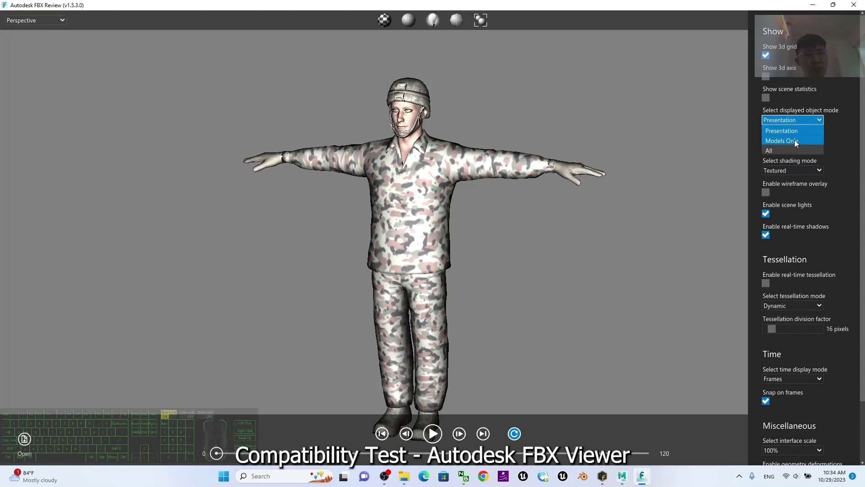
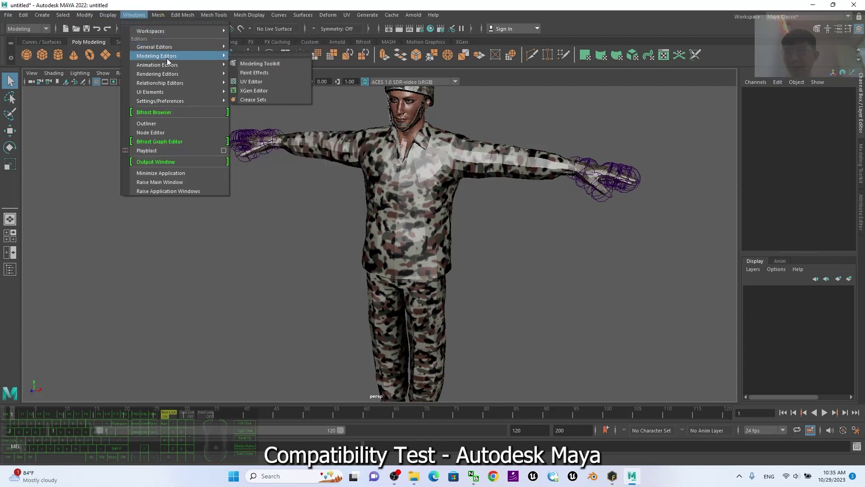
- Select the soldier mesh, show it as wireframe and bring up the Joint Size setting at 1.00
{"action": "left_click", "coordinate": [169, 58]}
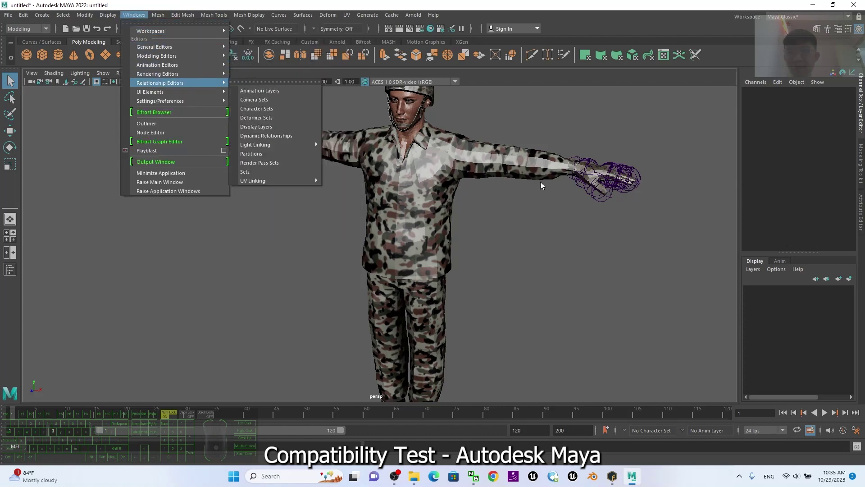
{"action": "double_click", "coordinate": [517, 241]}
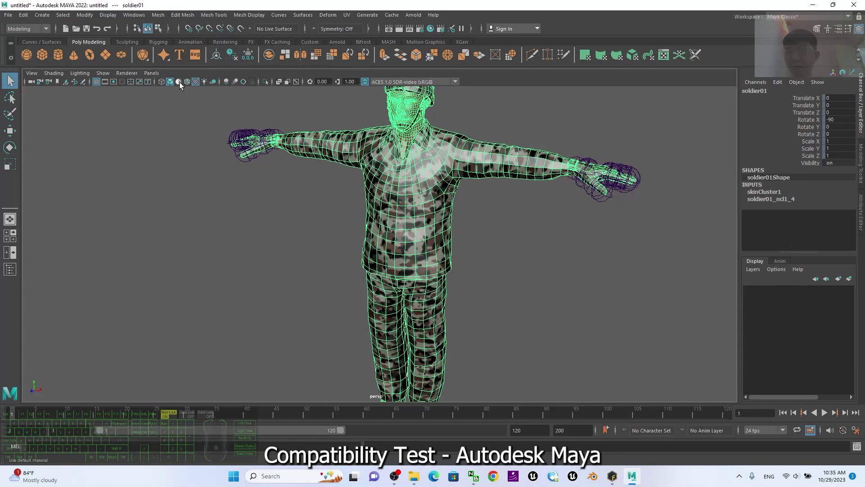
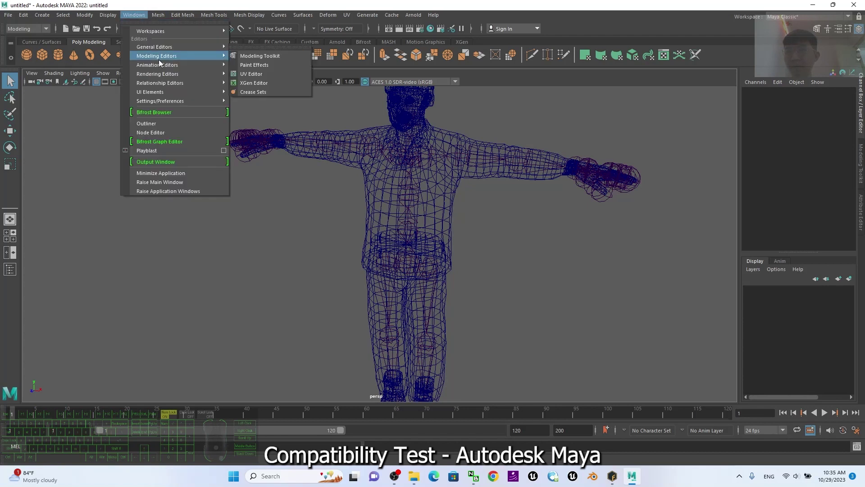
{"action": "left_click", "coordinate": [162, 68]}
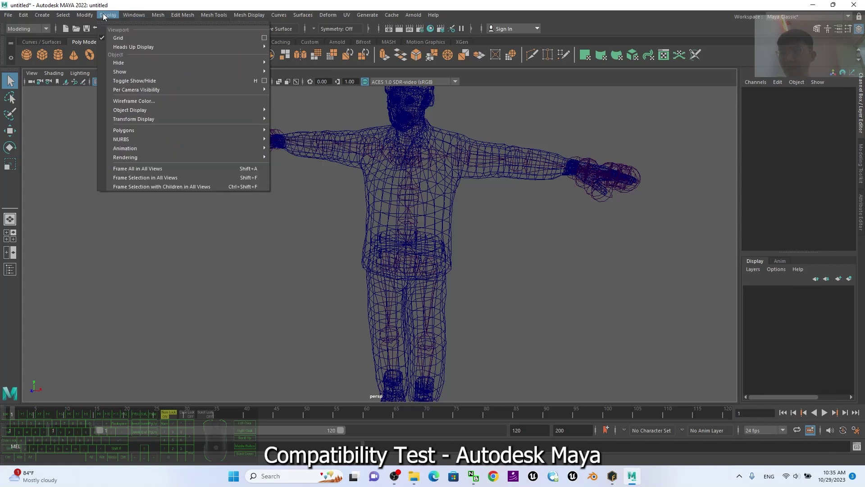
{"action": "left_click", "coordinate": [160, 151]}
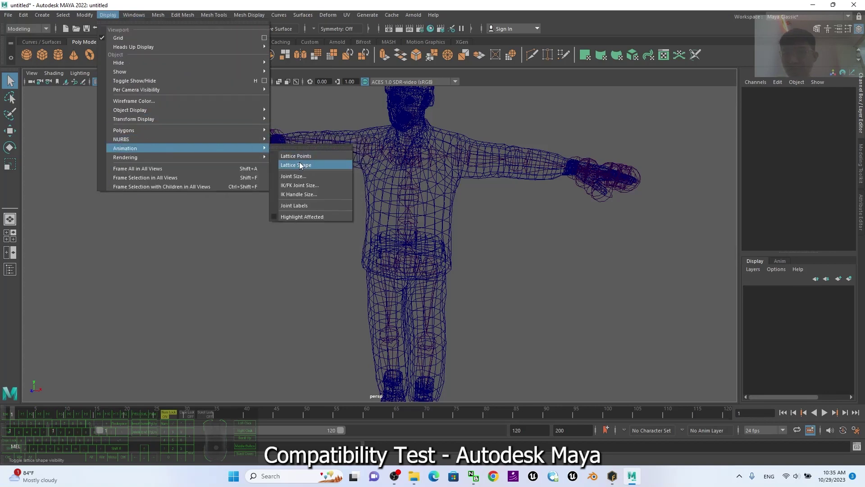
{"action": "left_click", "coordinate": [305, 177]}
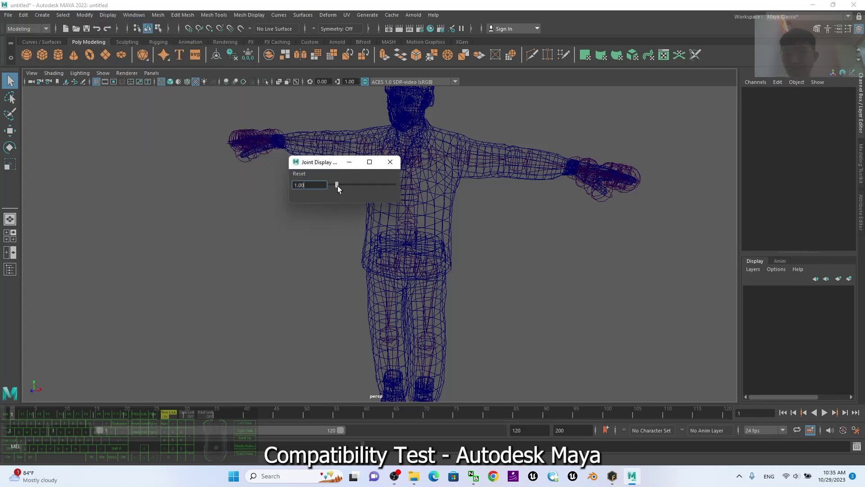
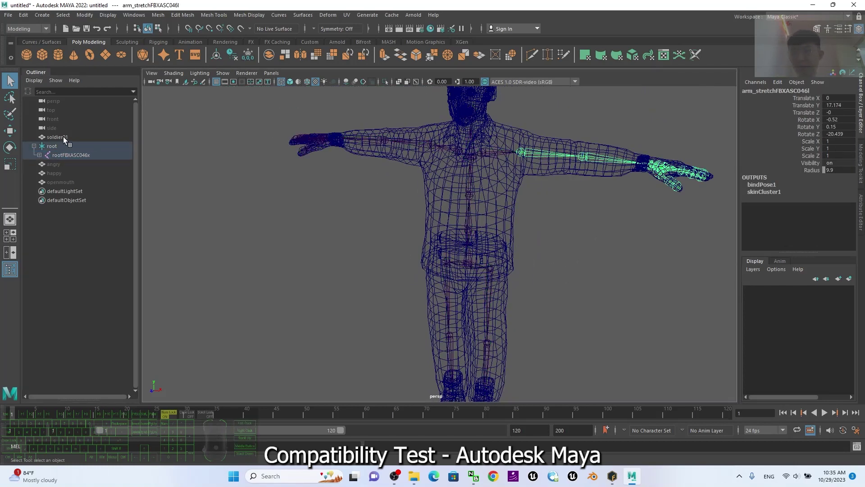
- Switch to the Rotate tool on the selected arm joint and dolly the view
{"action": "key", "text": "e"}
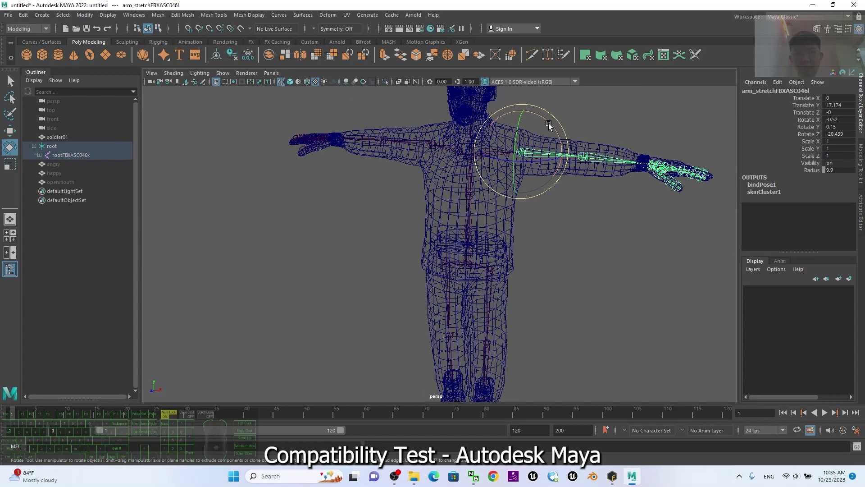
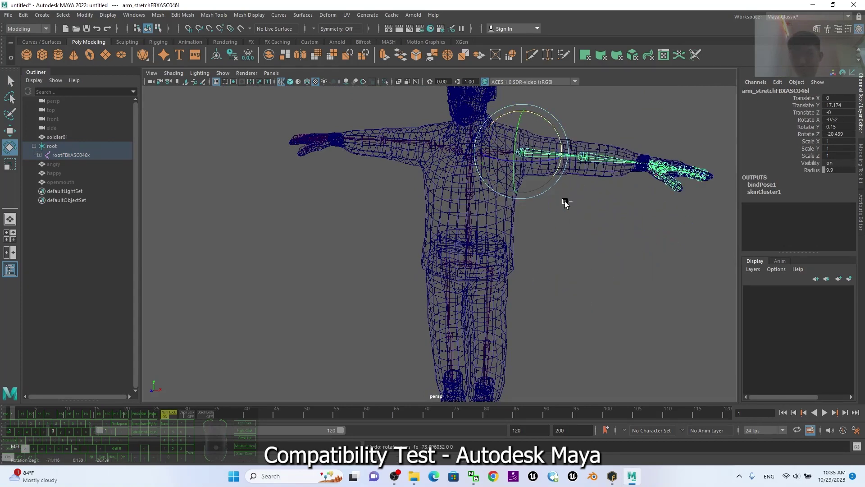
{"action": "middle_click", "coordinate": [543, 251]}
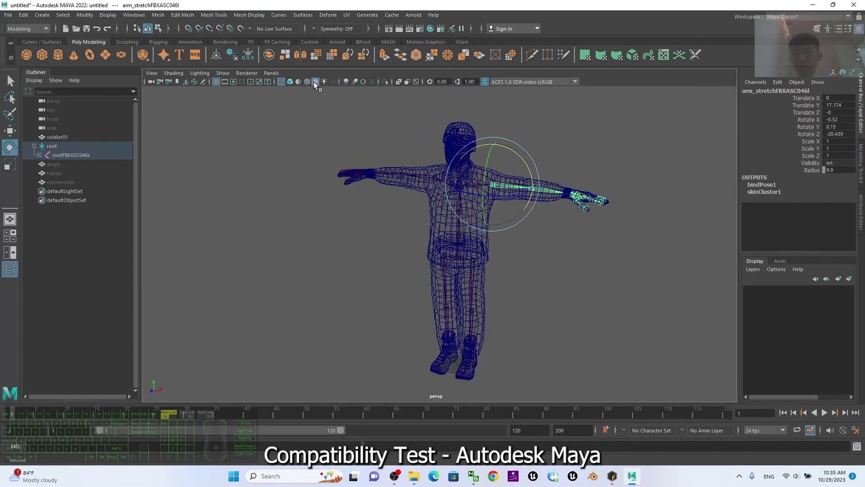
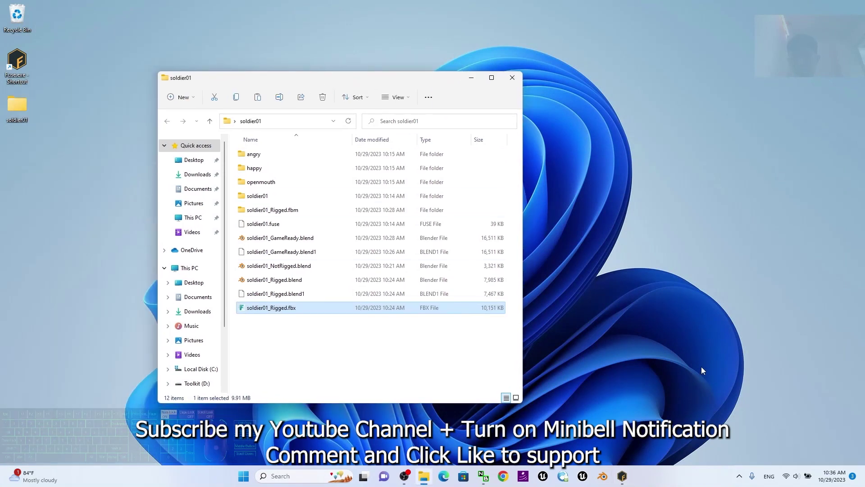
- Bring Mixamo Fuse with soldier01.fuse back to the foreground from the taskbar
{"action": "left_click", "coordinate": [629, 474]}
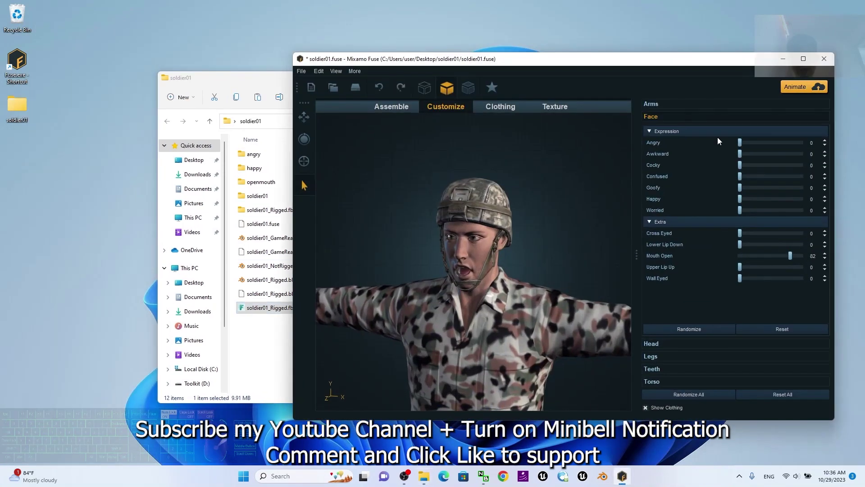